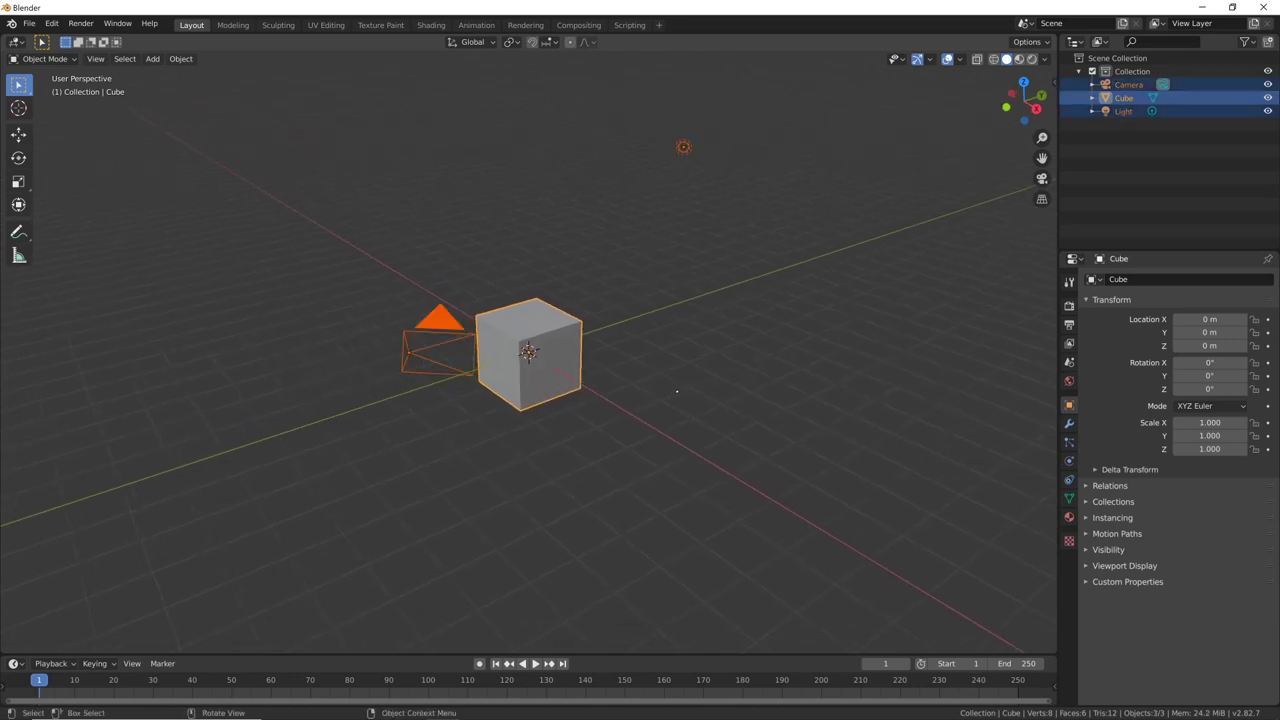
- Delete the default cube, camera and light, leaving an empty scene ready for the robot import
key("x")
middle_click(647, 383)
middle_click(688, 406)
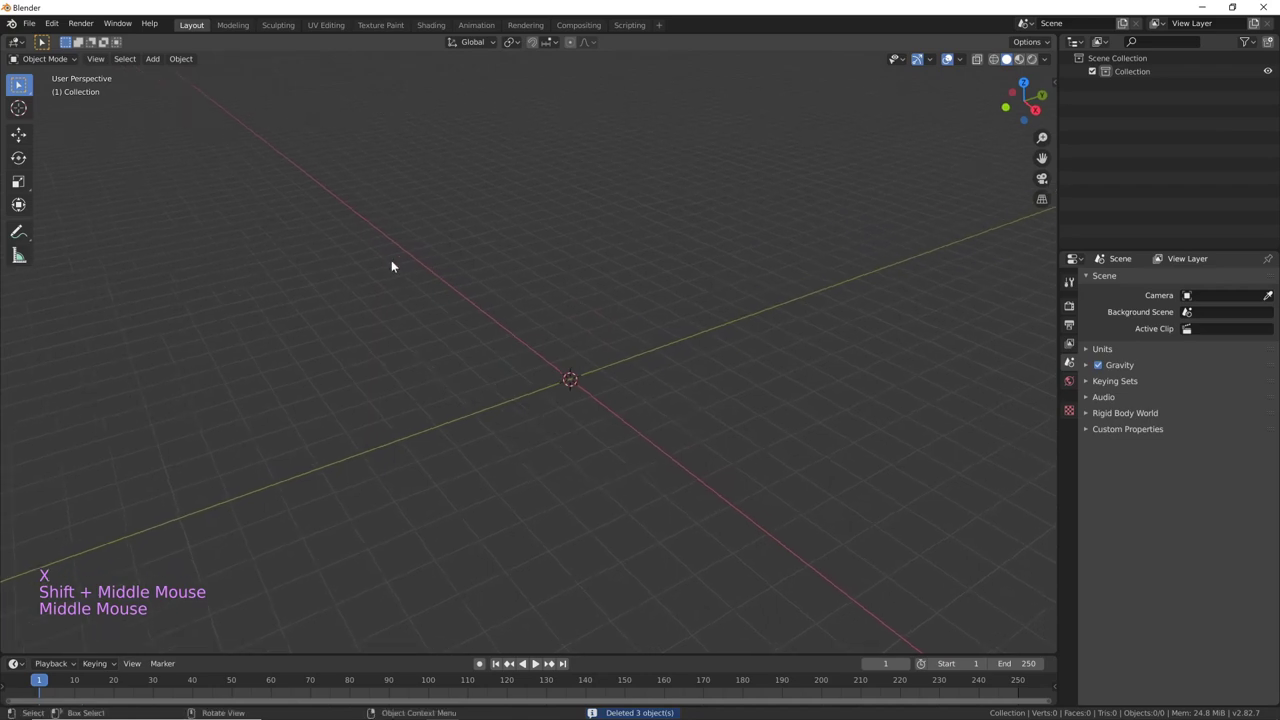
left_click(39, 28)
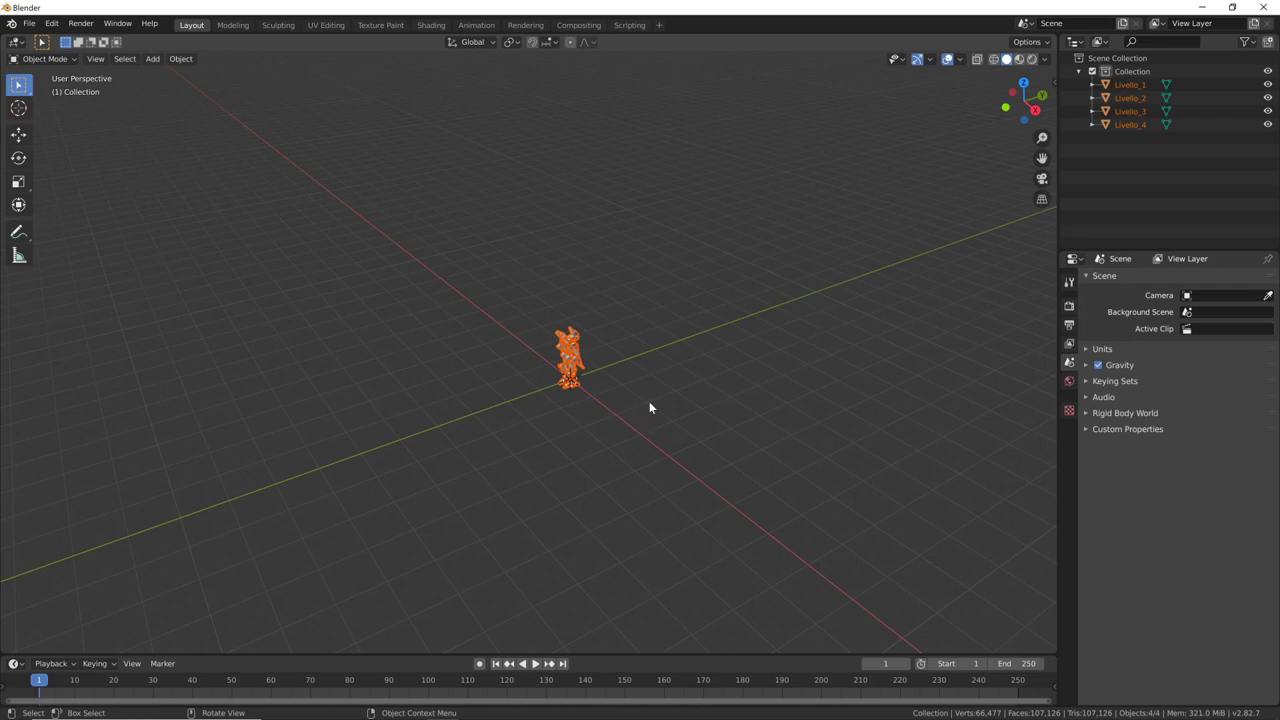
- Scale the imported robot up, rotate it 180° about Z to face front and show it in Material Preview
middle_click(647, 397)
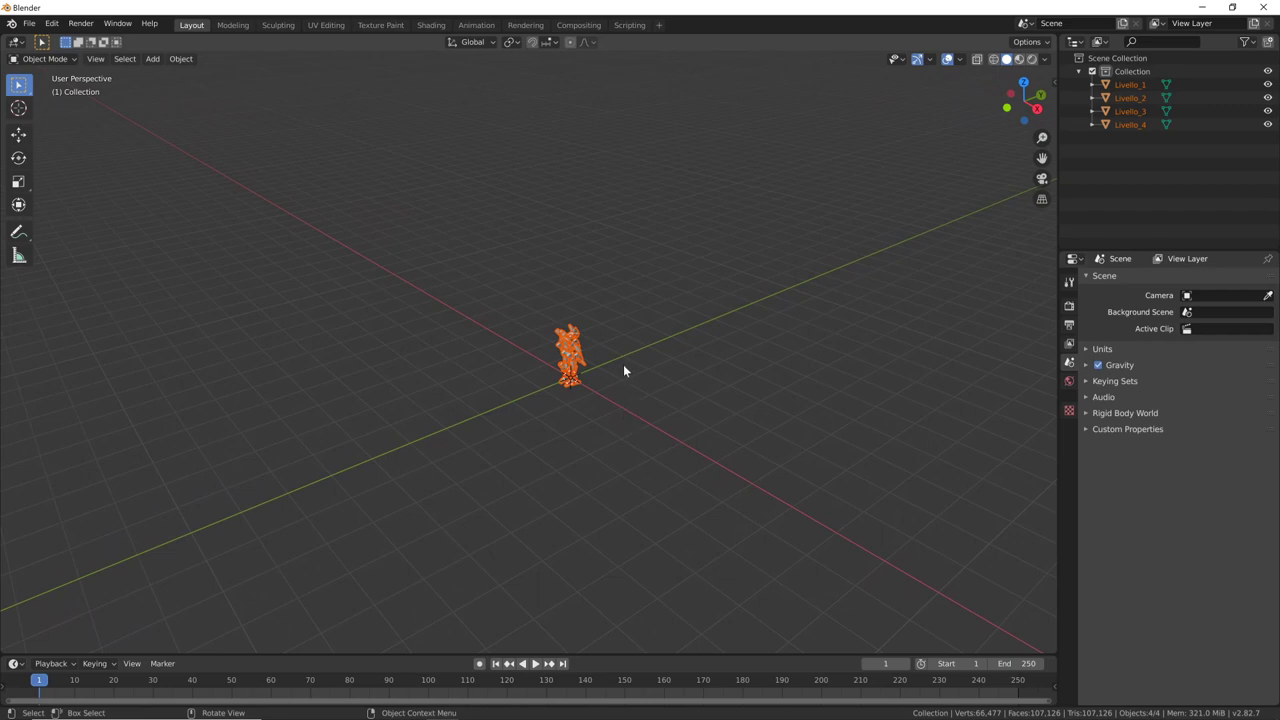
key("s")
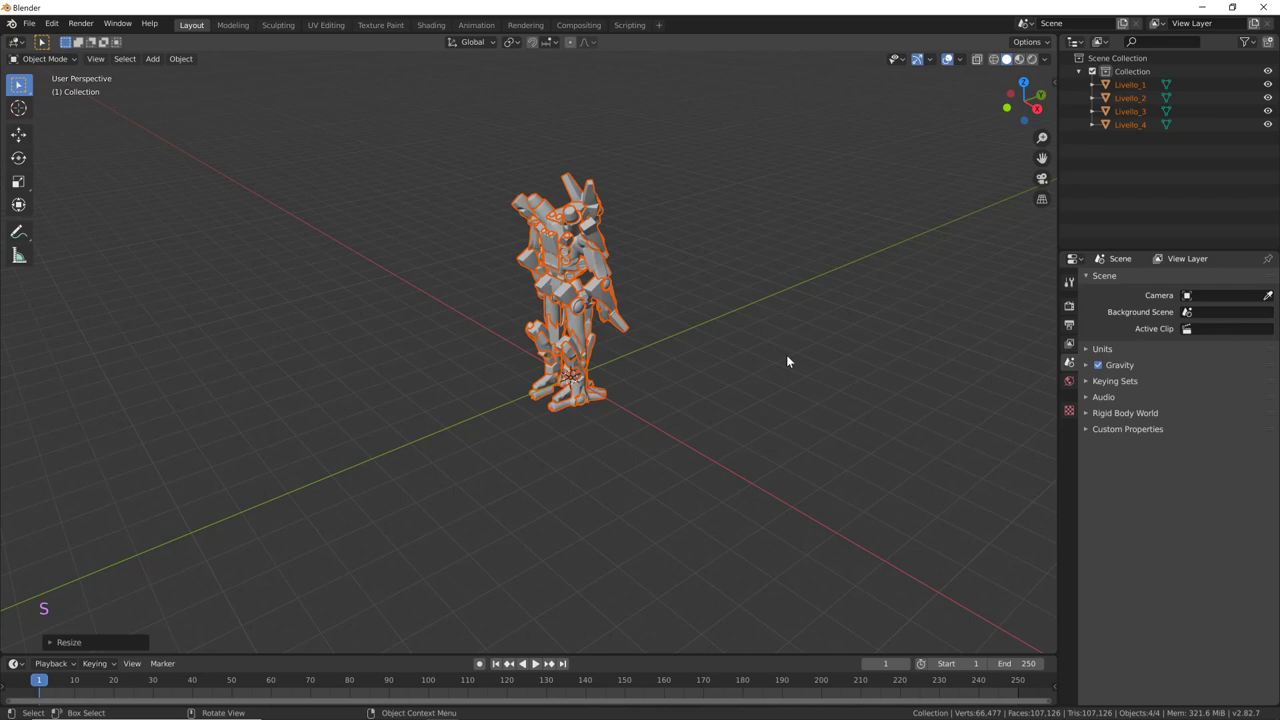
key("r")
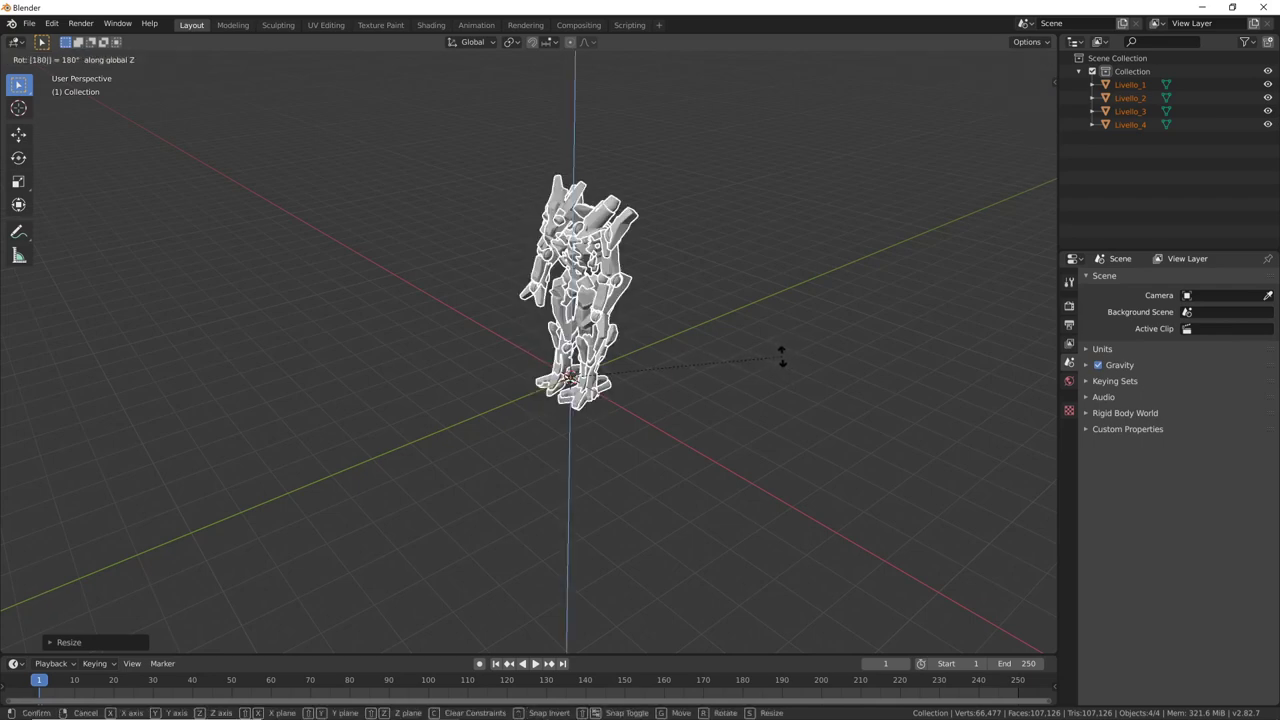
middle_click(669, 414)
middle_click(652, 406)
middle_click(765, 341)
middle_click(694, 451)
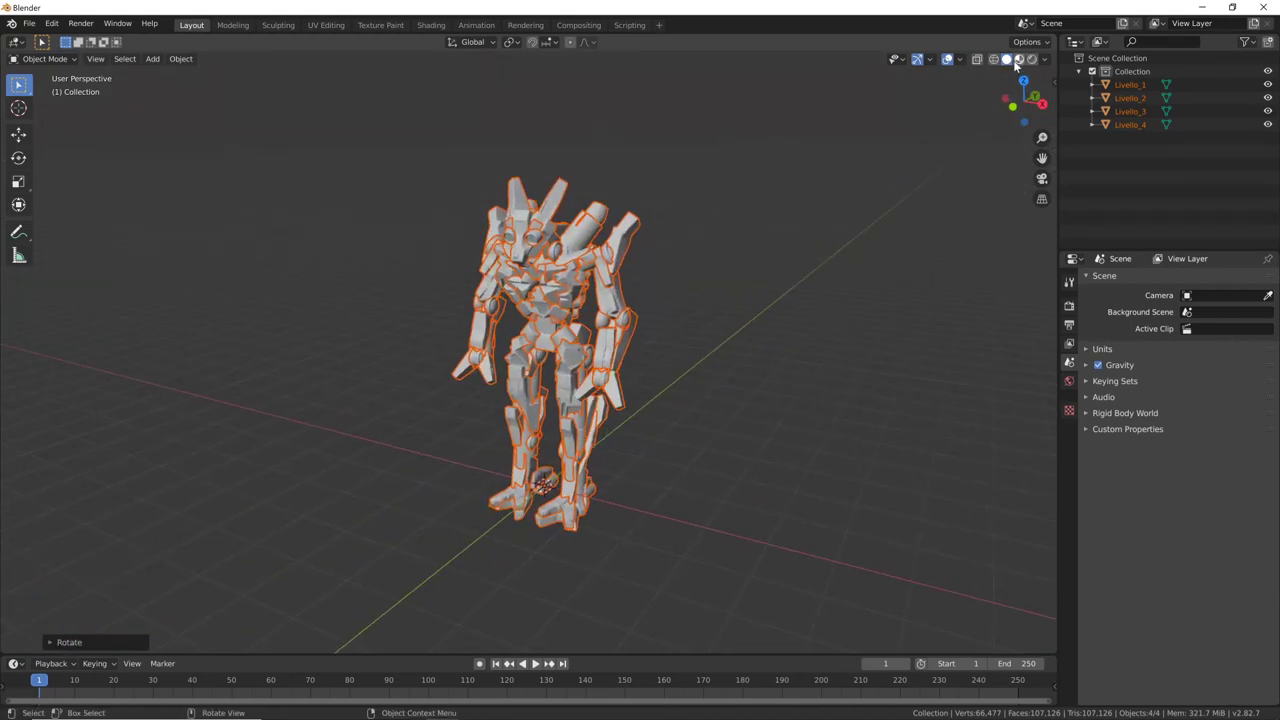
left_click(946, 193)
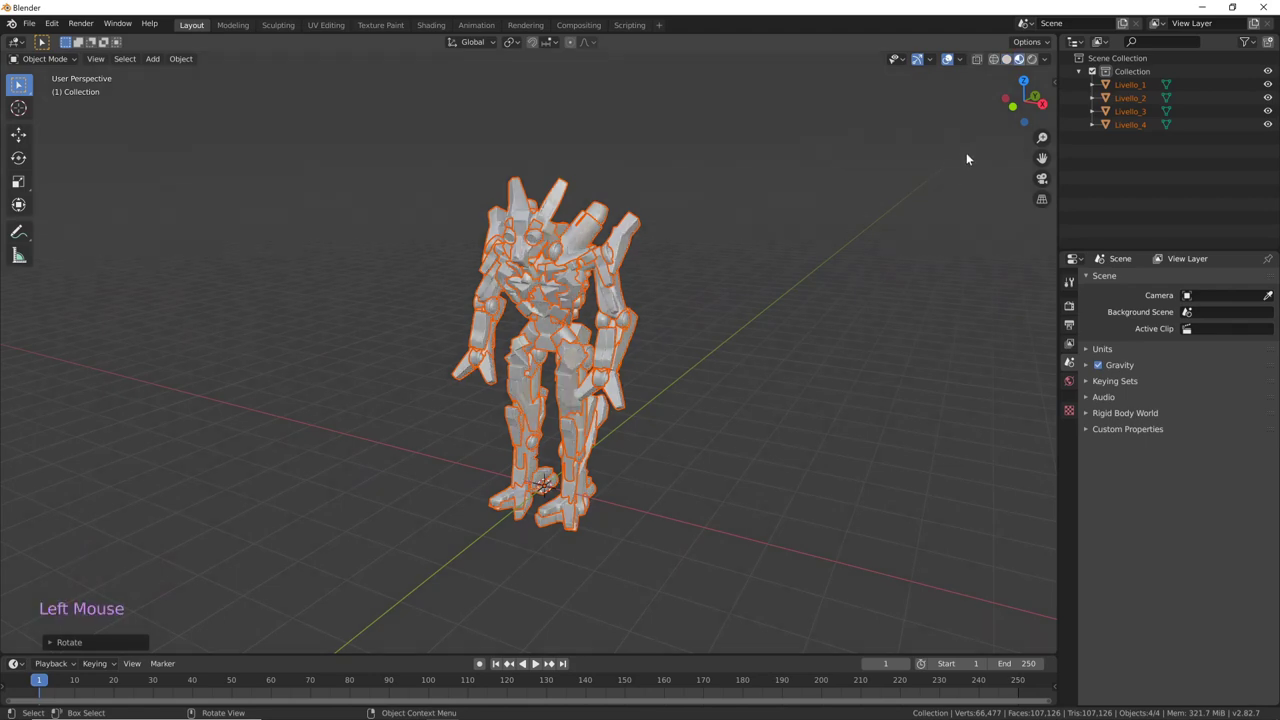
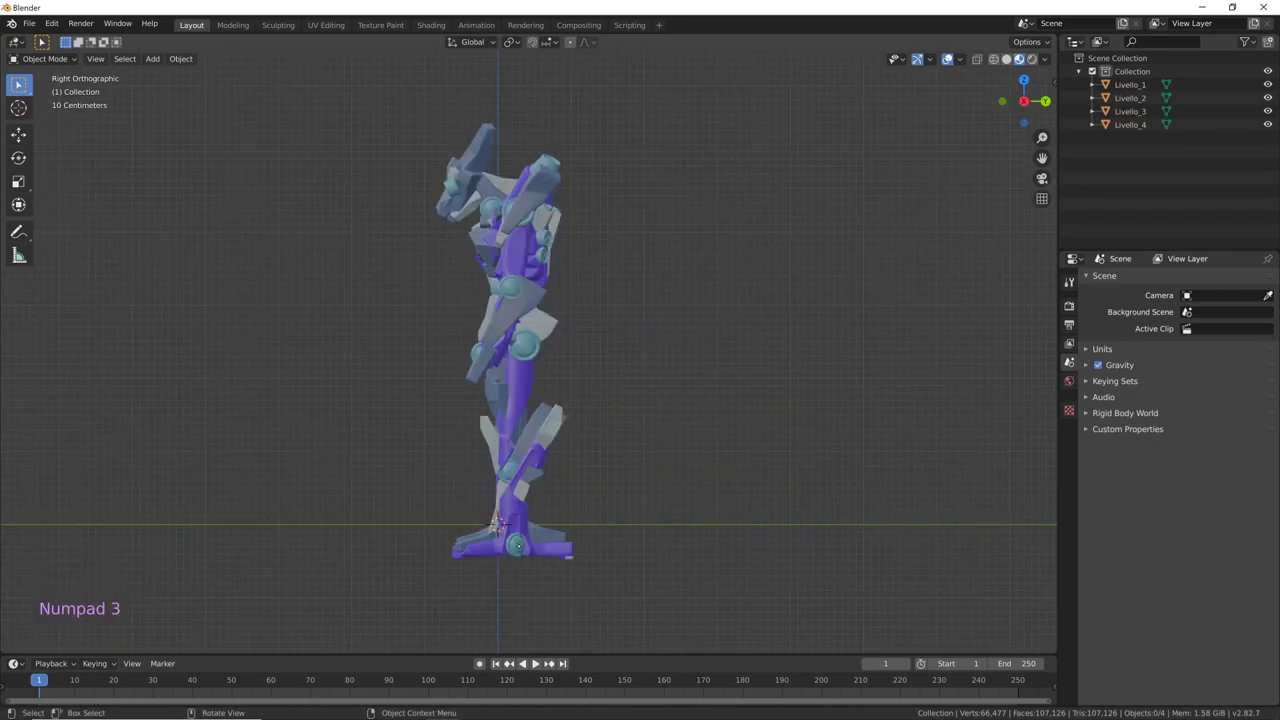
key("a")
key("g")
key("KP_1")
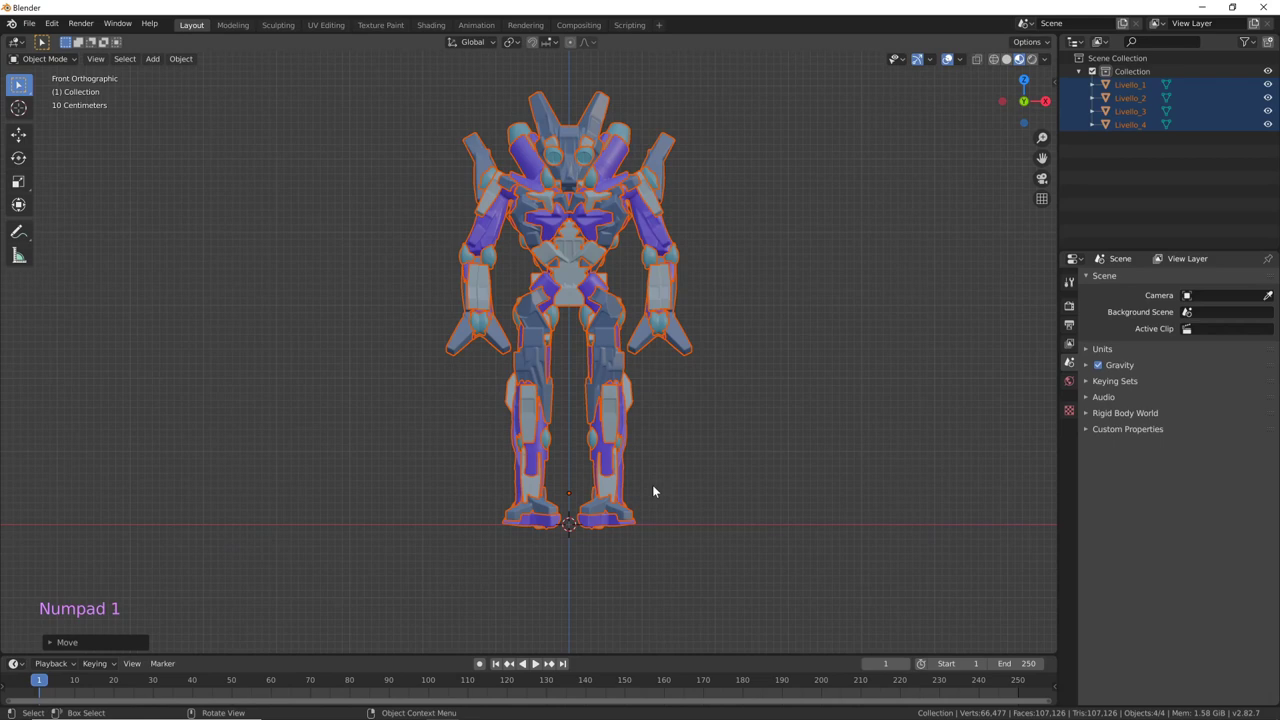
middle_click(779, 428)
middle_click(777, 427)
left_click(1139, 92)
left_click(1140, 102)
left_click(1141, 111)
left_click(1140, 126)
left_click(1144, 99)
left_click(1140, 89)
middle_click(736, 375)
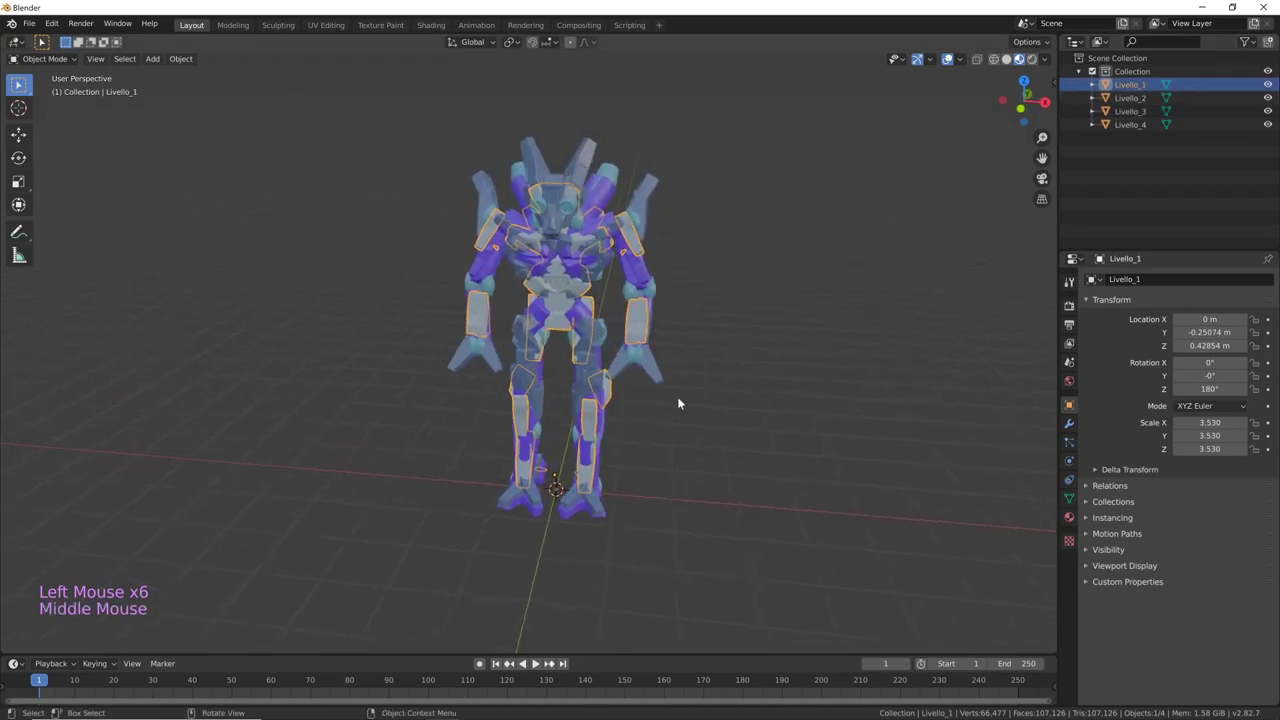
key("g")
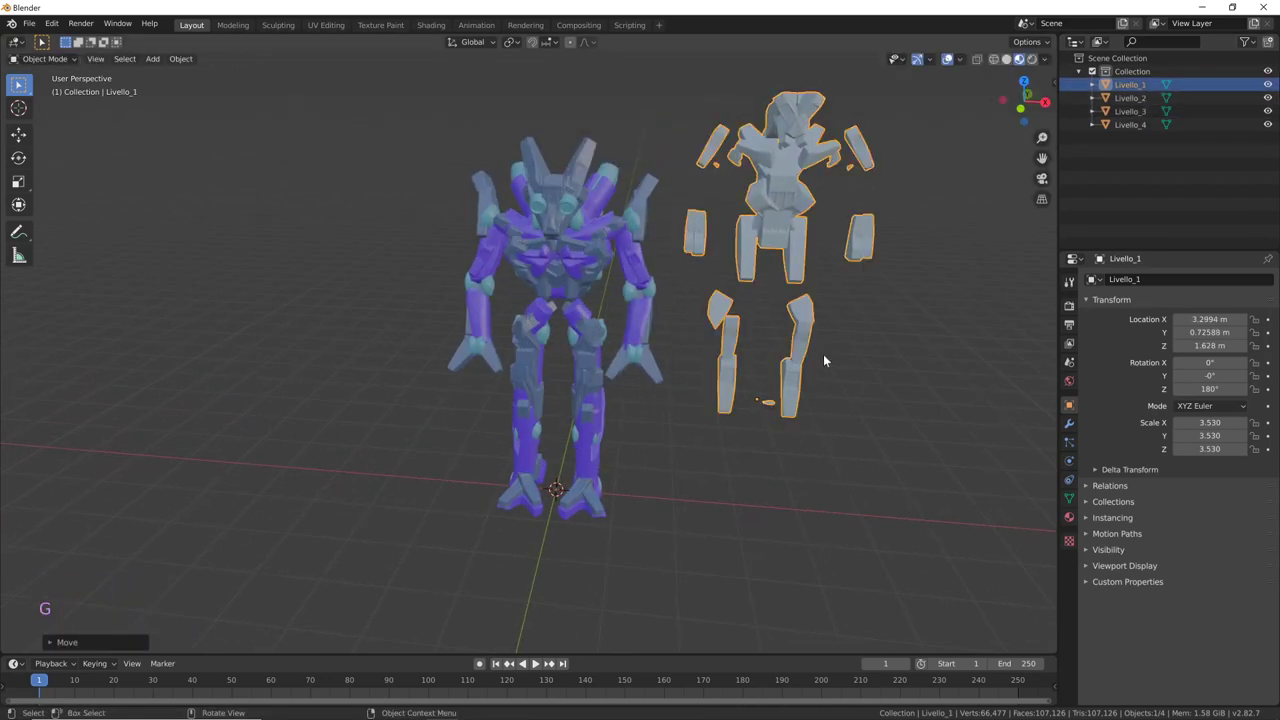
key("ctrl+z")
left_click(1135, 104)
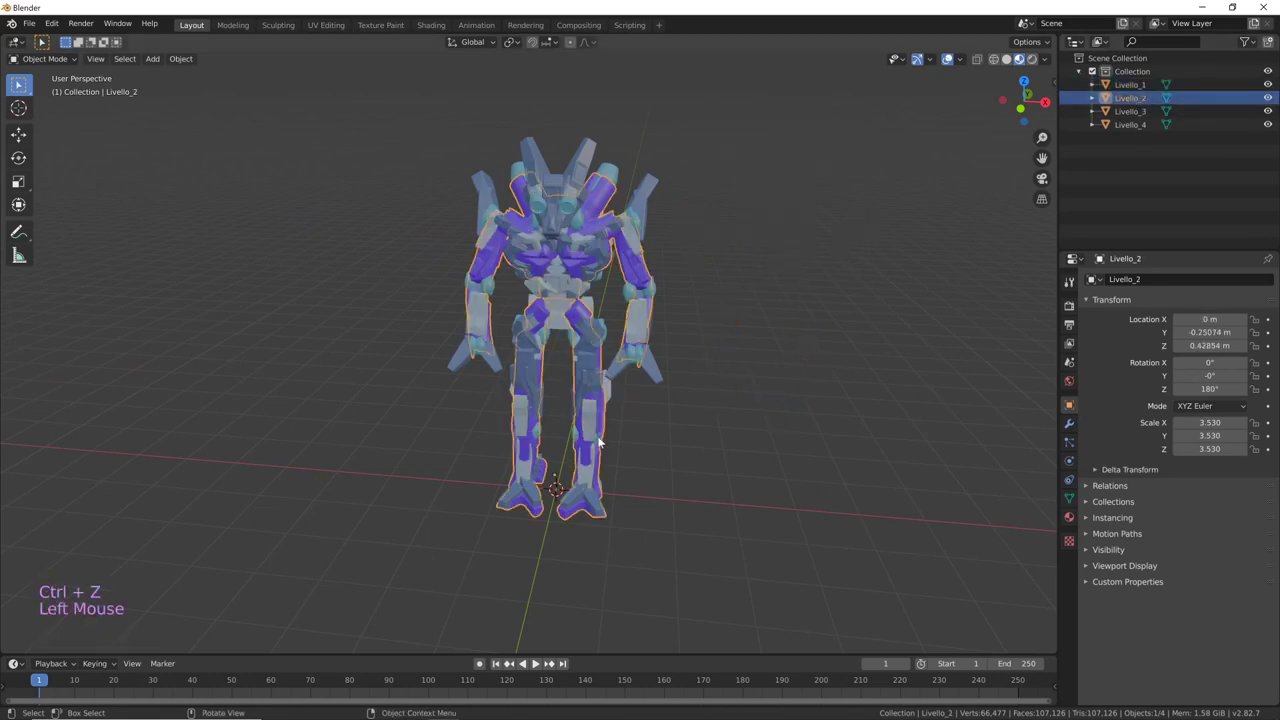
key("g")
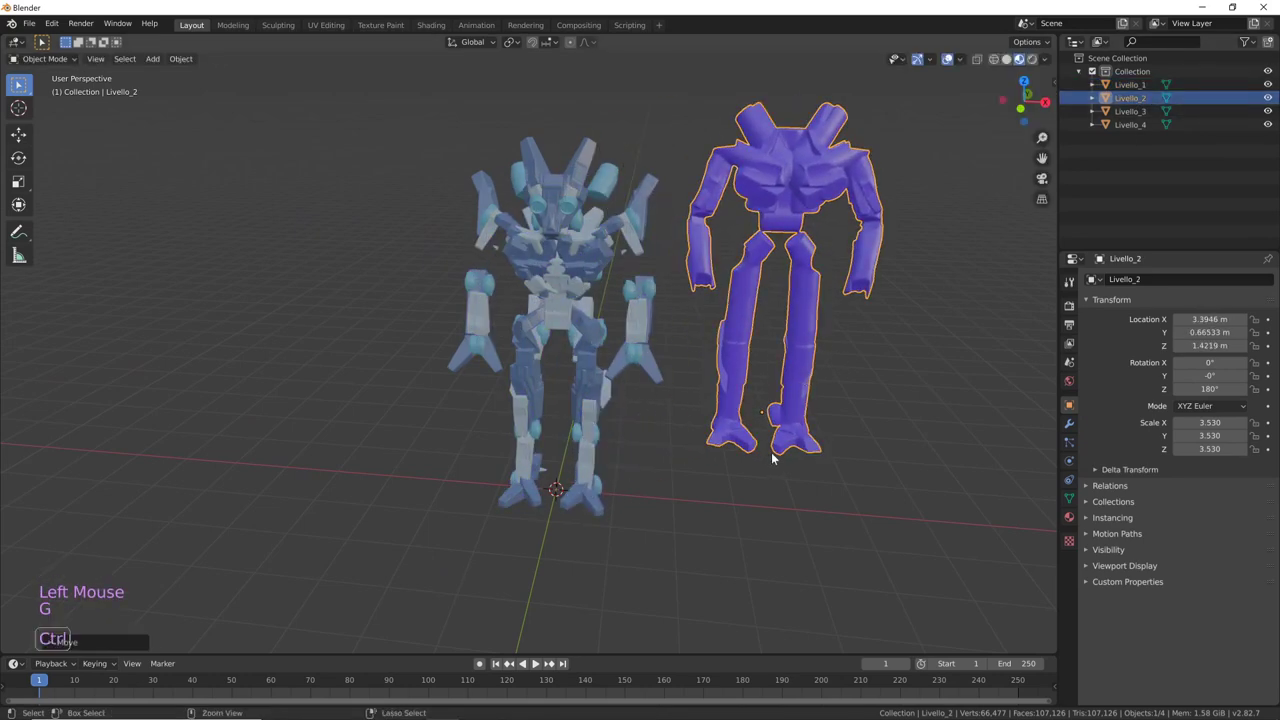
key("ctrl+z")
middle_click(759, 429)
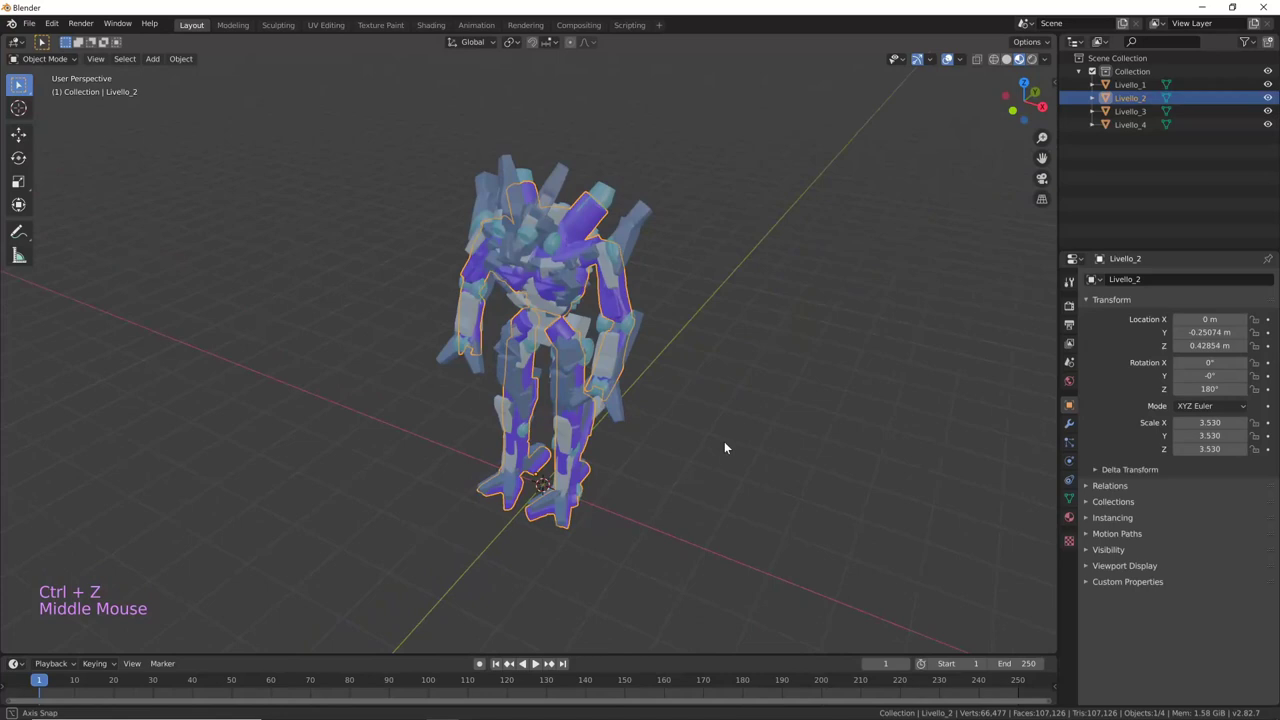
middle_click(672, 465)
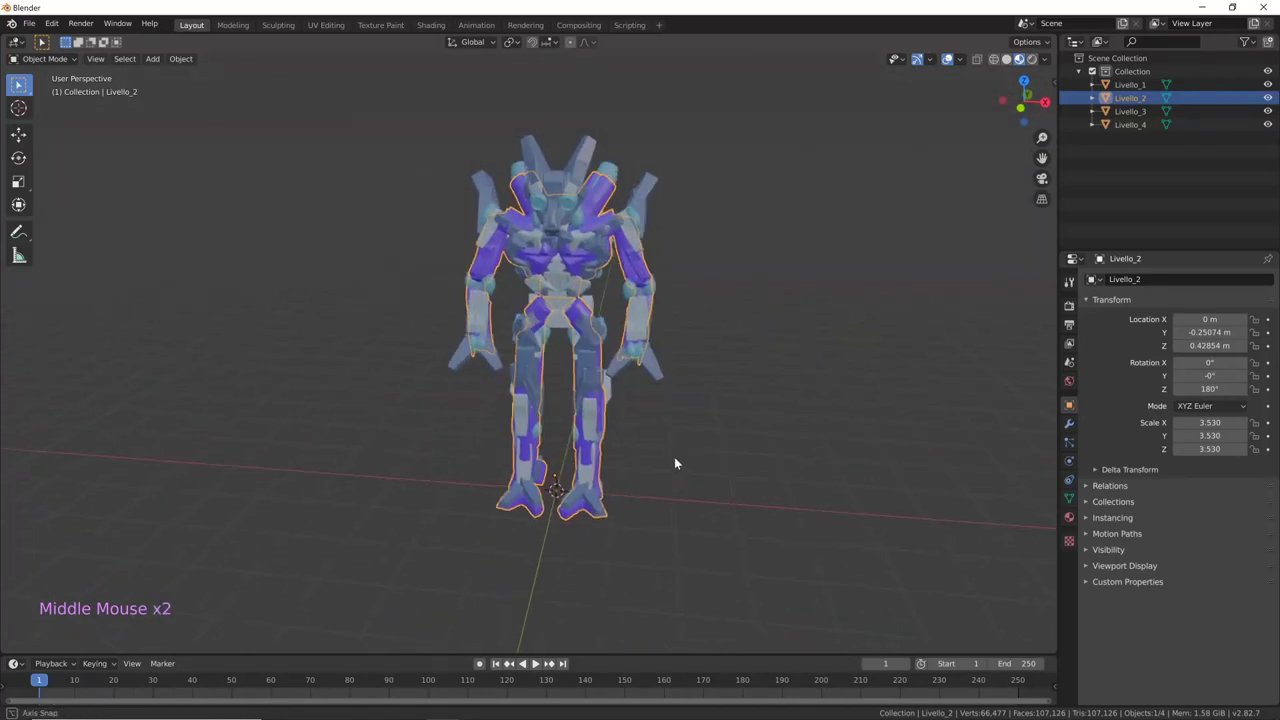
middle_click(787, 396)
middle_click(679, 448)
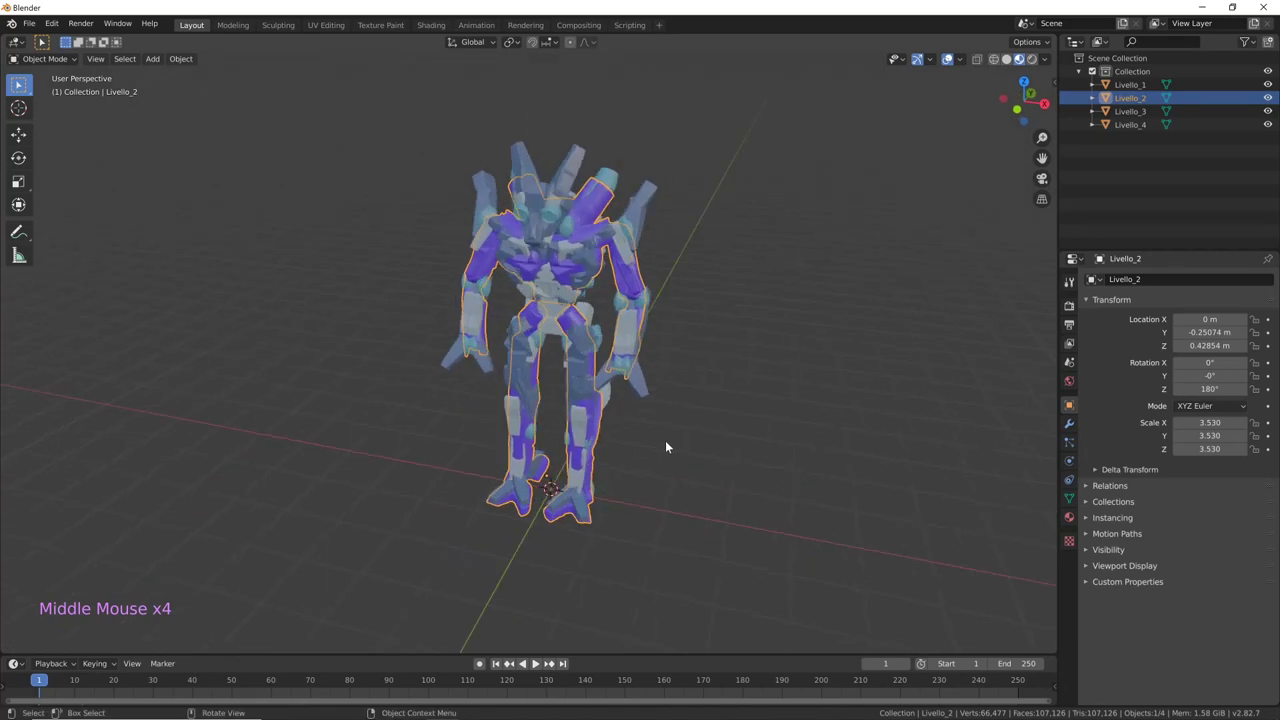
middle_click(668, 439)
middle_click(731, 424)
left_click(1143, 104)
left_click(1143, 115)
left_click(1142, 128)
middle_click(774, 315)
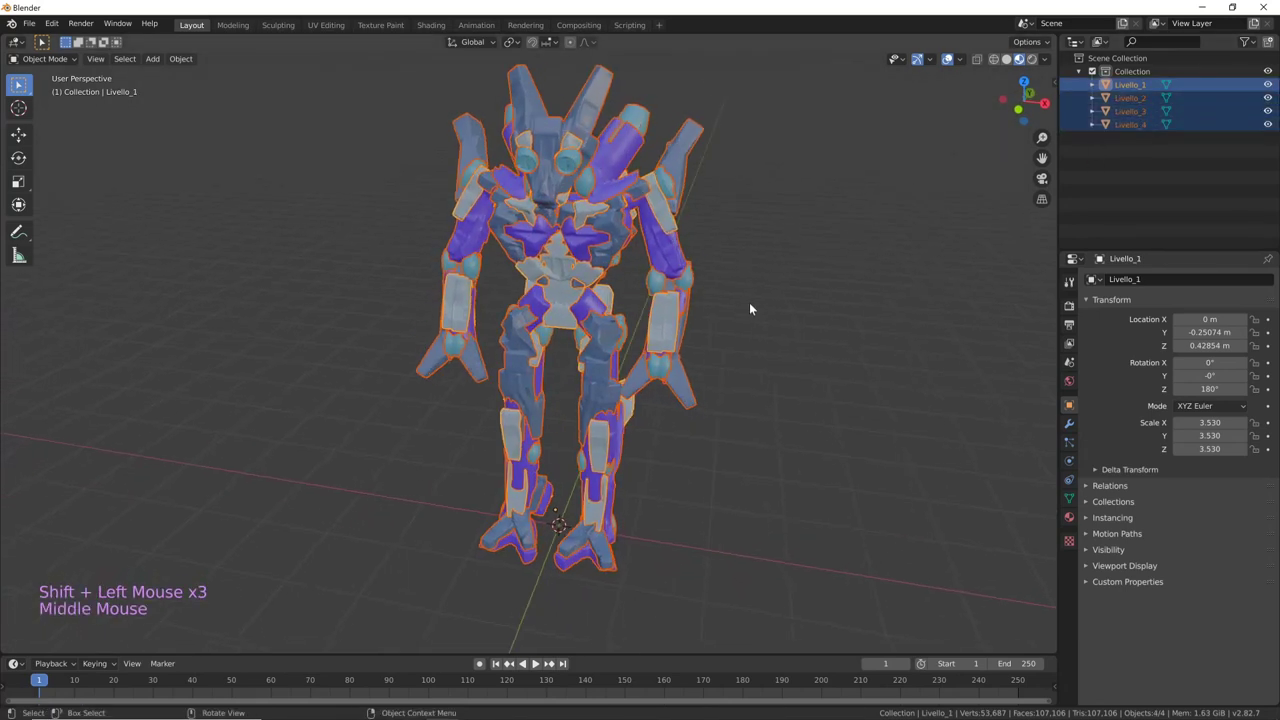
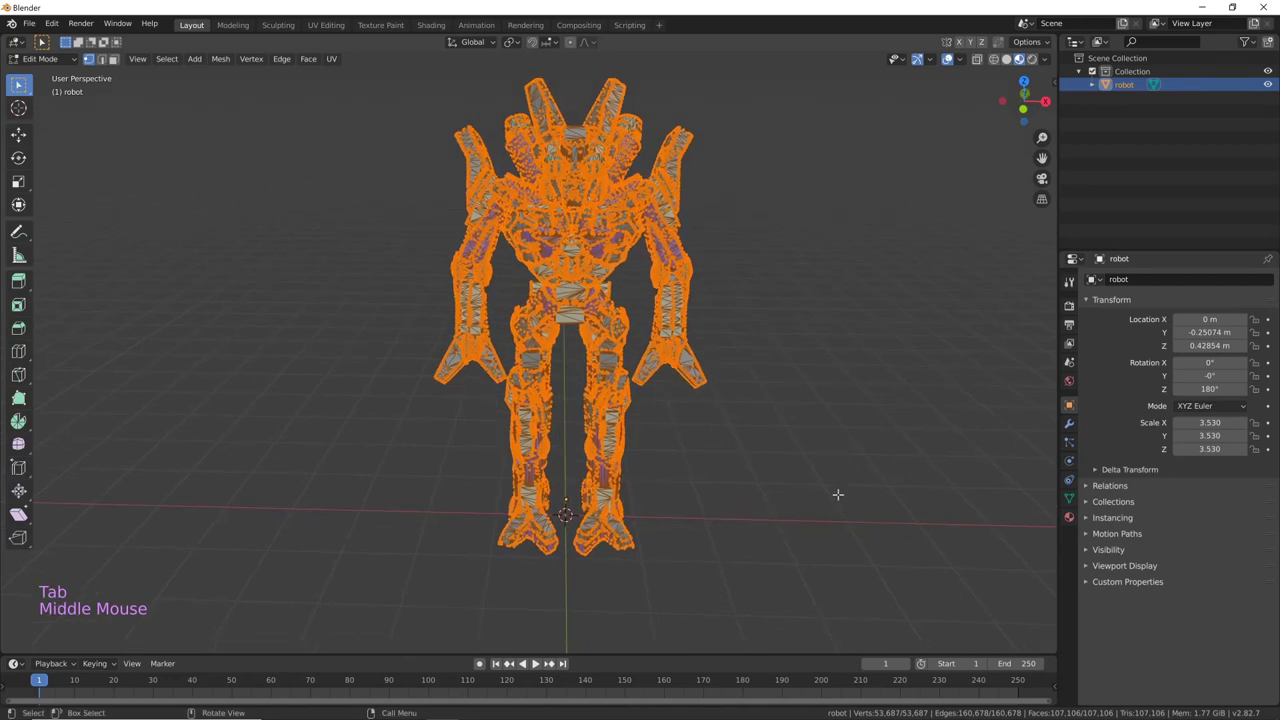
- Leave Edit Mode after checking the joined robot mesh and return to Object Mode
key("Tab")
middle_click(881, 440)
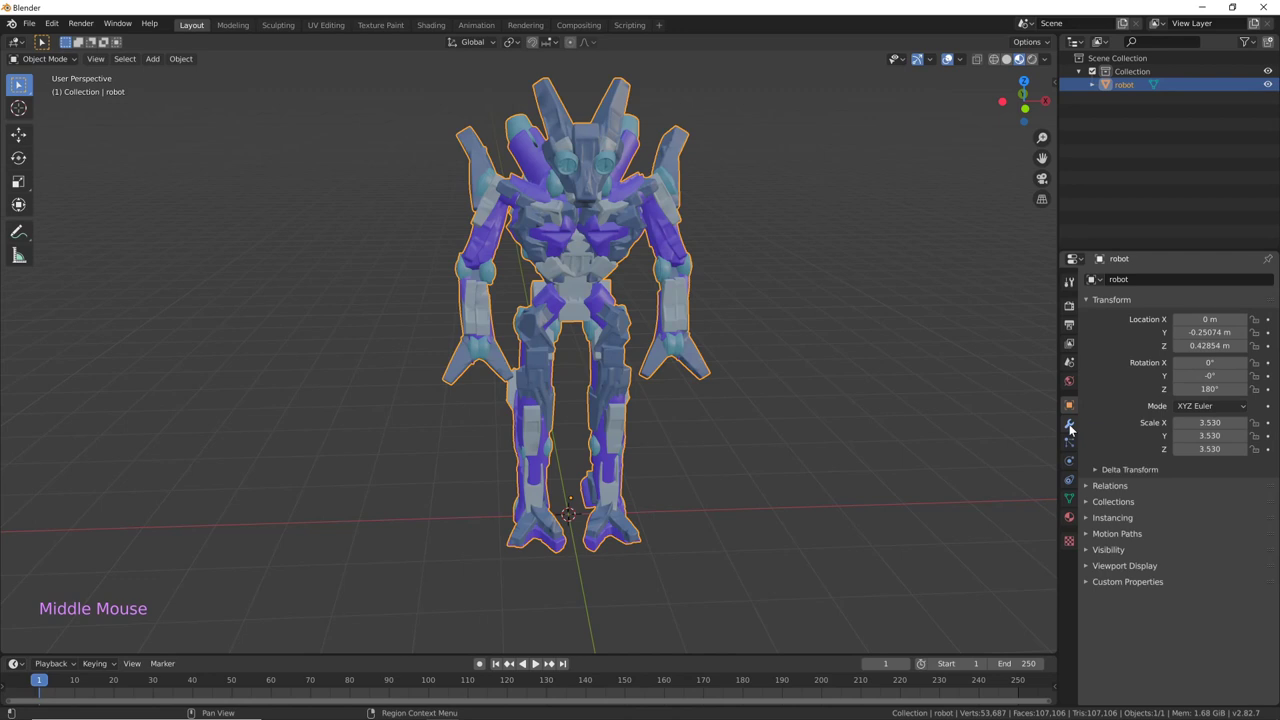
- Add a Decimate modifier to the robot with Collapse ratio 0.5, halving its faces to 53,552
left_click(1072, 425)
left_click(1147, 279)
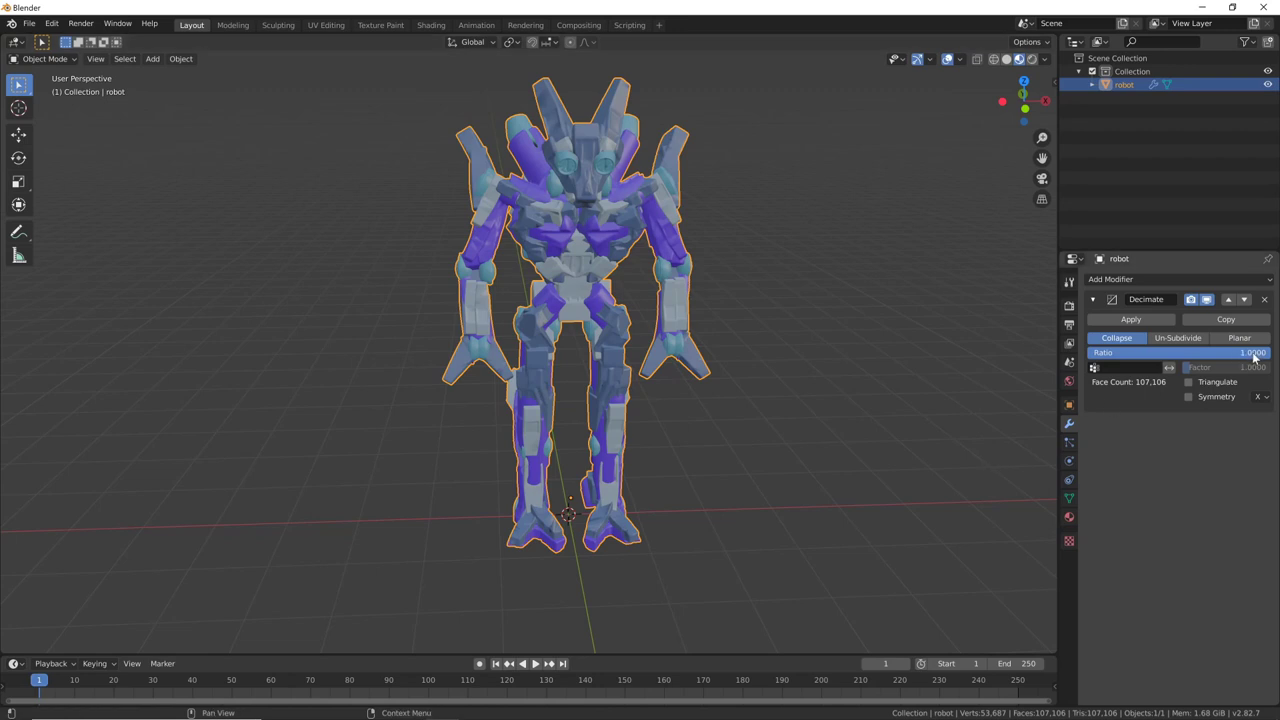
left_click(1259, 355)
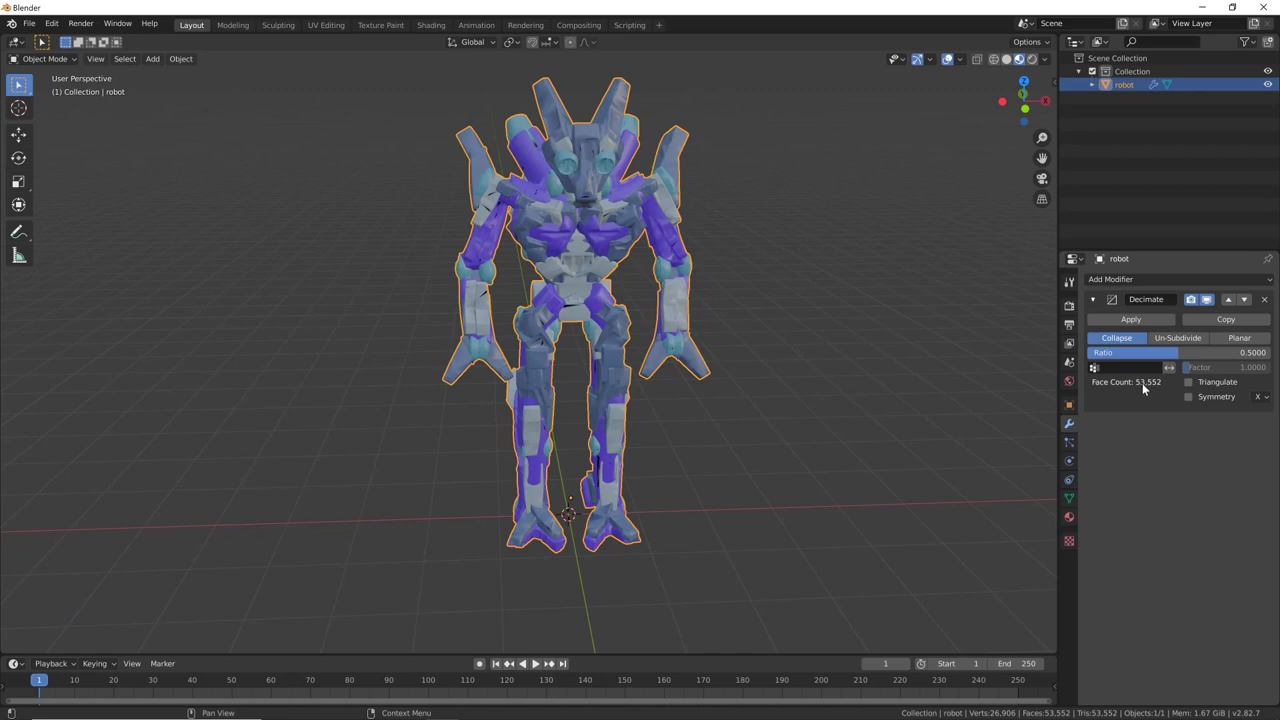
left_click(1257, 351)
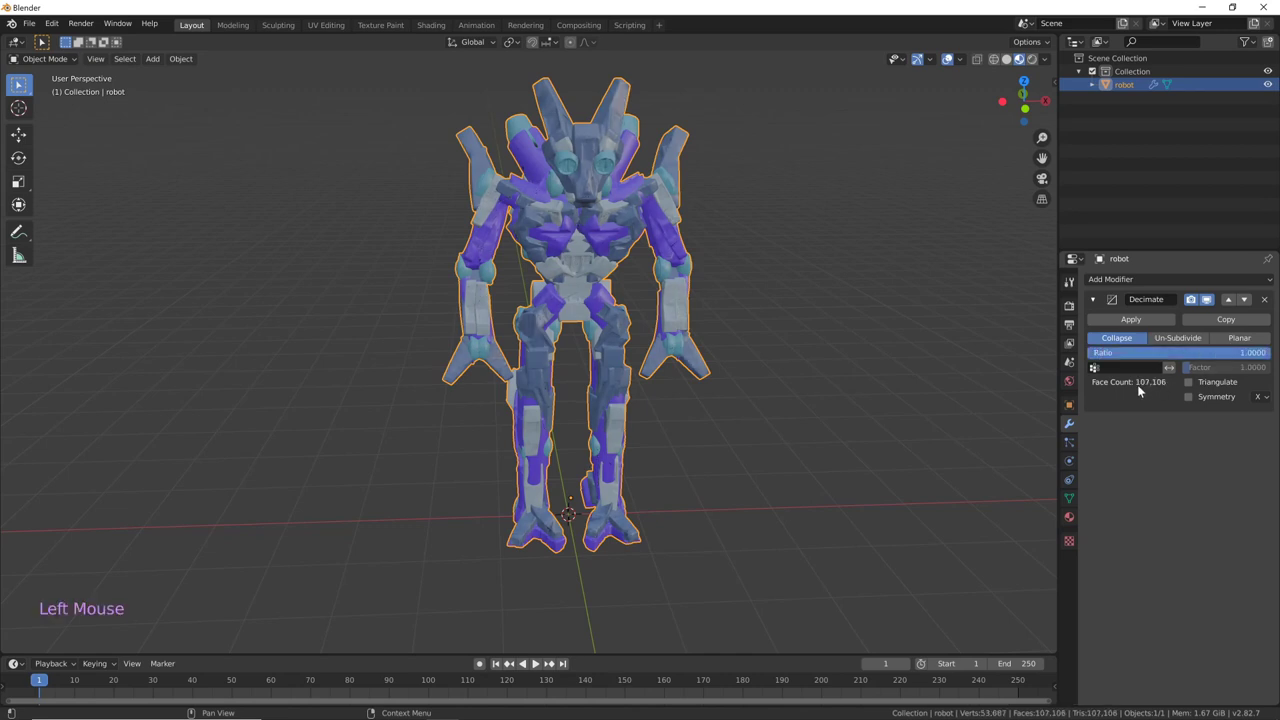
left_click(1244, 356)
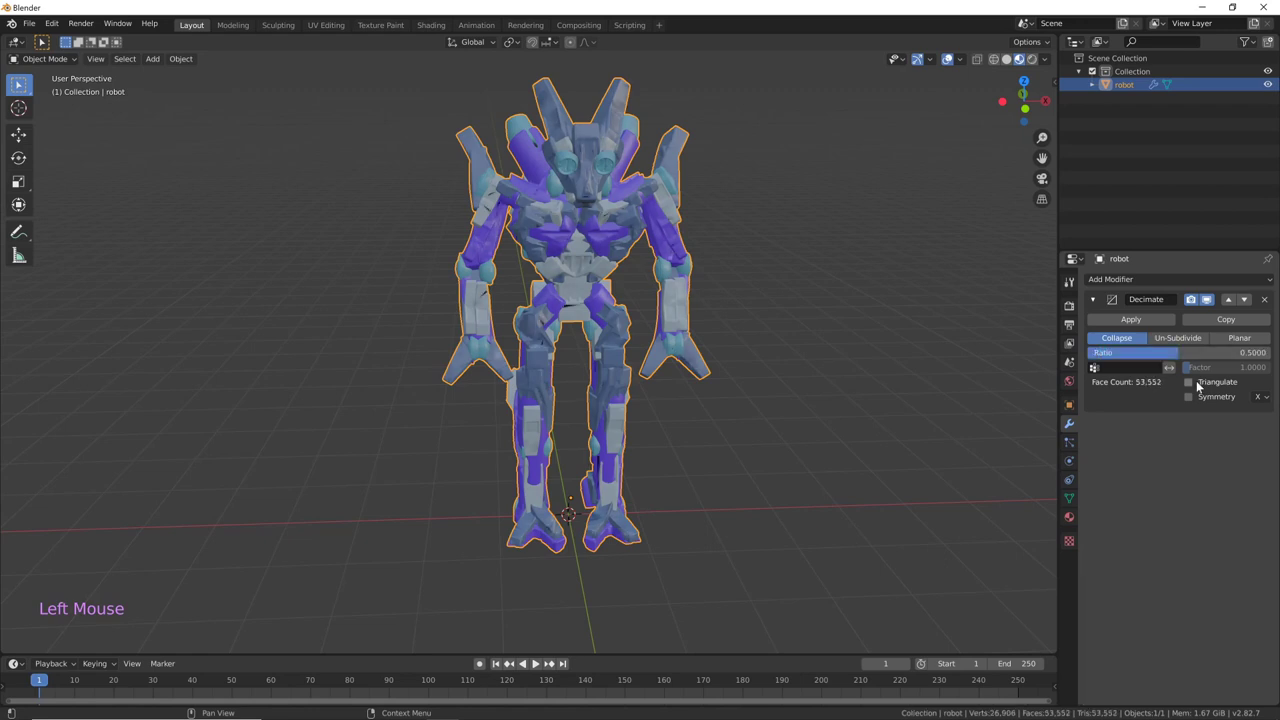
middle_click(755, 405)
middle_click(685, 410)
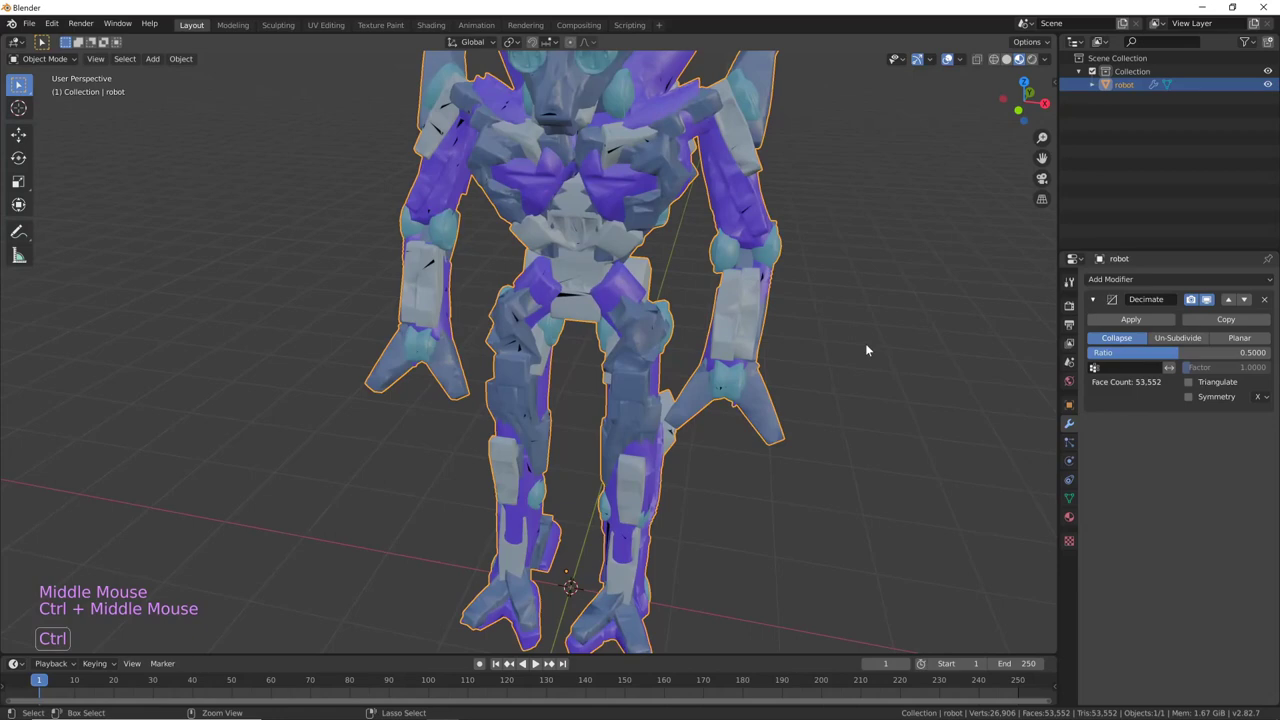
middle_click(844, 343)
middle_click(765, 464)
middle_click(791, 453)
middle_click(906, 383)
middle_click(886, 387)
middle_click(830, 416)
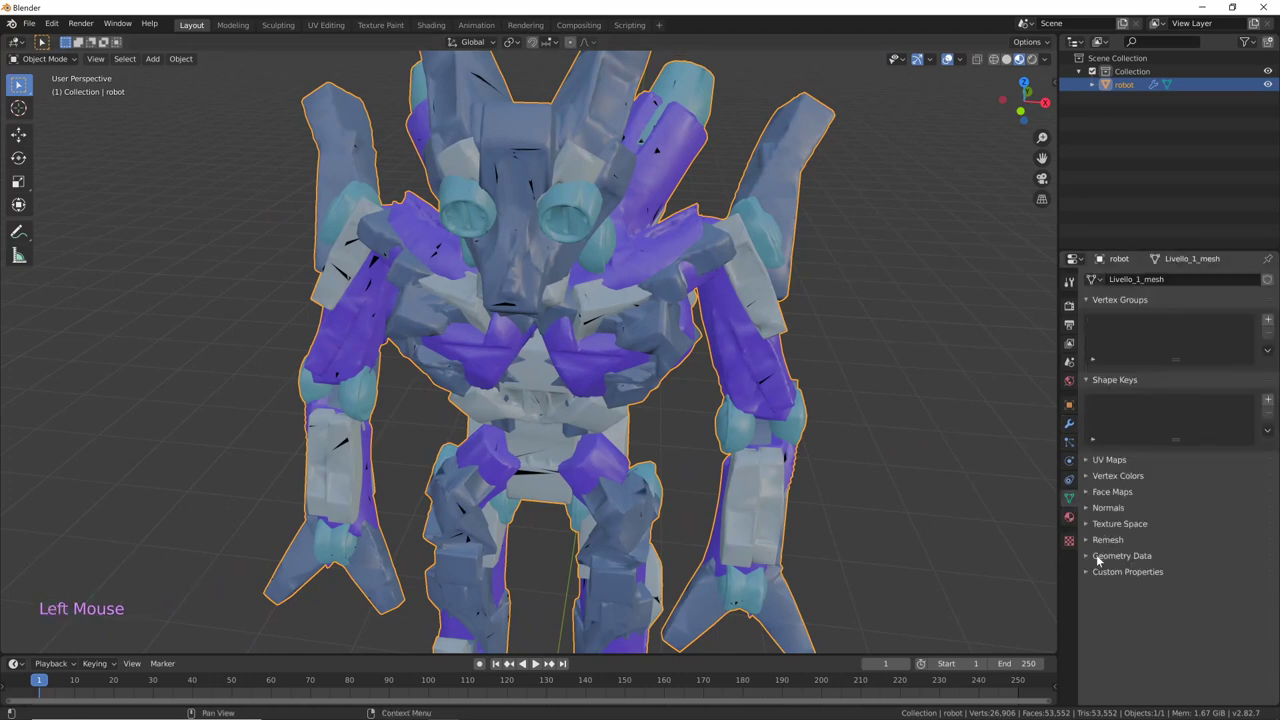
- Clear the mesh's custom split normals in its geometry data, then return to the modifiers
left_click(1092, 558)
left_click(1151, 606)
middle_click(942, 498)
middle_click(964, 460)
middle_click(873, 477)
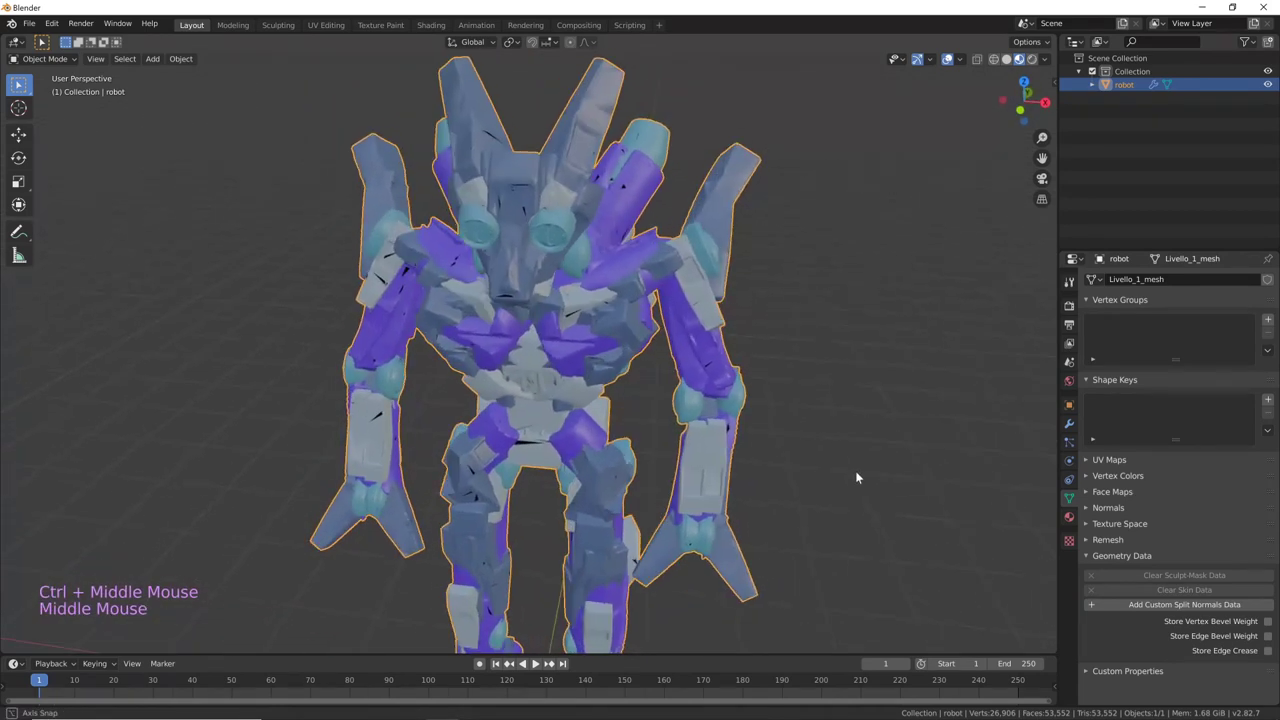
middle_click(868, 481)
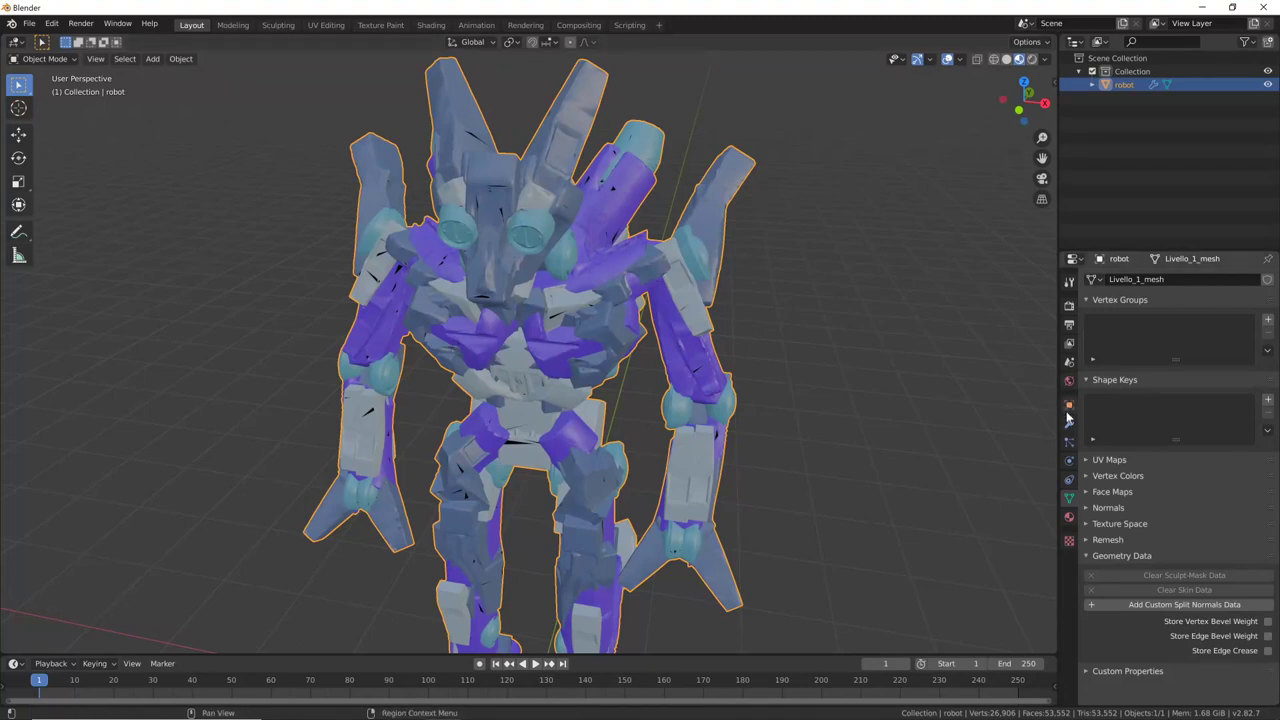
left_click(1072, 426)
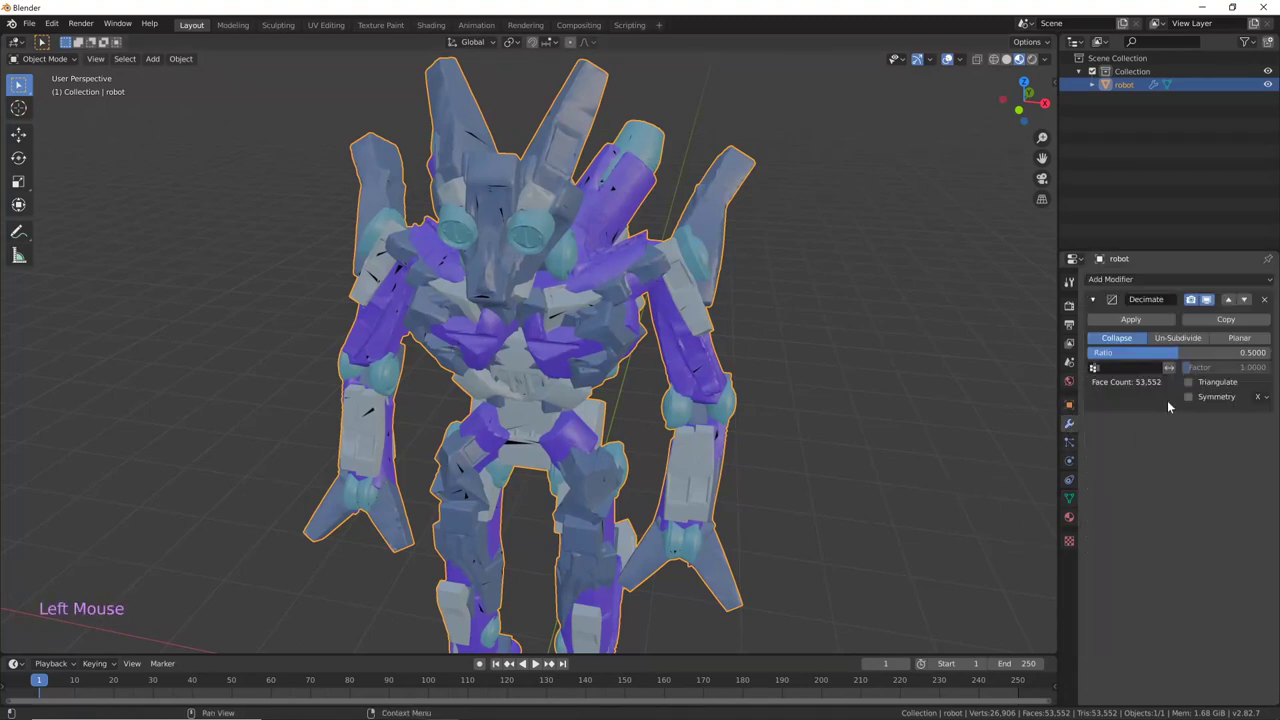
- Lower the Decimate ratio so the robot drops to 10,710 faces, orbiting to inspect it
left_click(1238, 356)
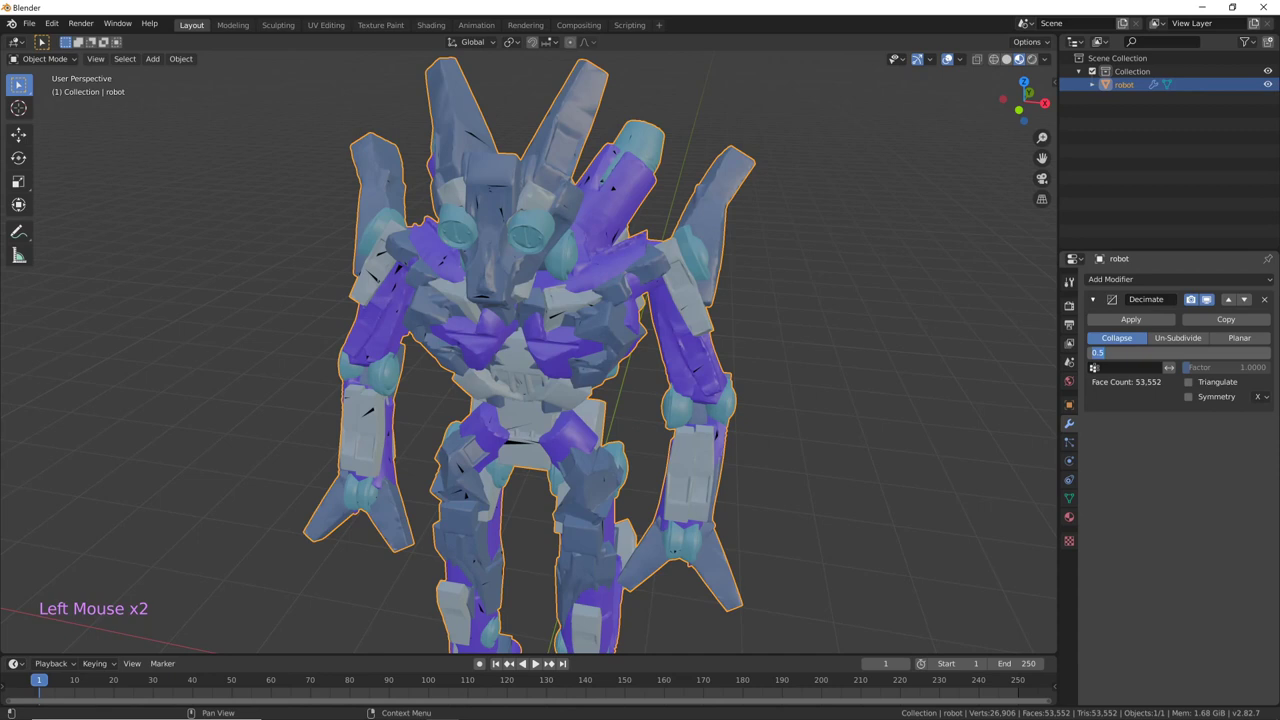
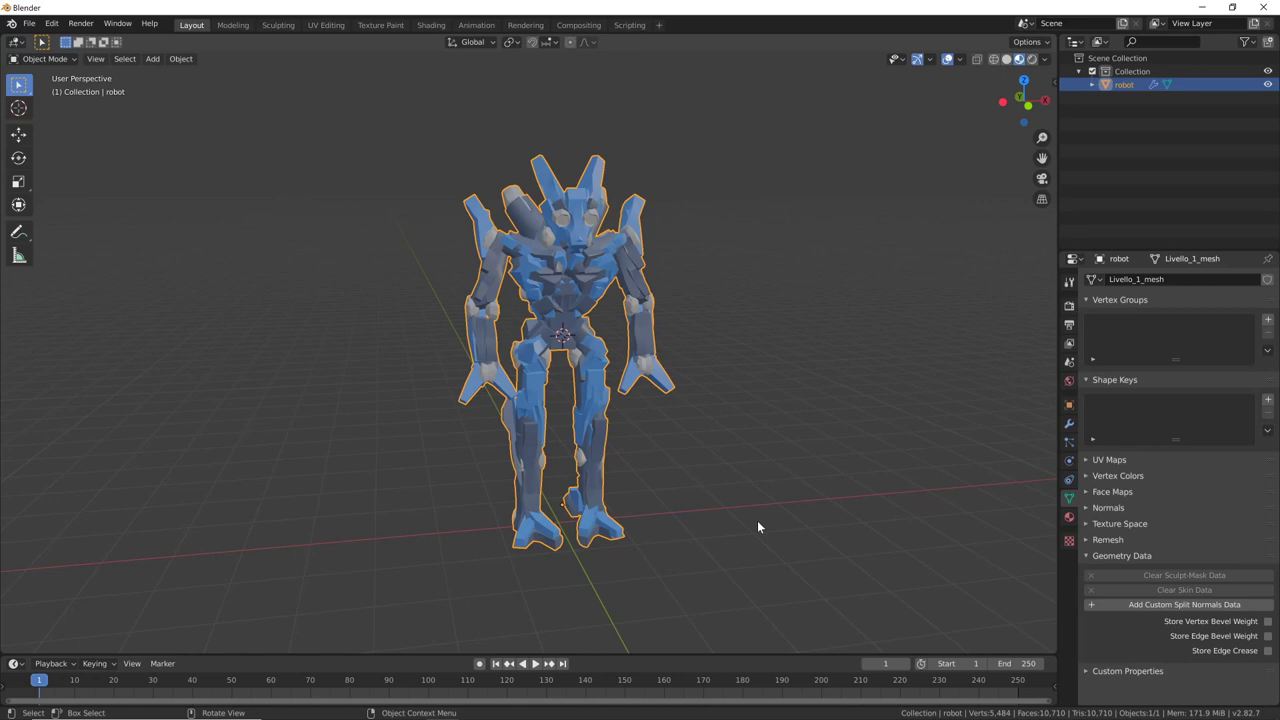
middle_click(761, 482)
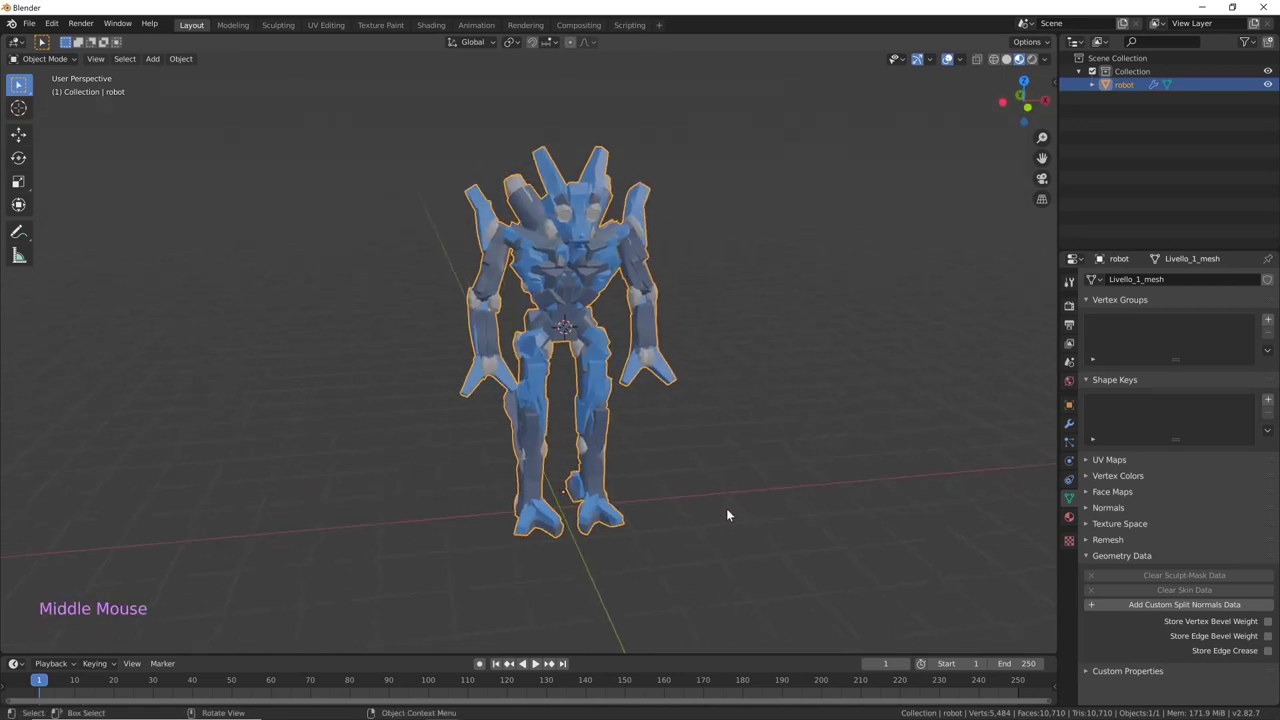
- From the front view, place the 3D cursor at the centre of the robot's pelvis
key("KP_1")
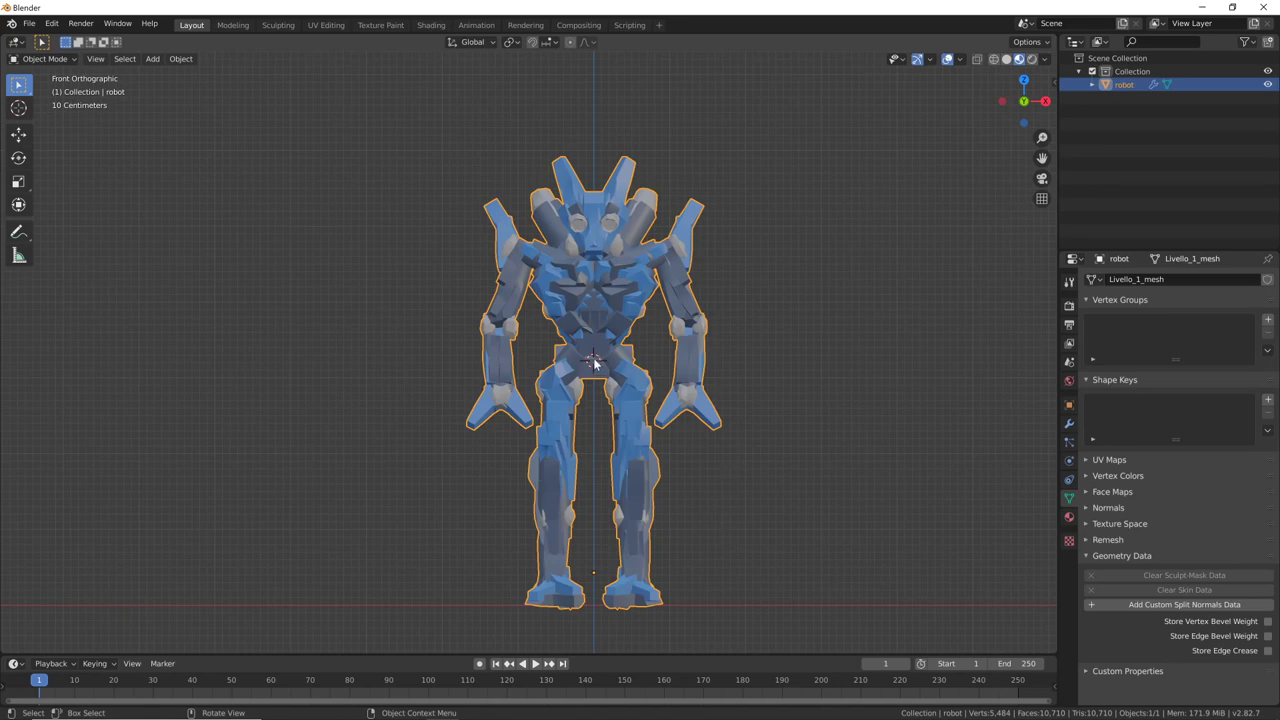
left_click(655, 475)
right_click(597, 354)
right_click(597, 371)
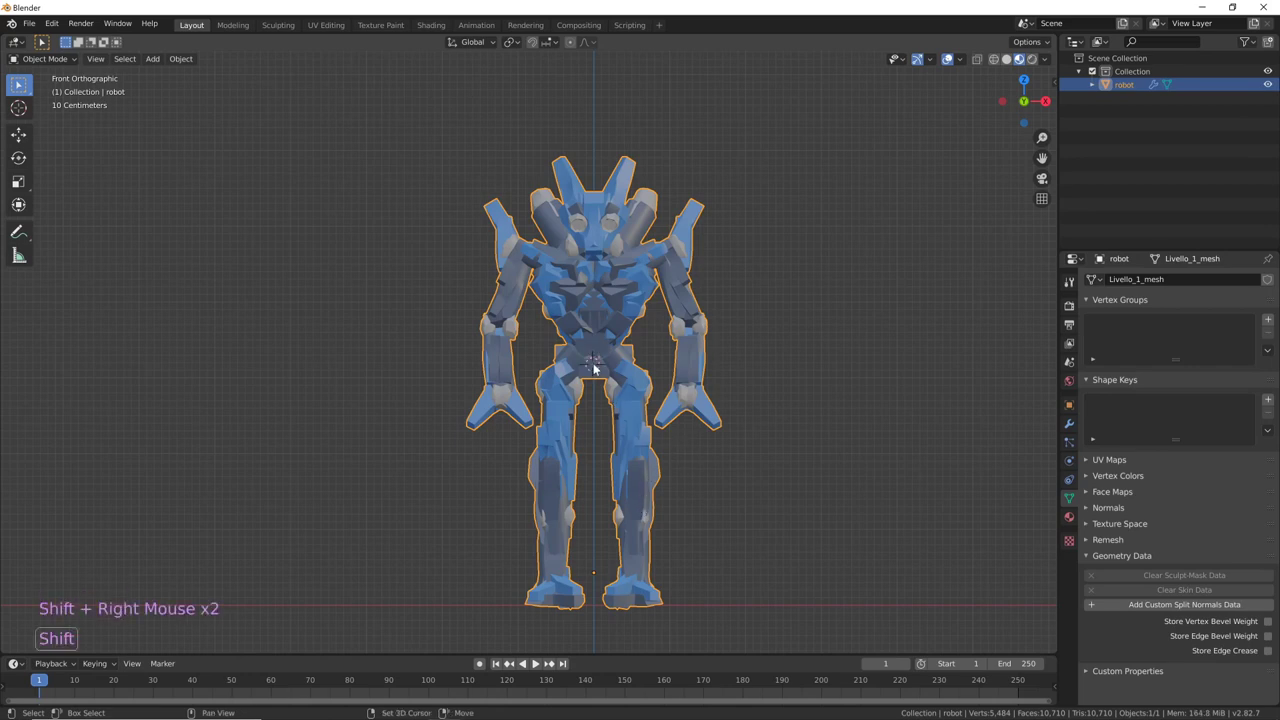
right_click(632, 393)
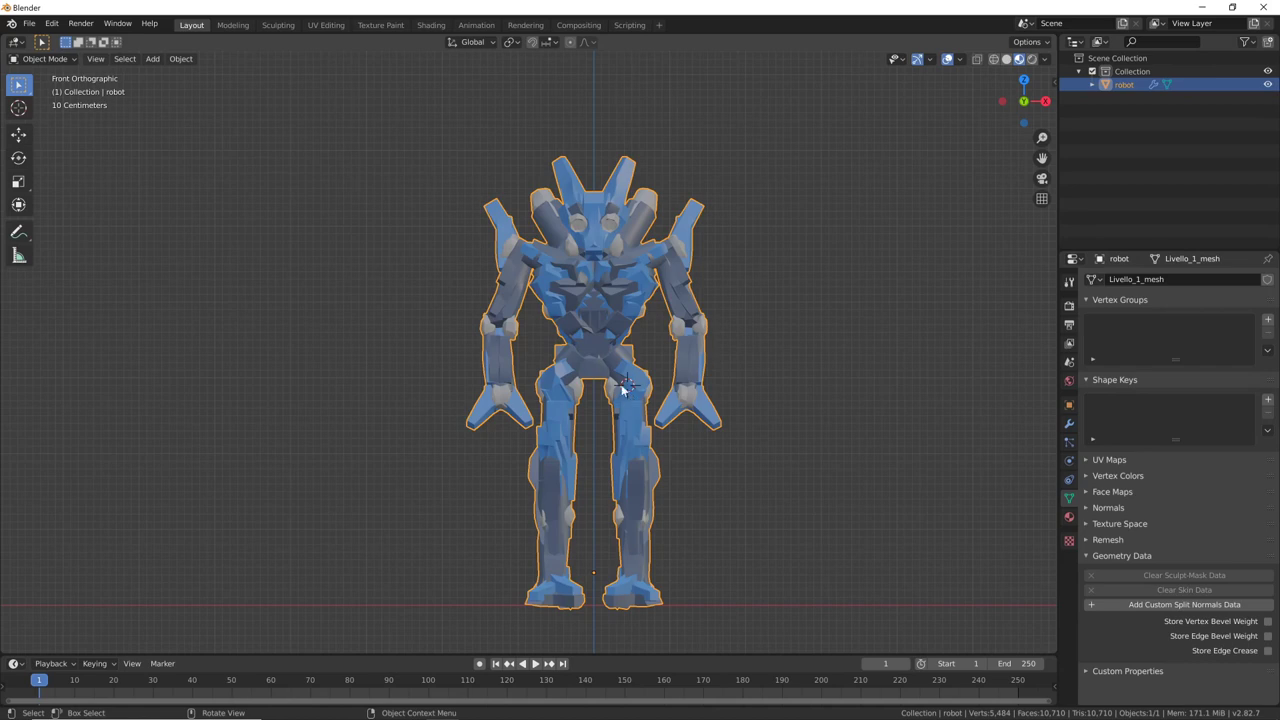
left_click(599, 360)
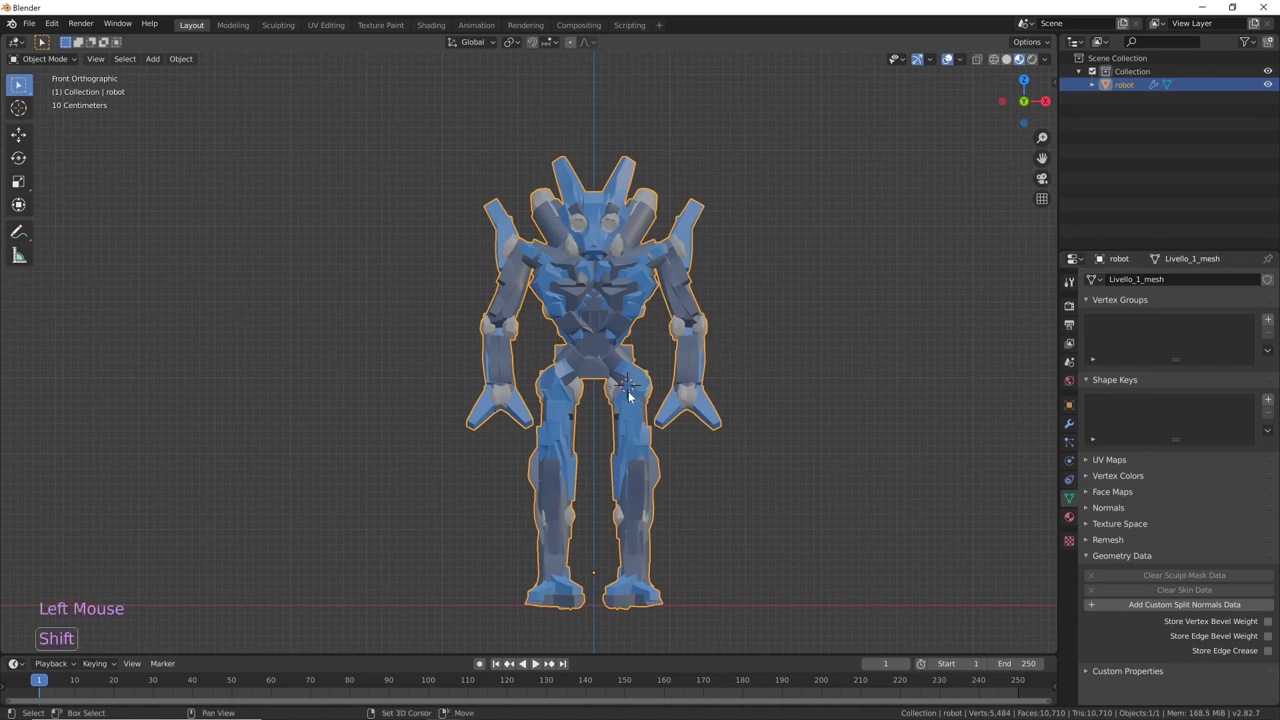
- Add a single-bone armature at the pelvis and check its position from side and front
key("shift+a")
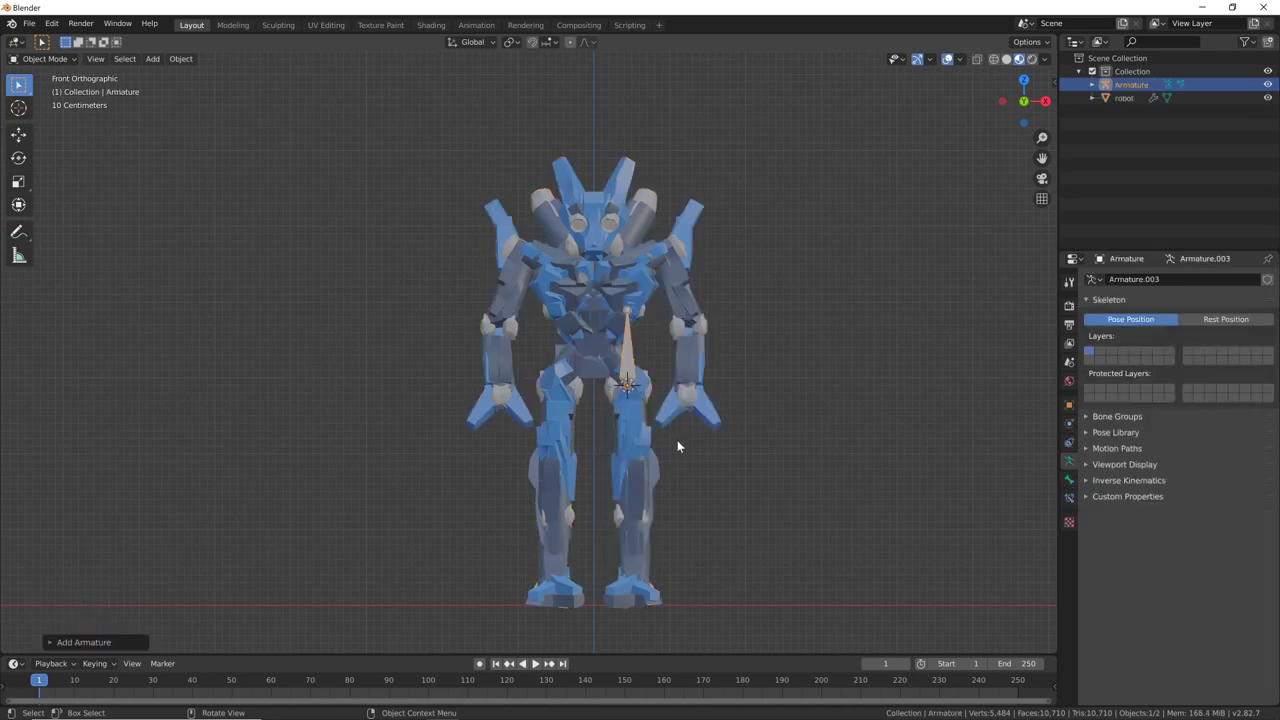
key("KP_3")
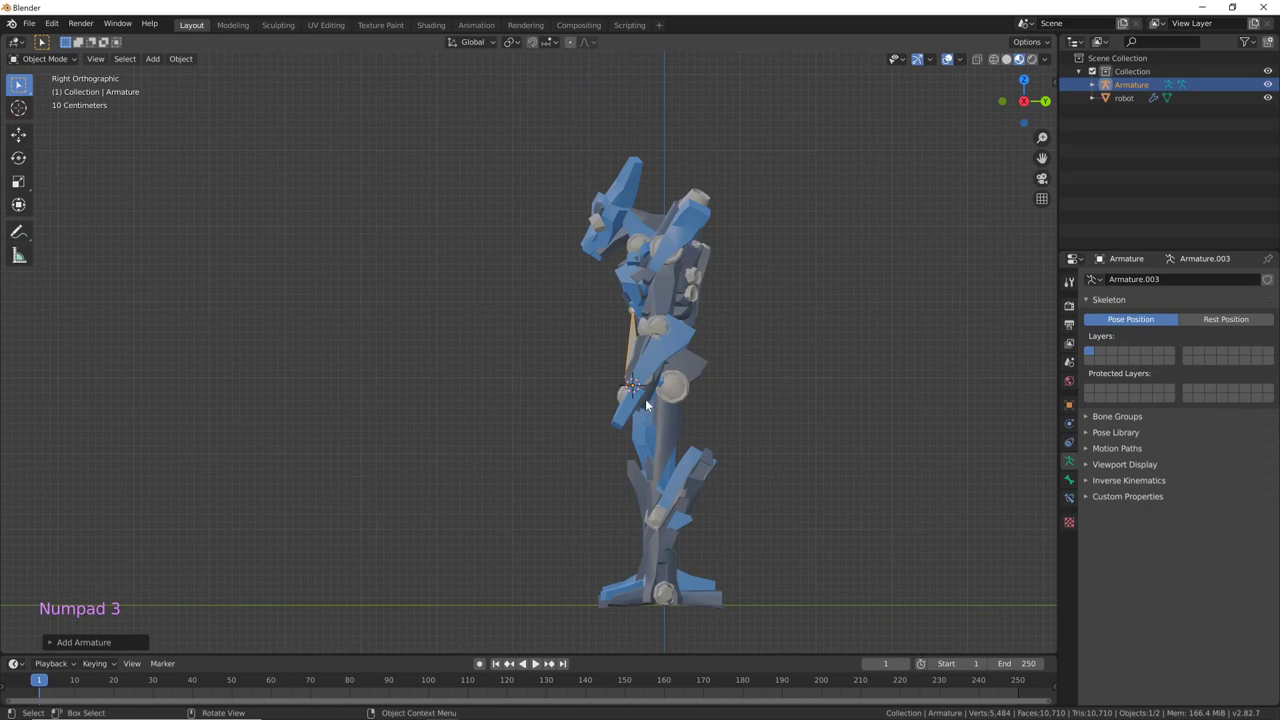
key("g")
key("KP_1")
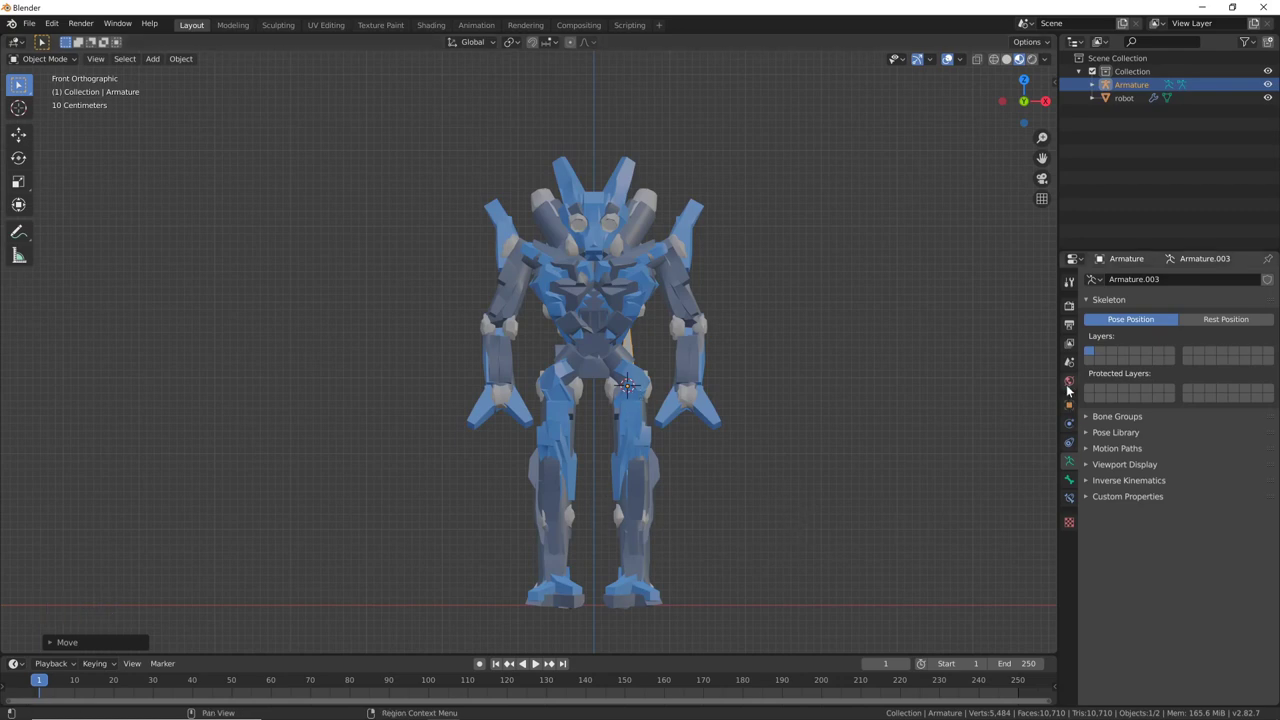
- Enable In Front in the armature's Viewport Display so the bone shows through the mesh
left_click(1074, 410)
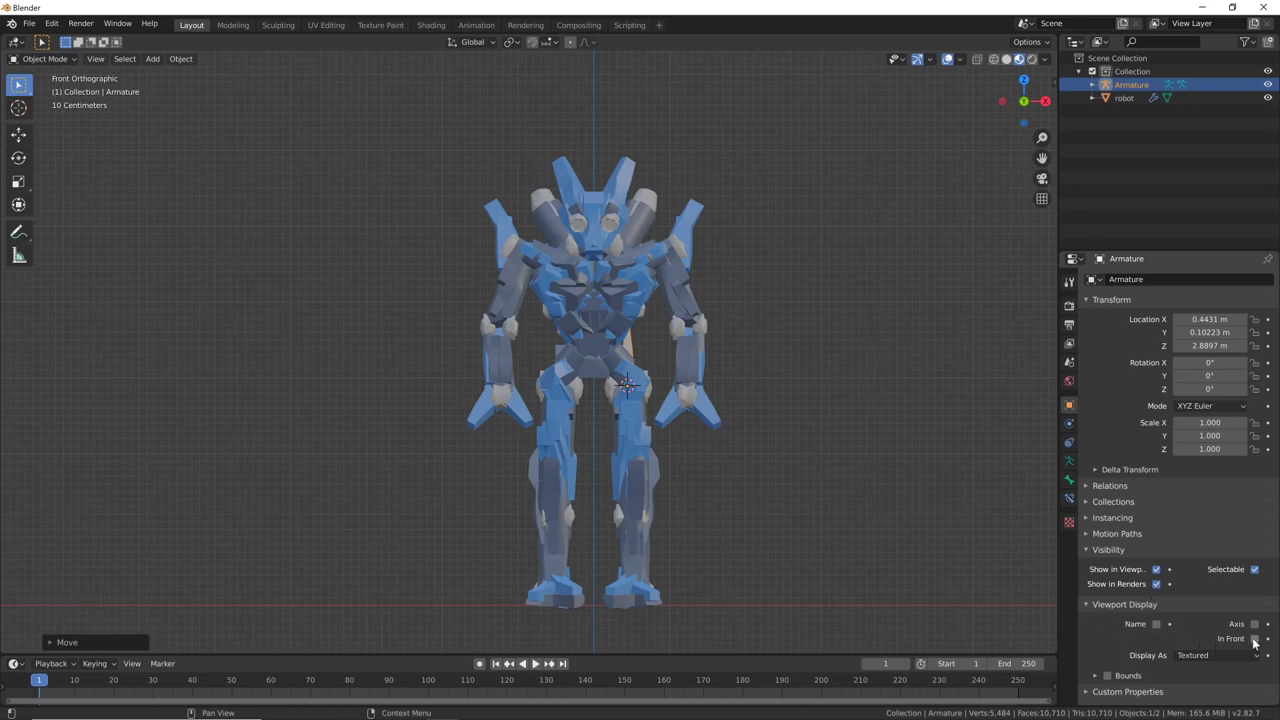
left_click(1258, 645)
middle_click(859, 496)
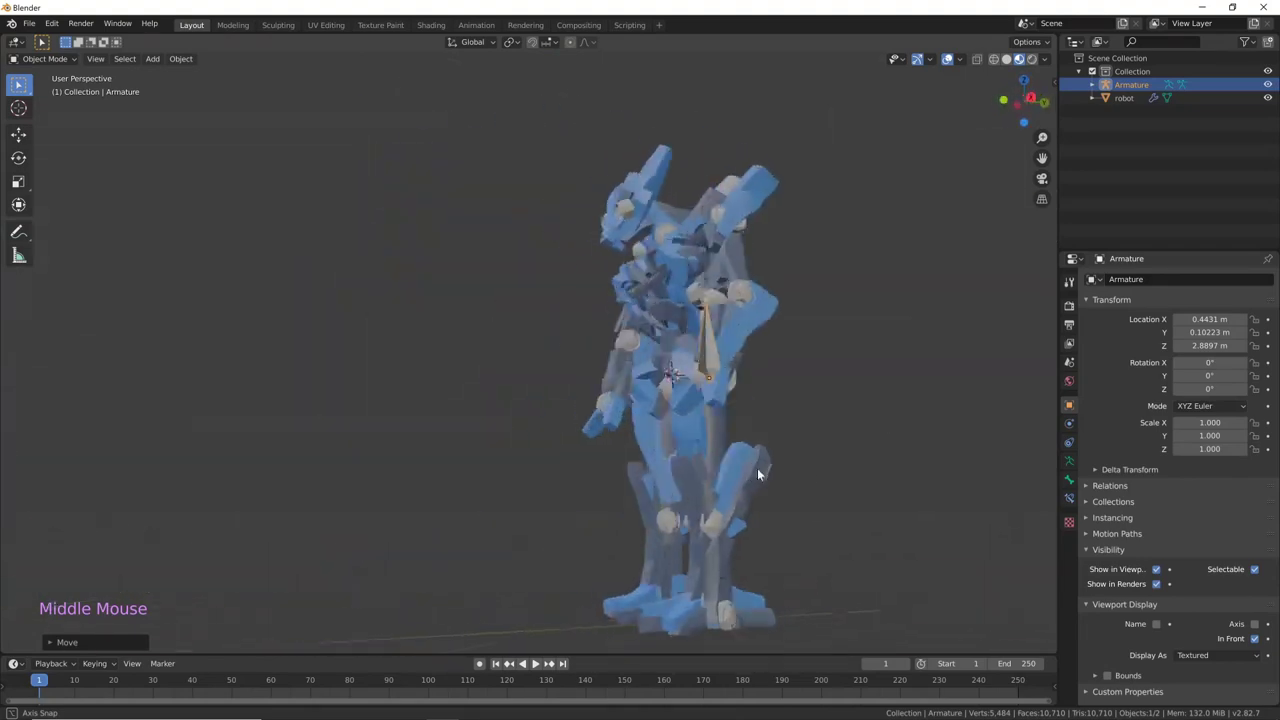
key("KP_1")
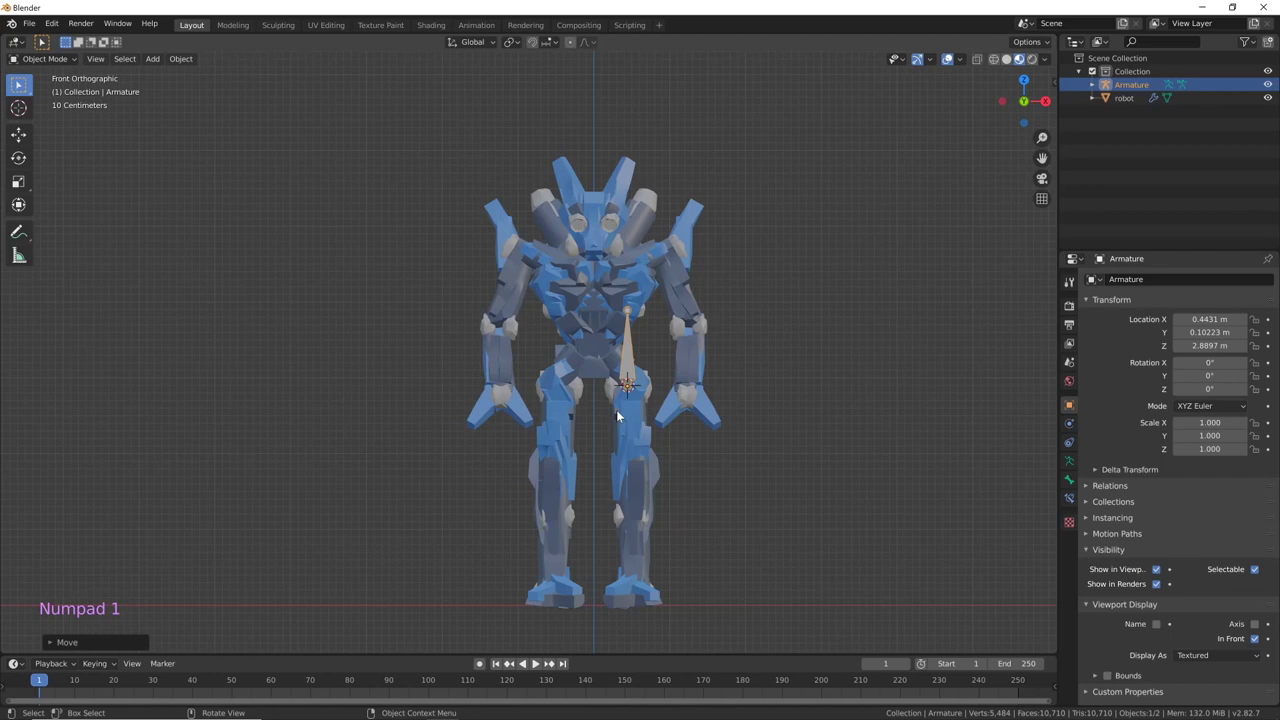
- In Edit Mode move the bone tip down the left leg to the foot, checking from the side
key("Tab")
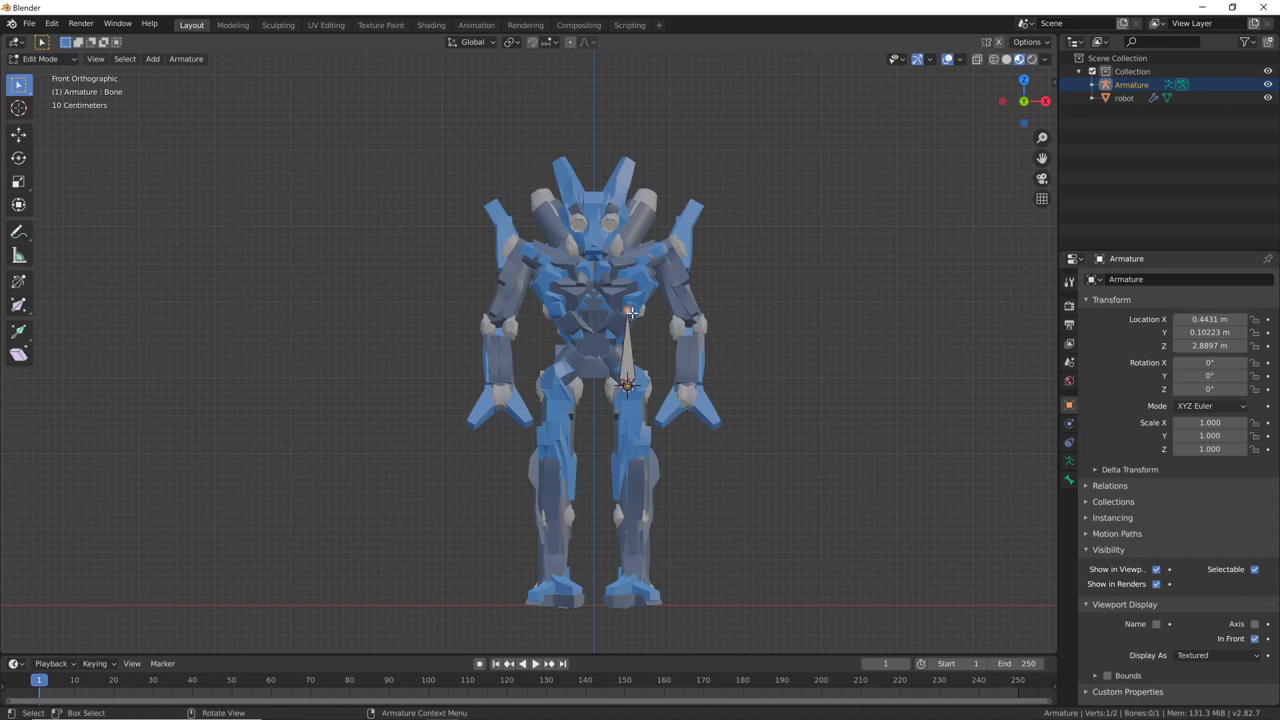
key("g")
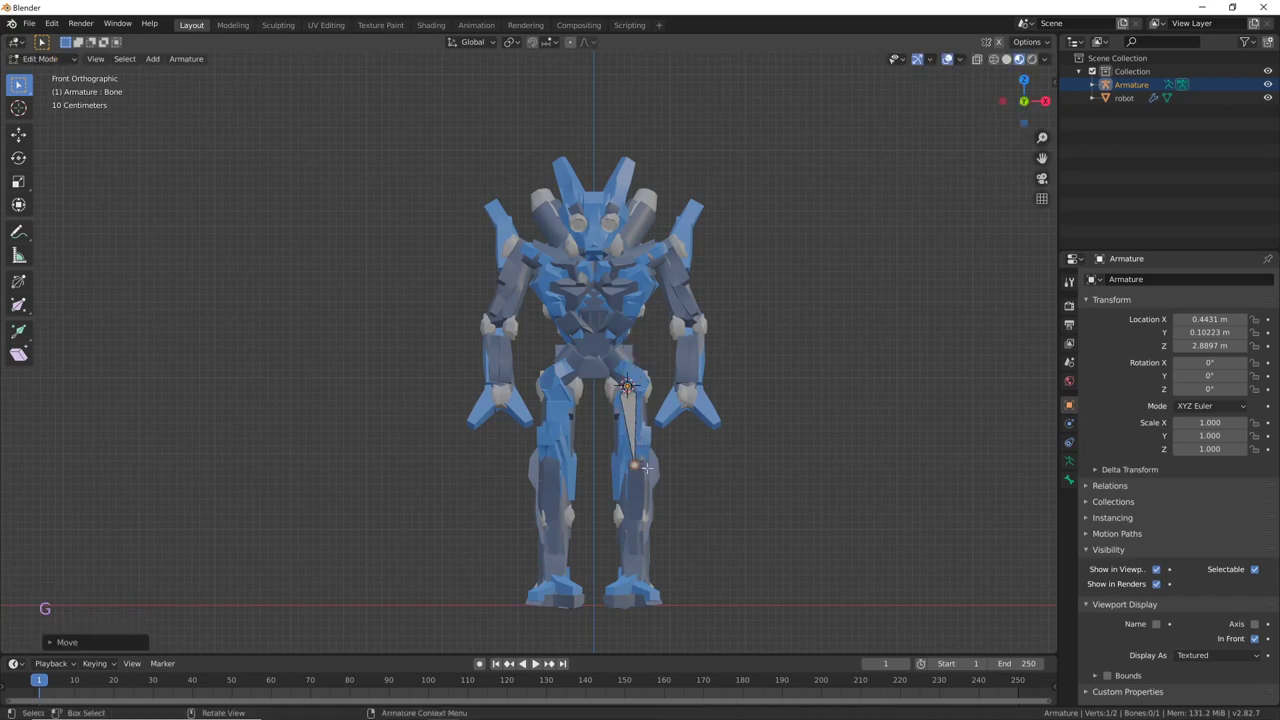
key("KP_3")
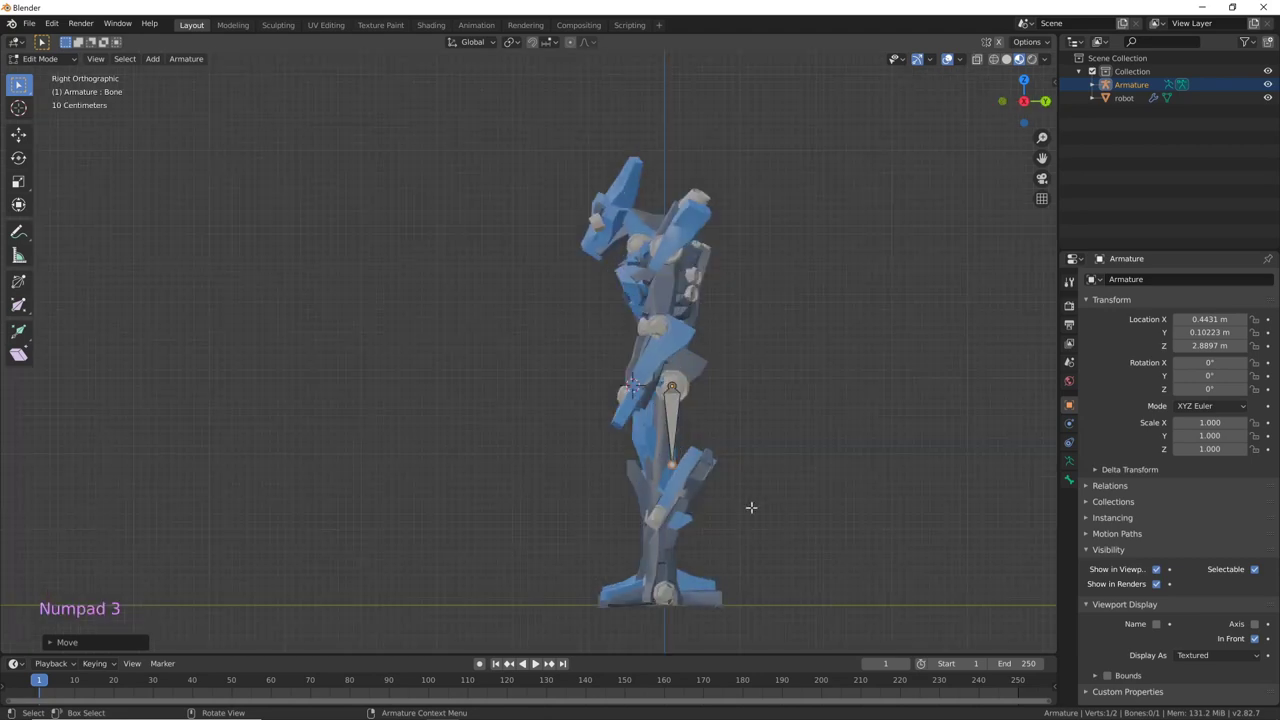
key("g")
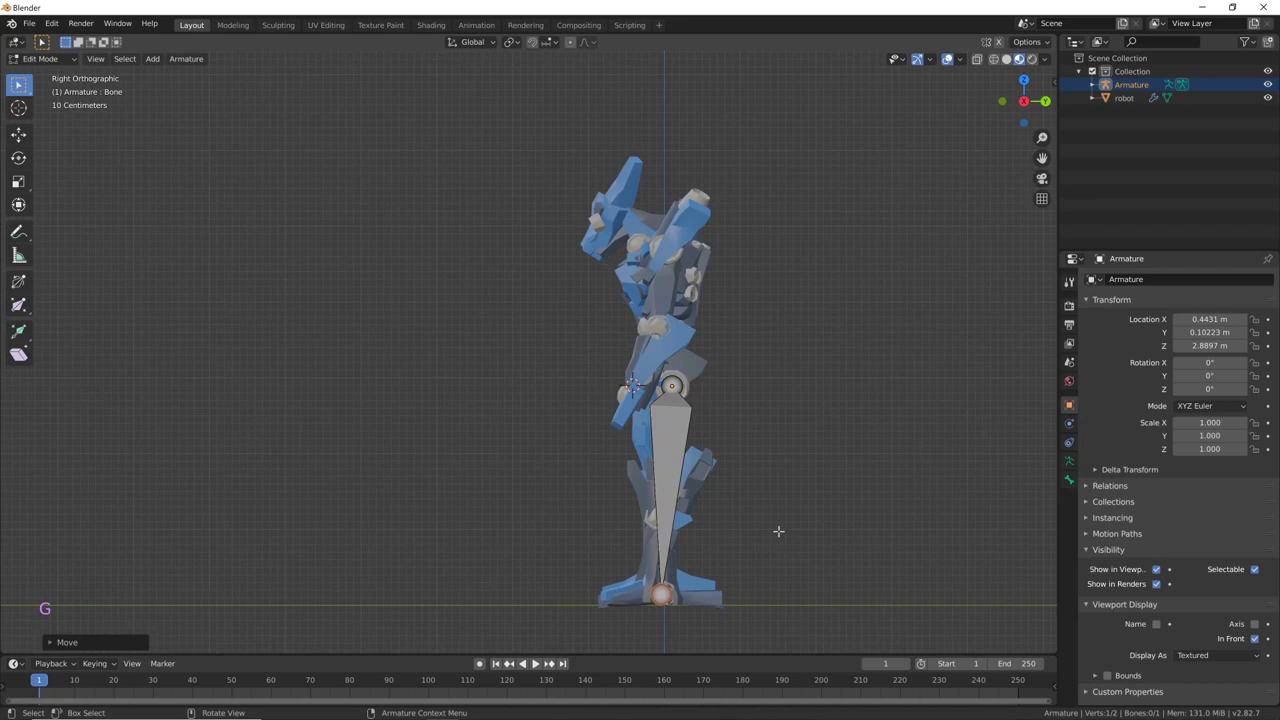
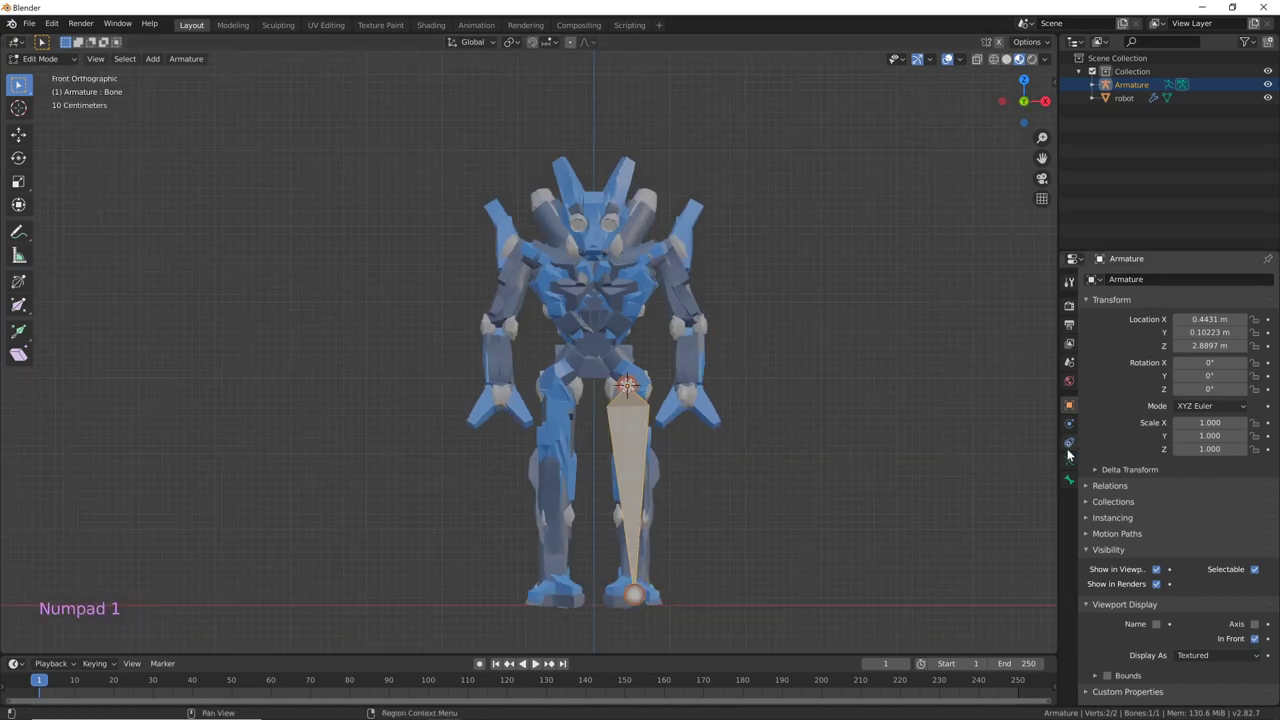
- Rename the leg bone to gamba.L and Symmetrize it to create gamba.R on the other leg
left_click(1073, 482)
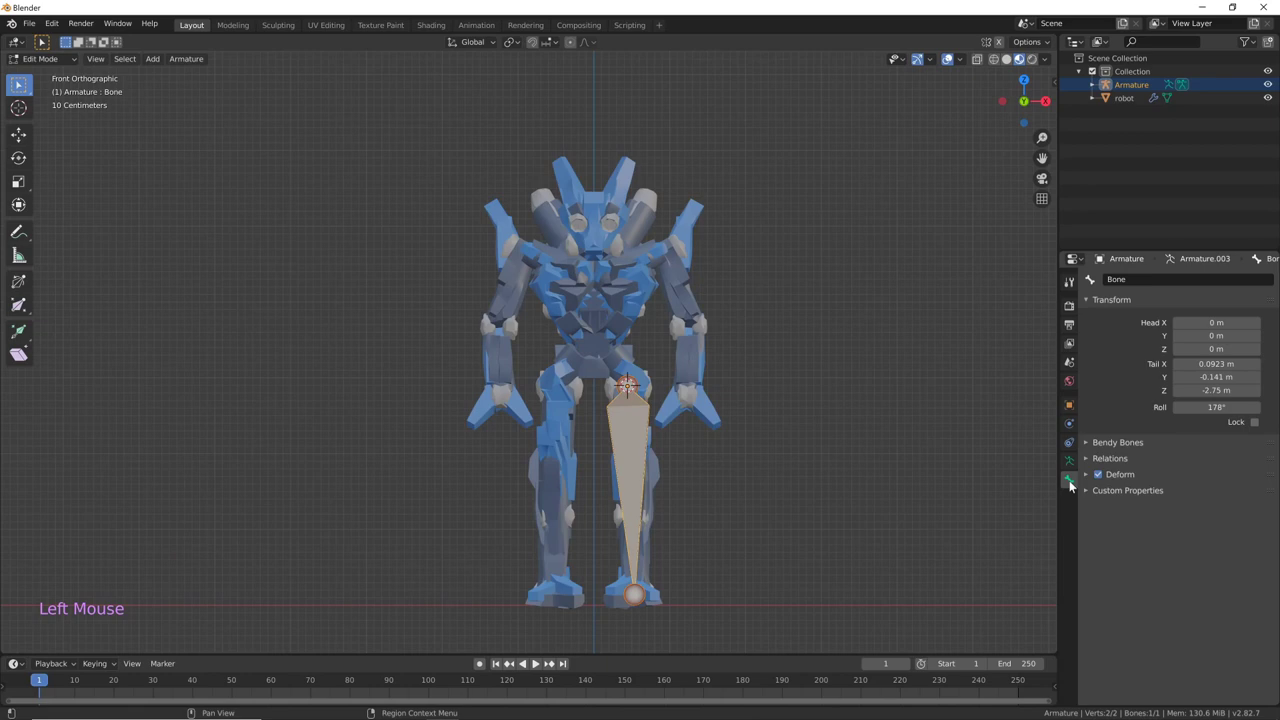
left_click(1132, 287)
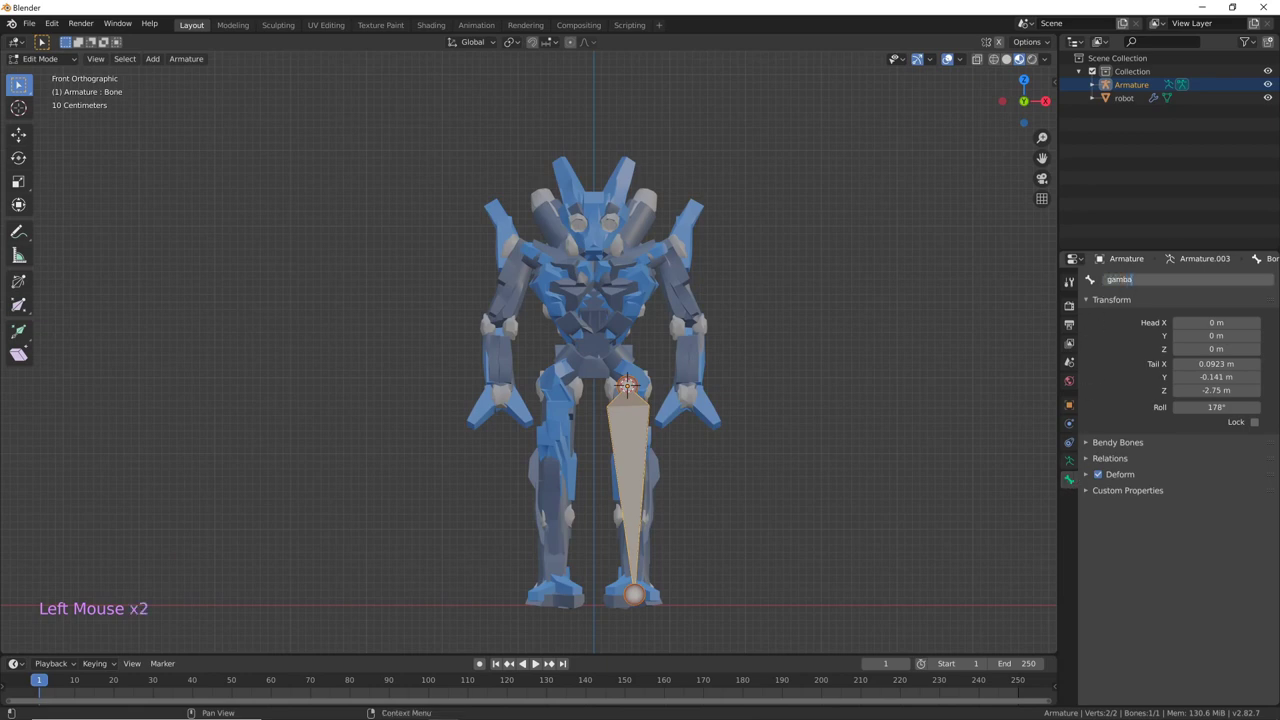
left_click(1147, 275)
left_click(1146, 285)
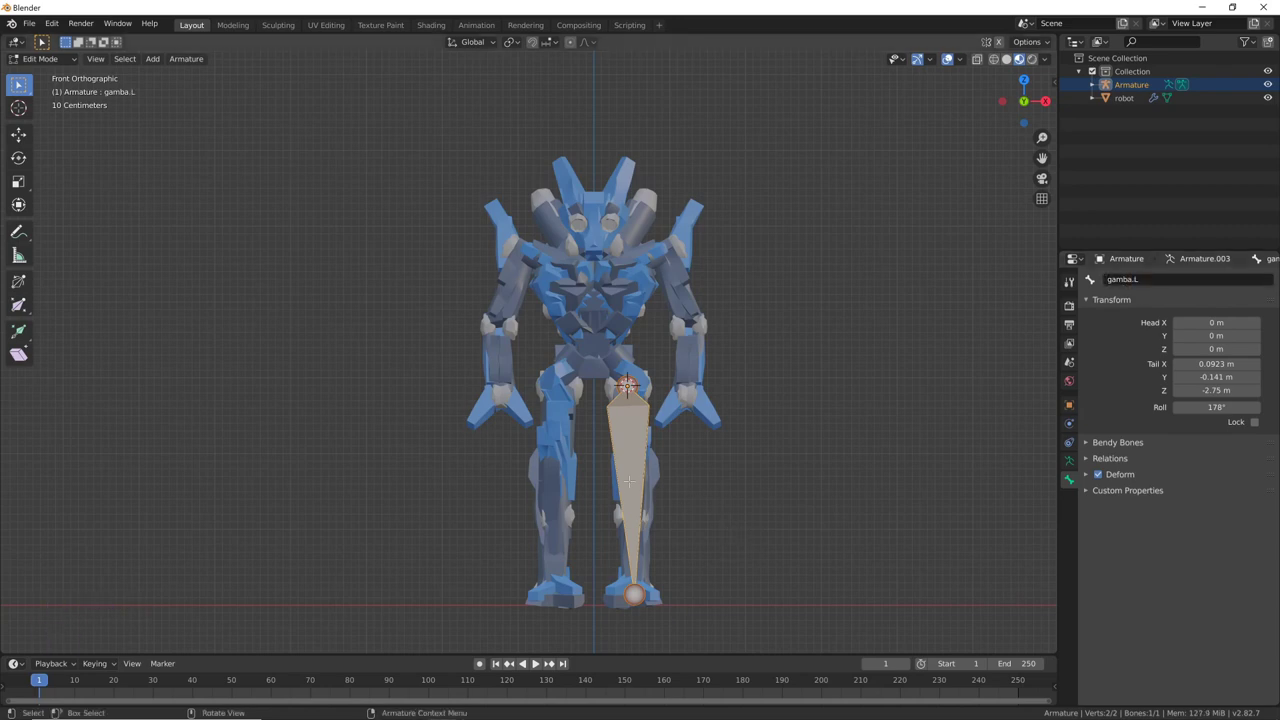
right_click(639, 497)
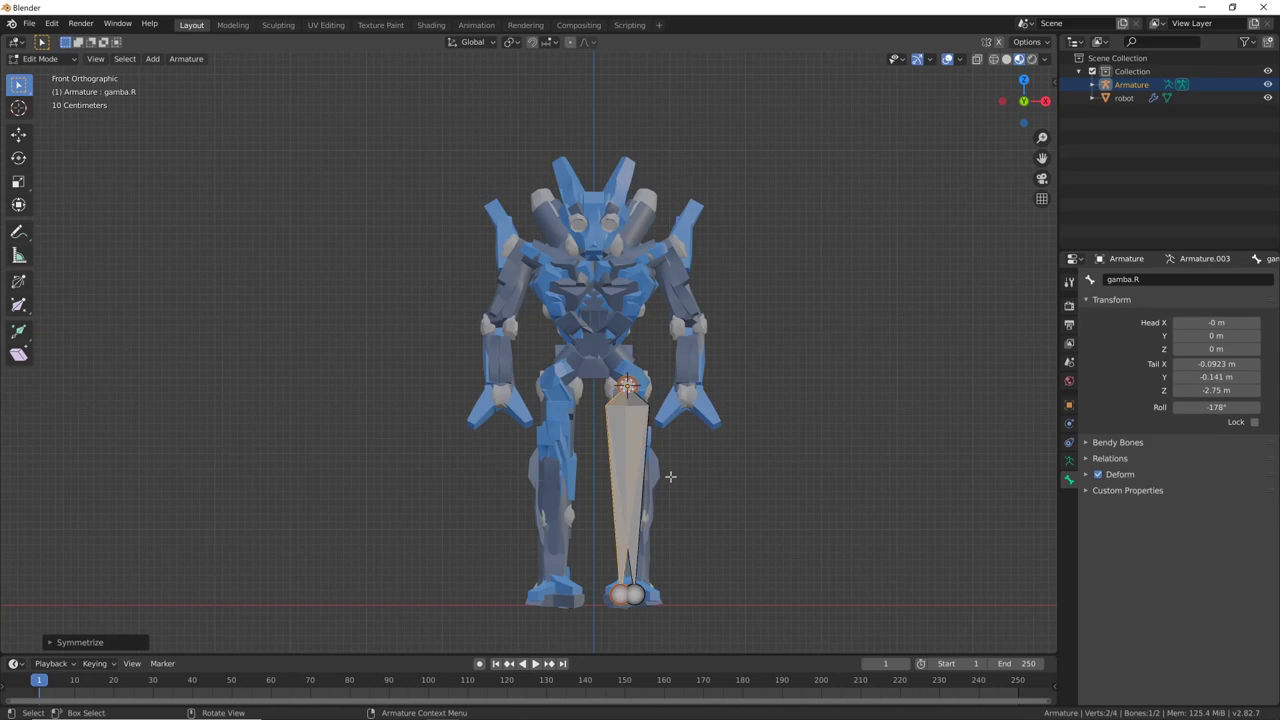
- Align gamba.R to the right leg, extrude a testa bone from pelvis to head, then return to Object Mode
key("g")
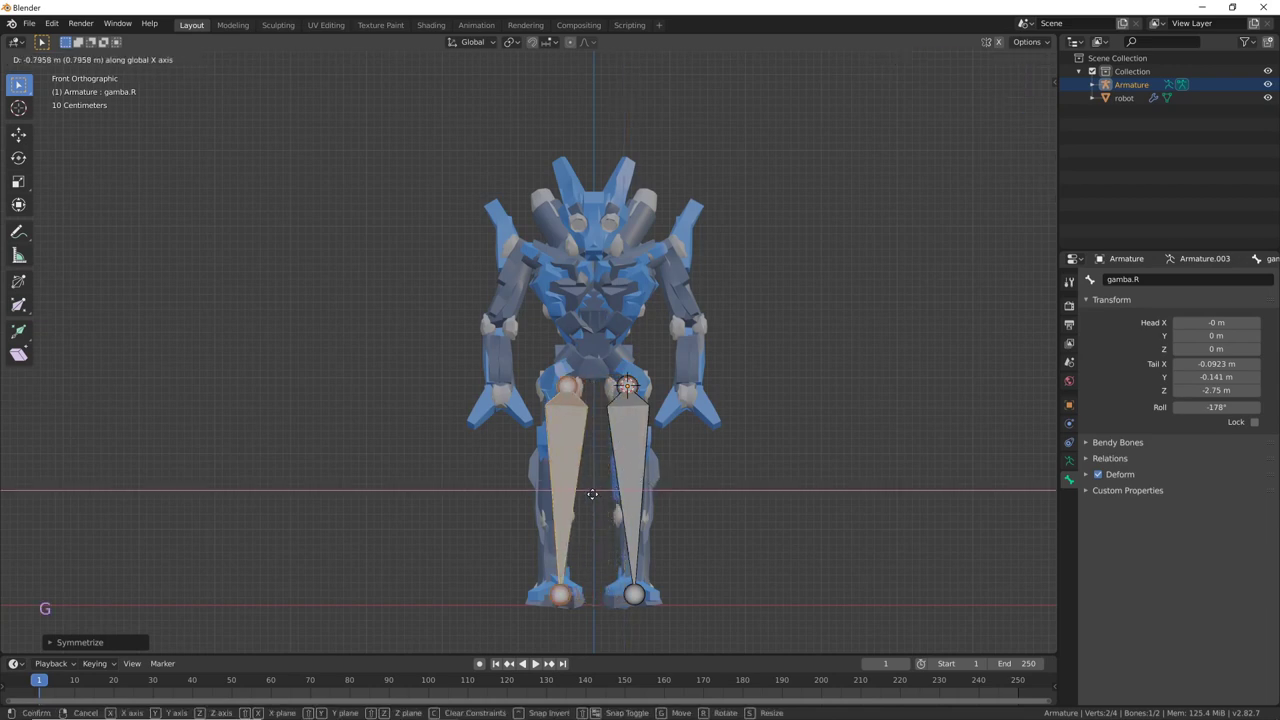
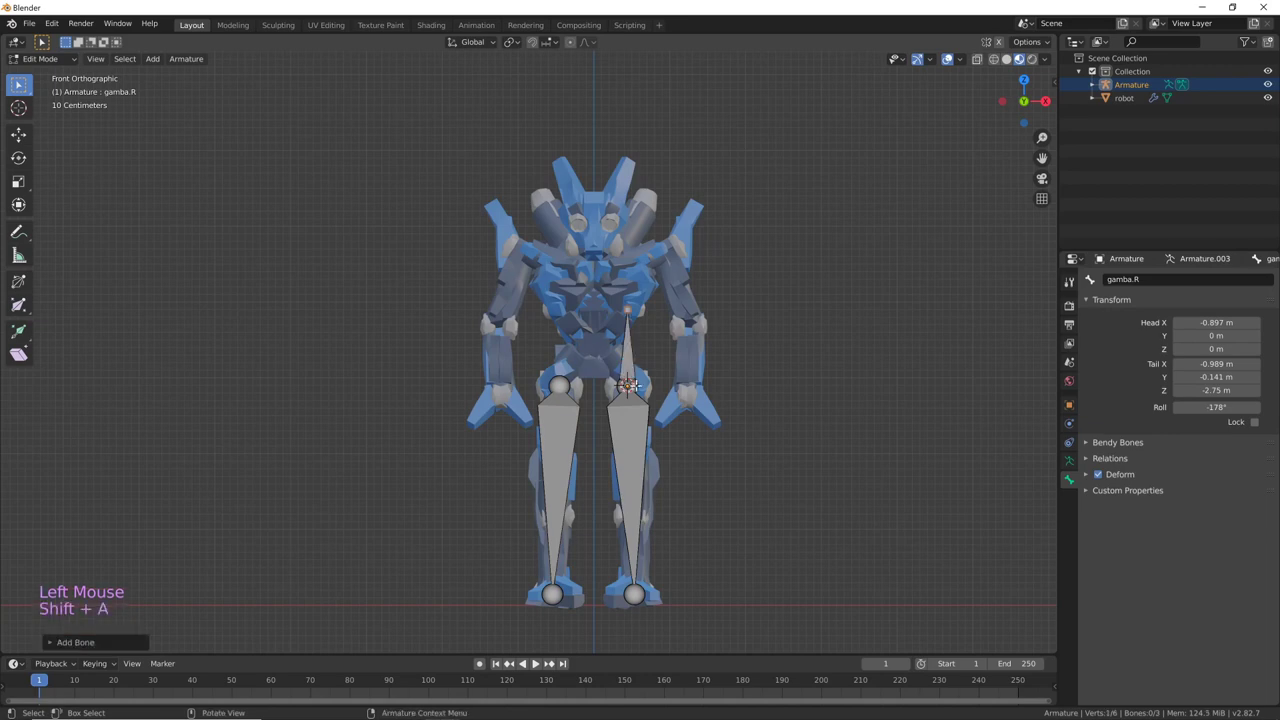
key("g")
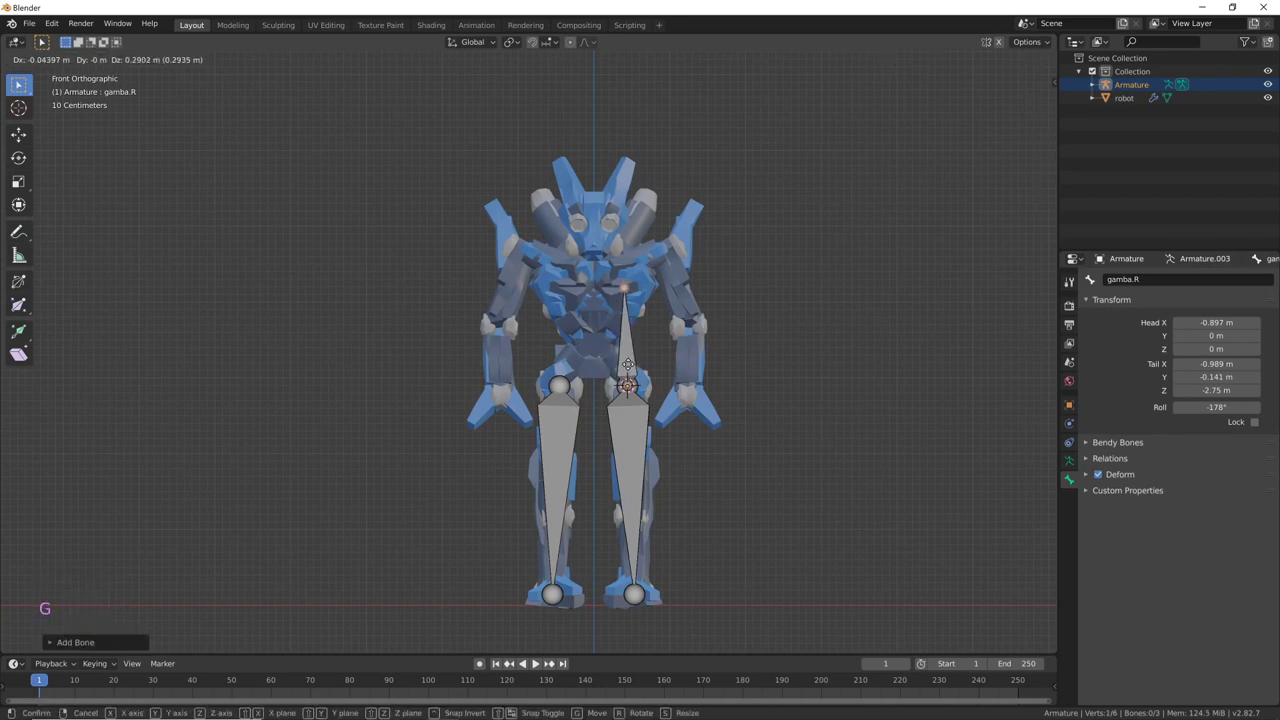
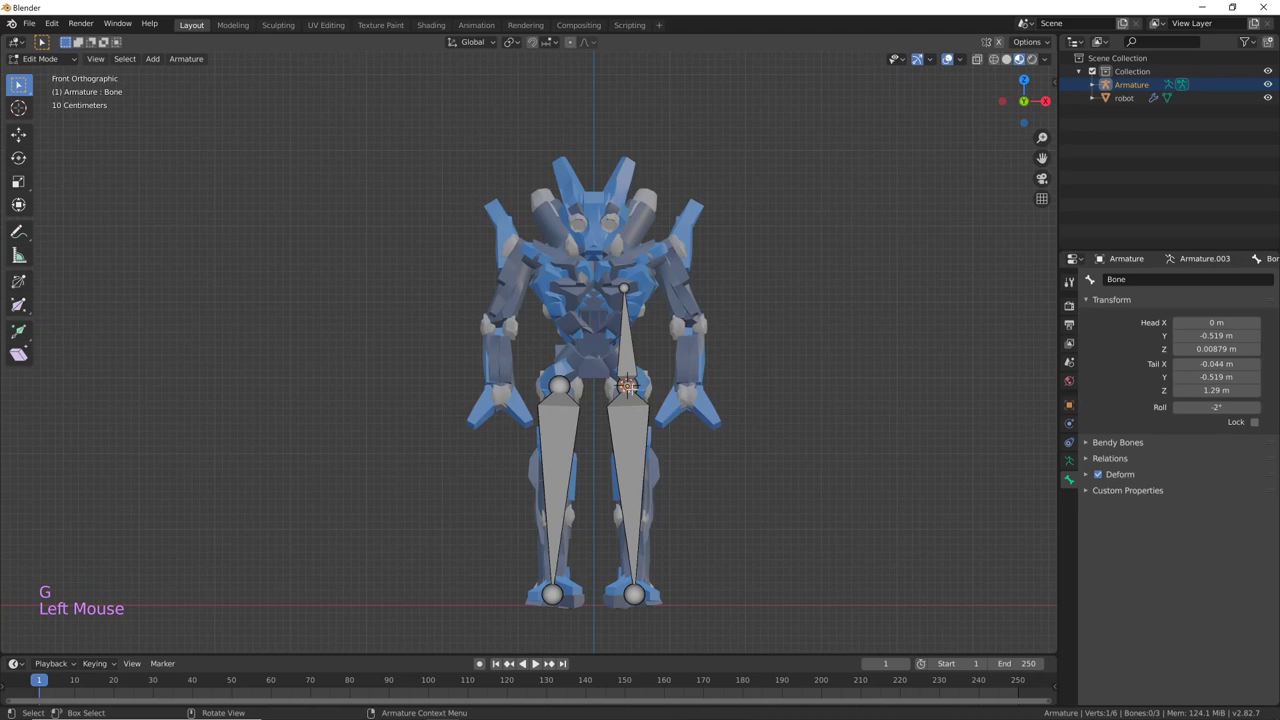
key("g")
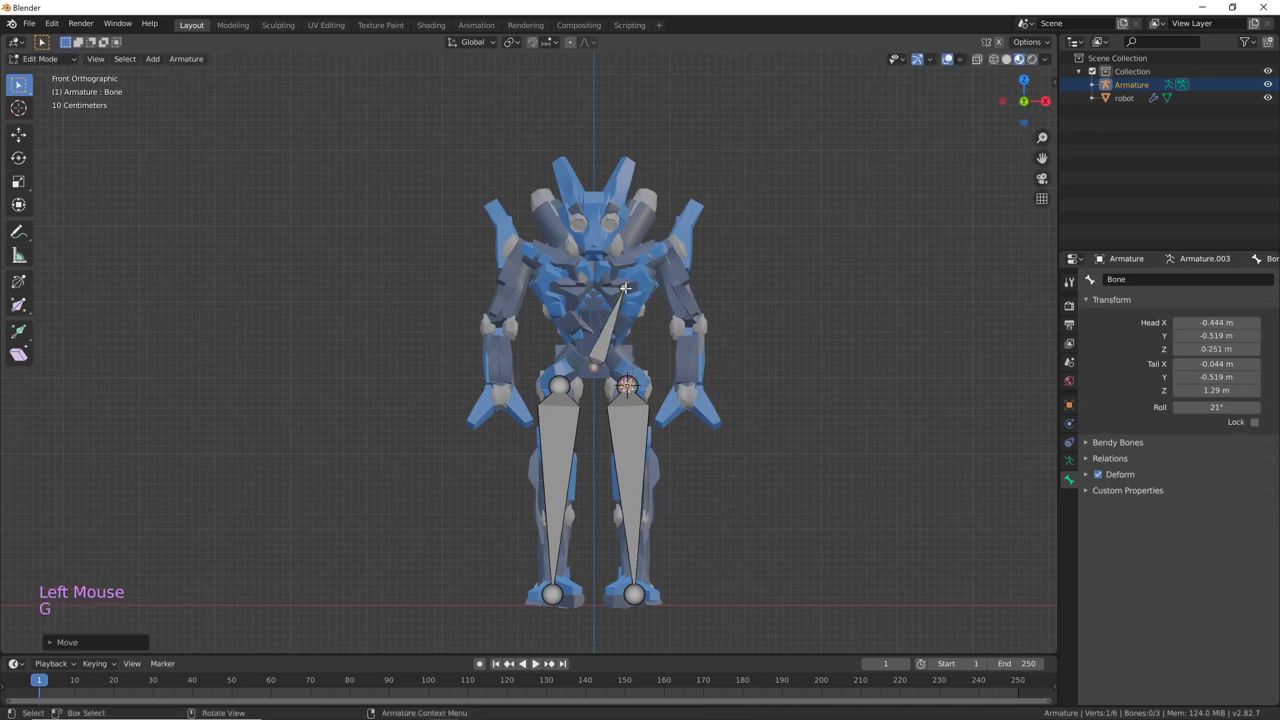
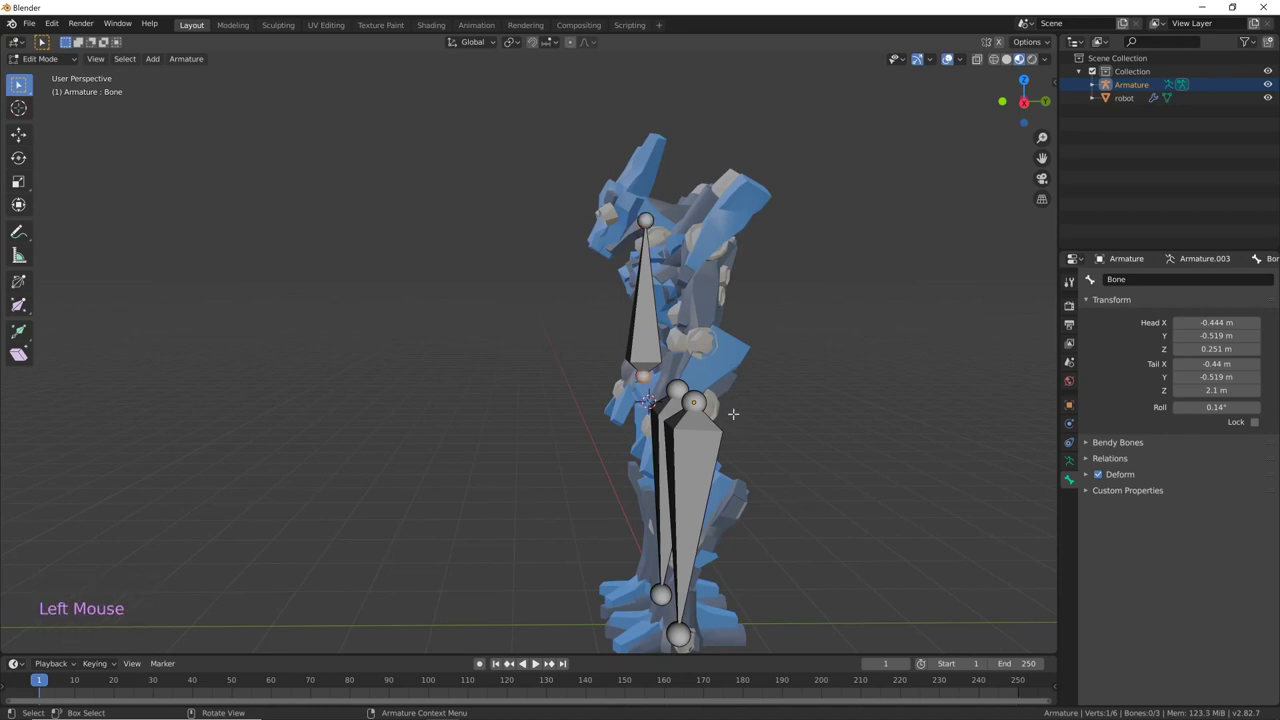
key("KP_3")
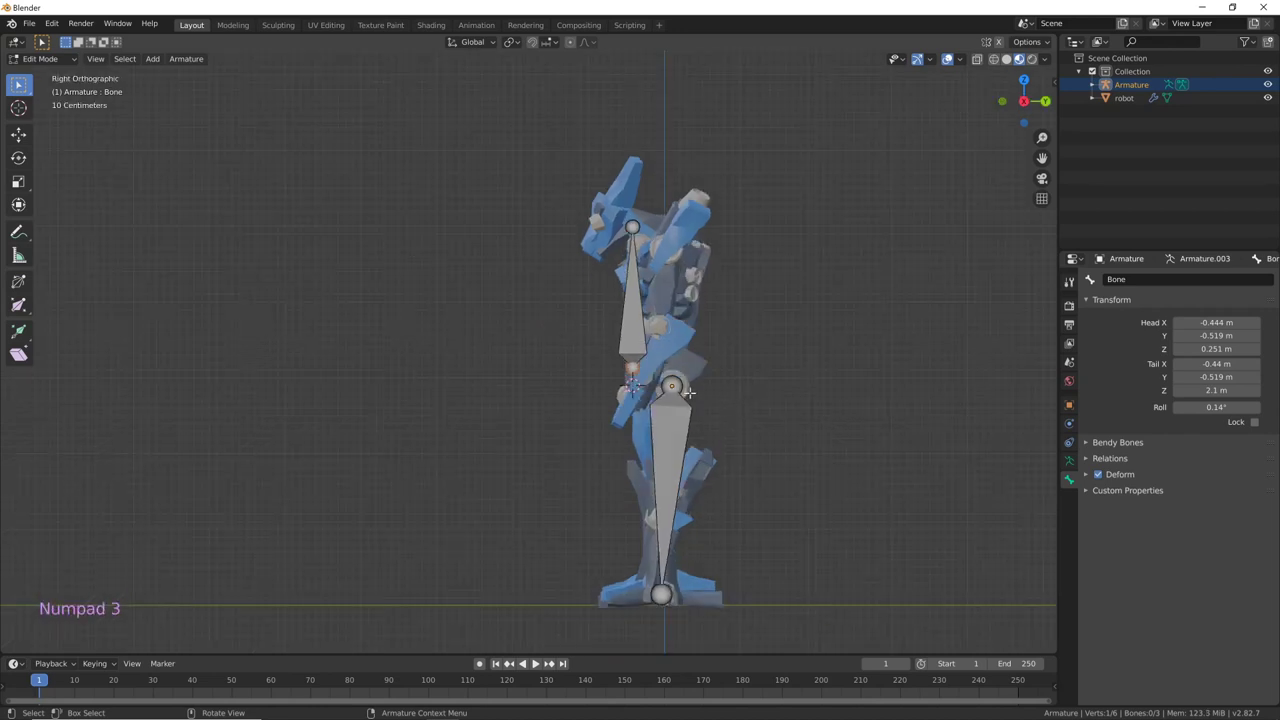
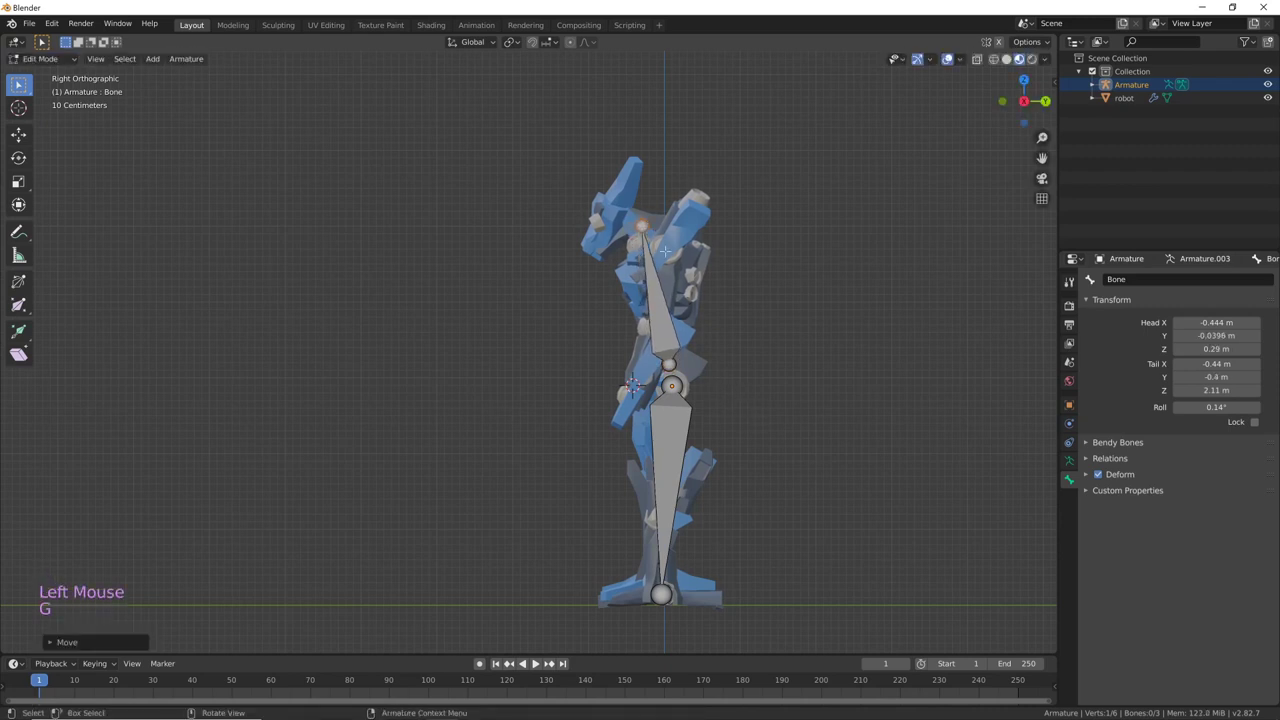
key("e")
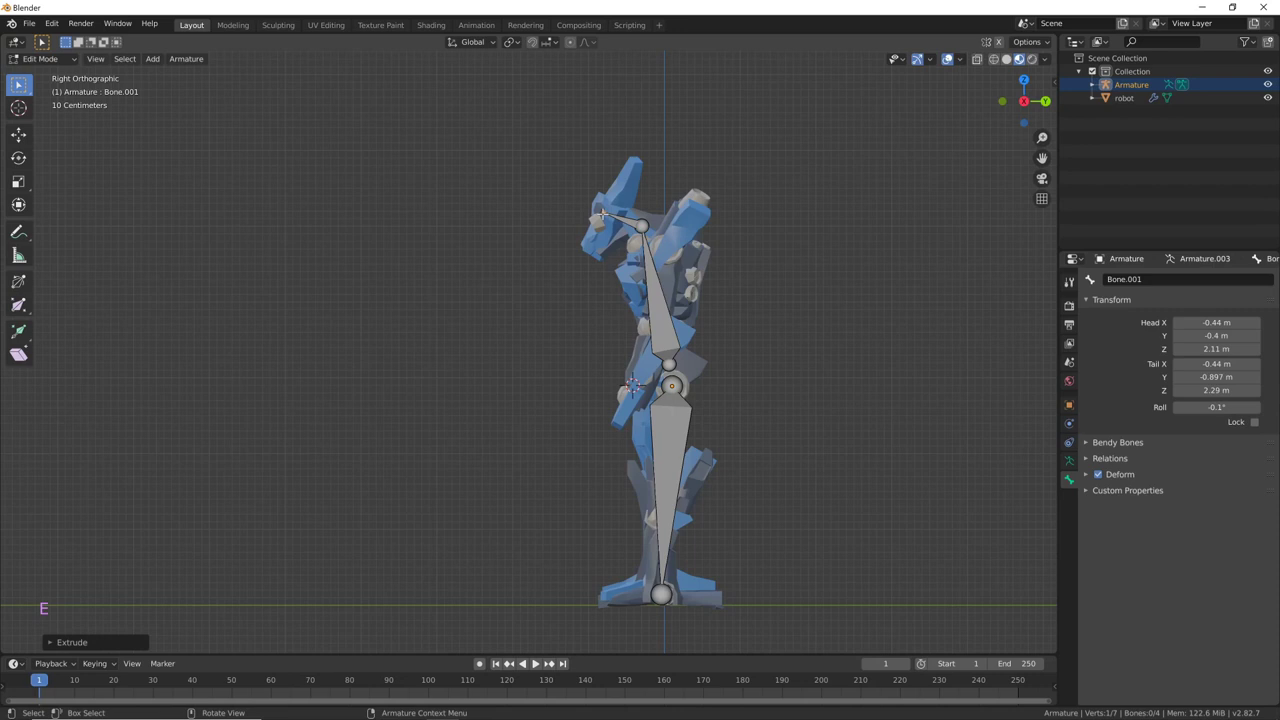
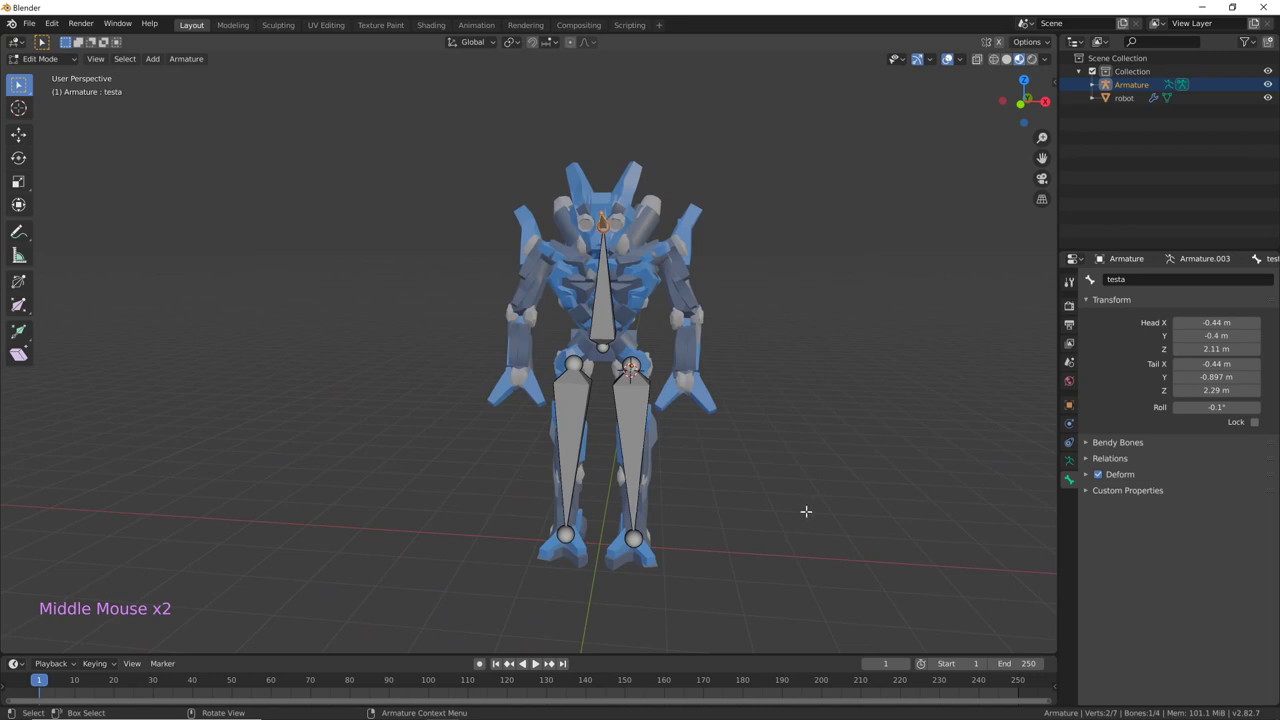
key("Tab")
- Parent the robot mesh to the armature with Ctrl+P after selecting both objects
middle_click(819, 526)
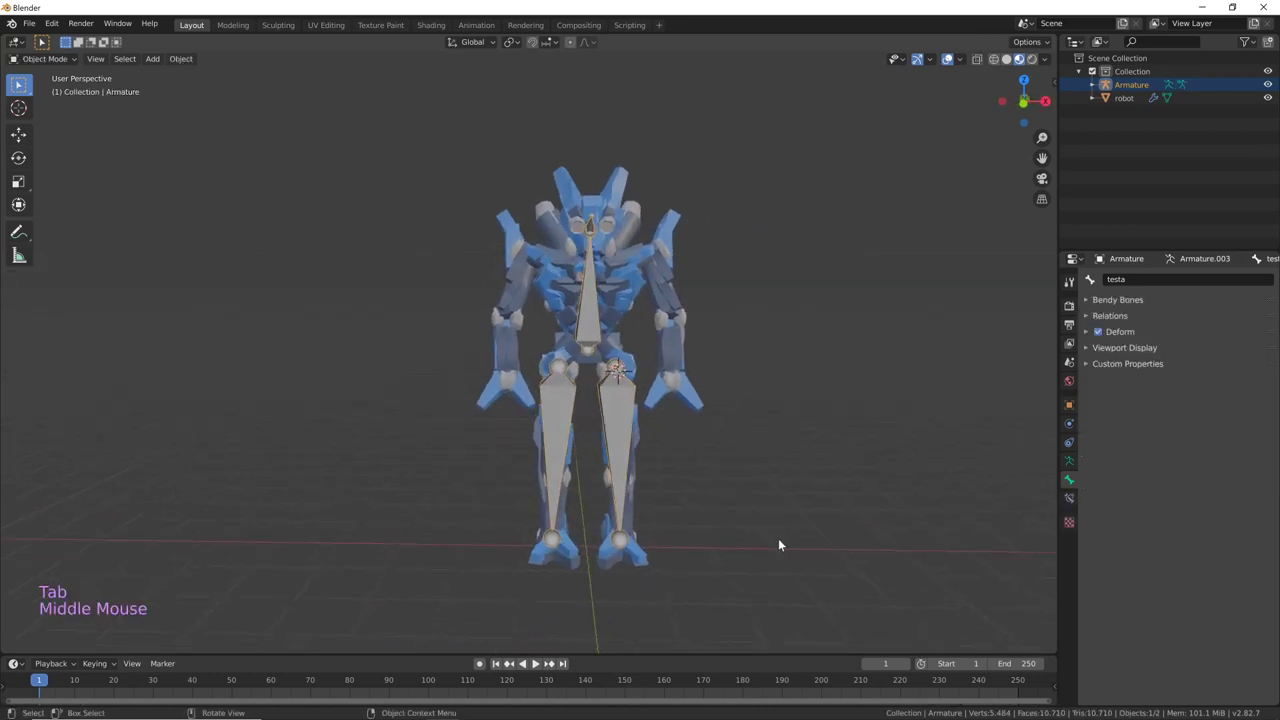
middle_click(792, 537)
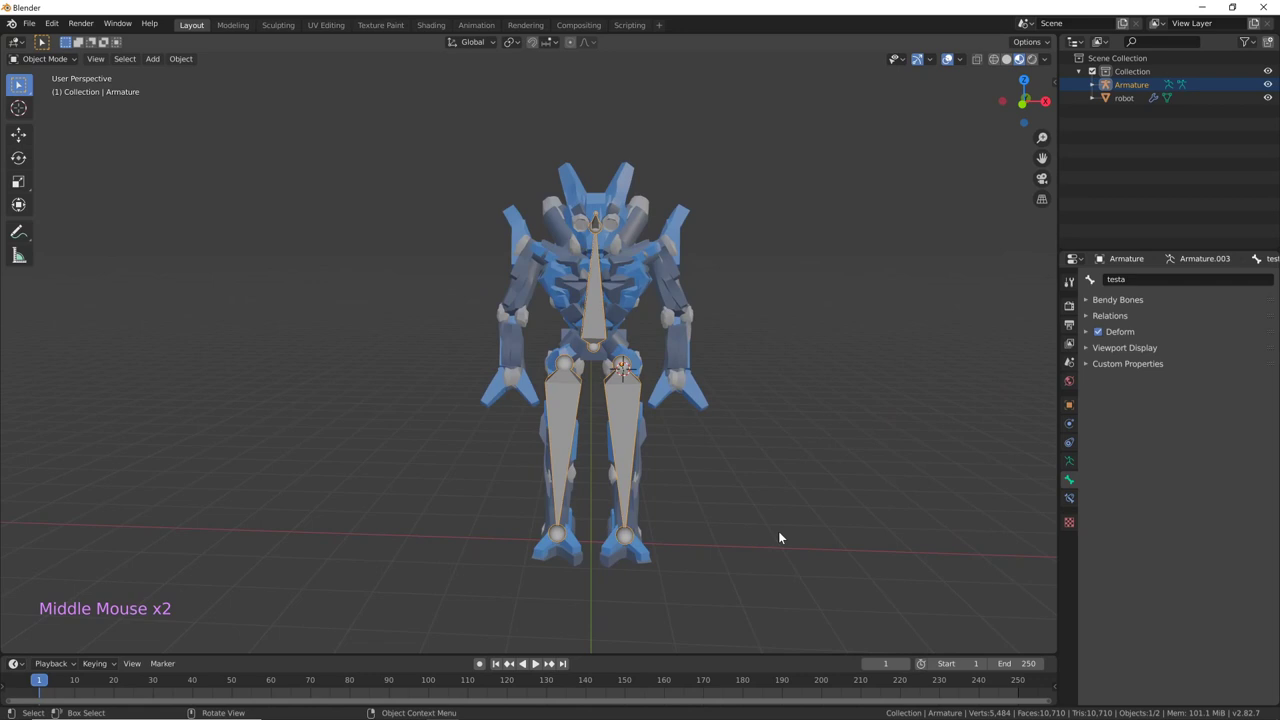
left_click(793, 524)
middle_click(790, 488)
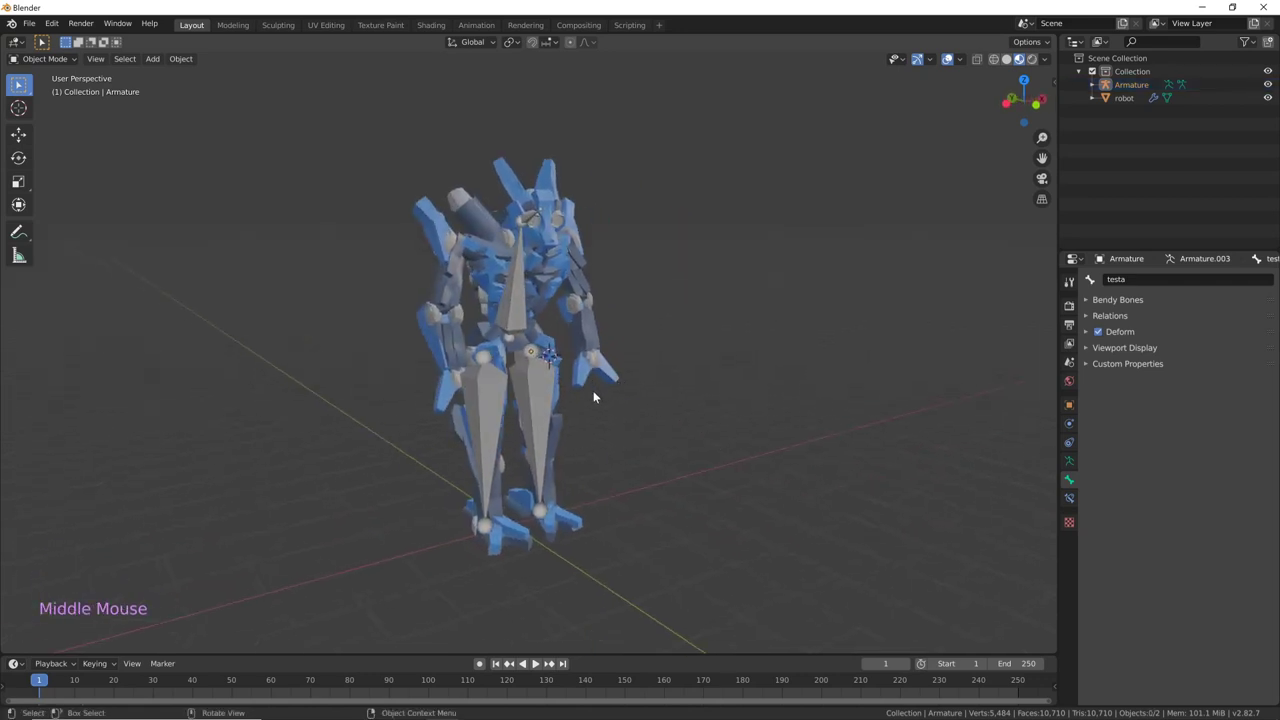
left_click(553, 269)
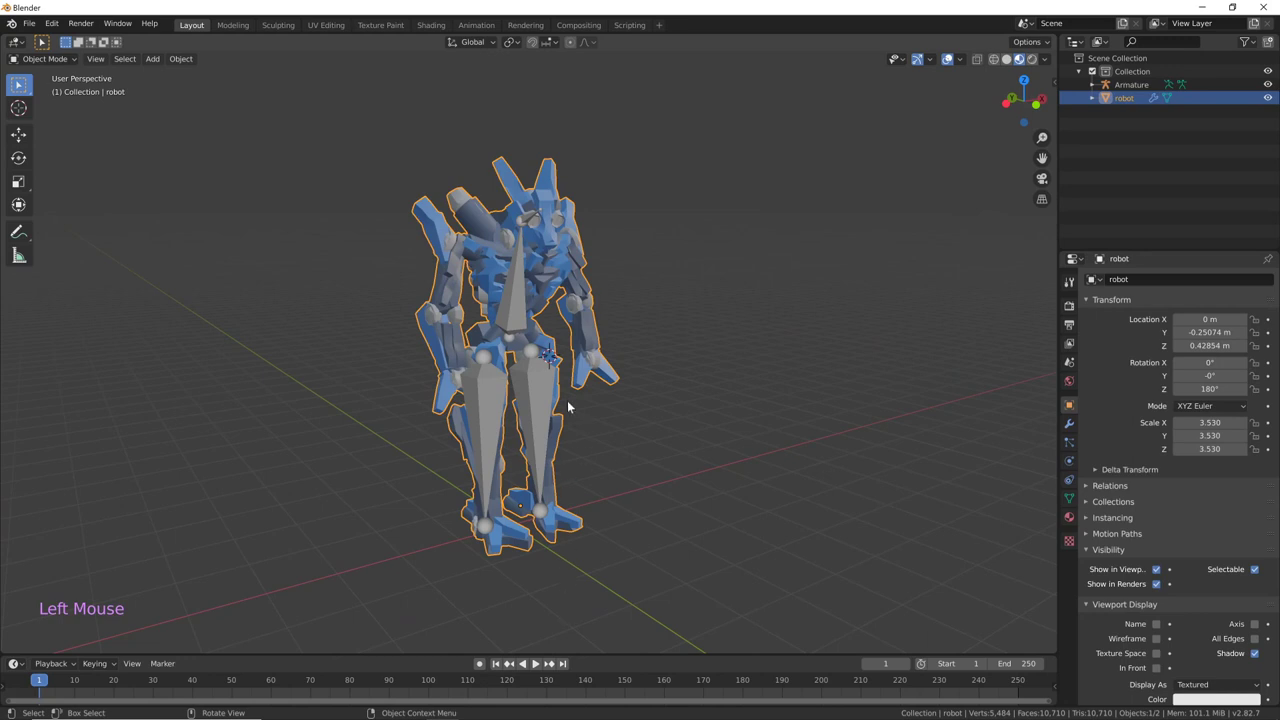
left_click(518, 325)
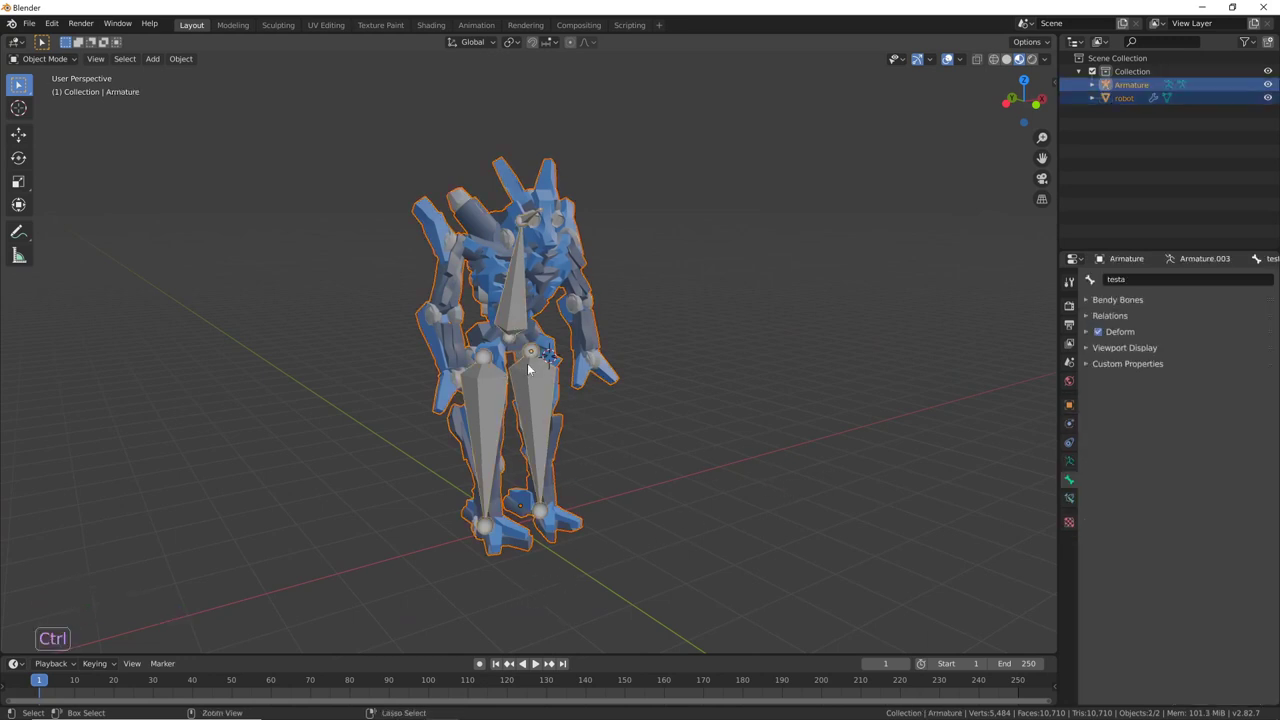
key("ctrl+p")
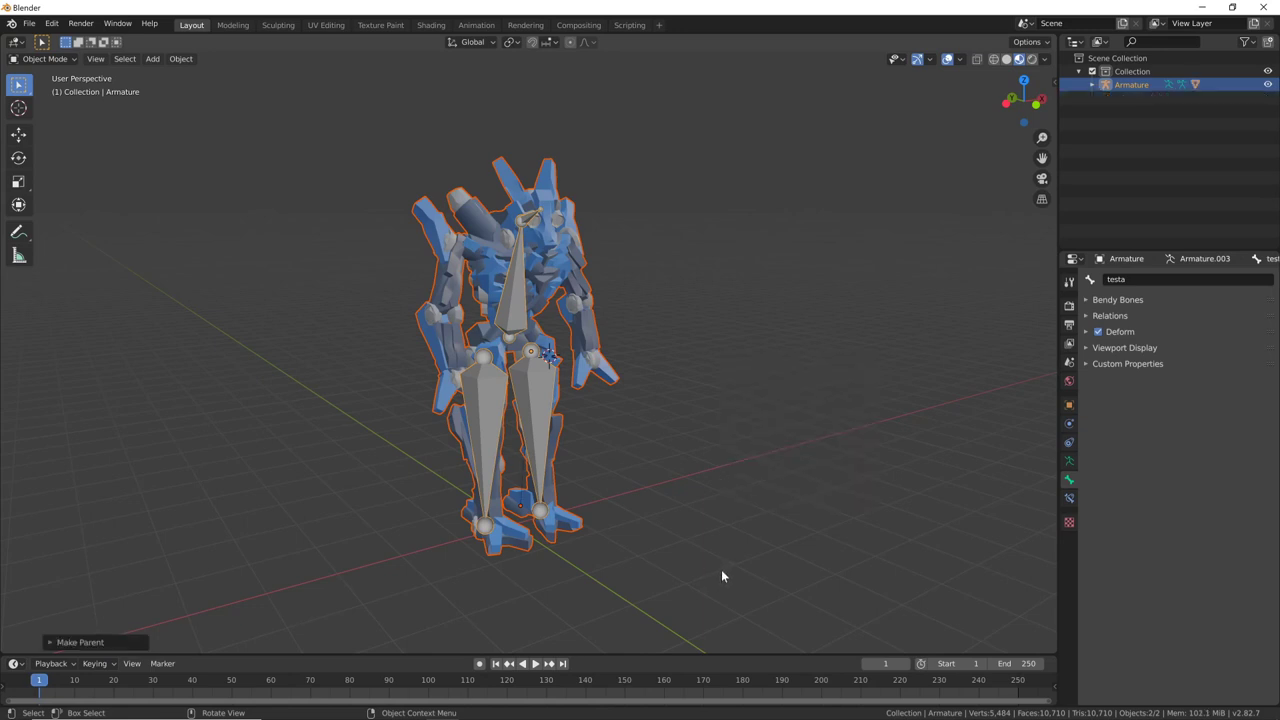
left_click(1095, 88)
left_click(1098, 91)
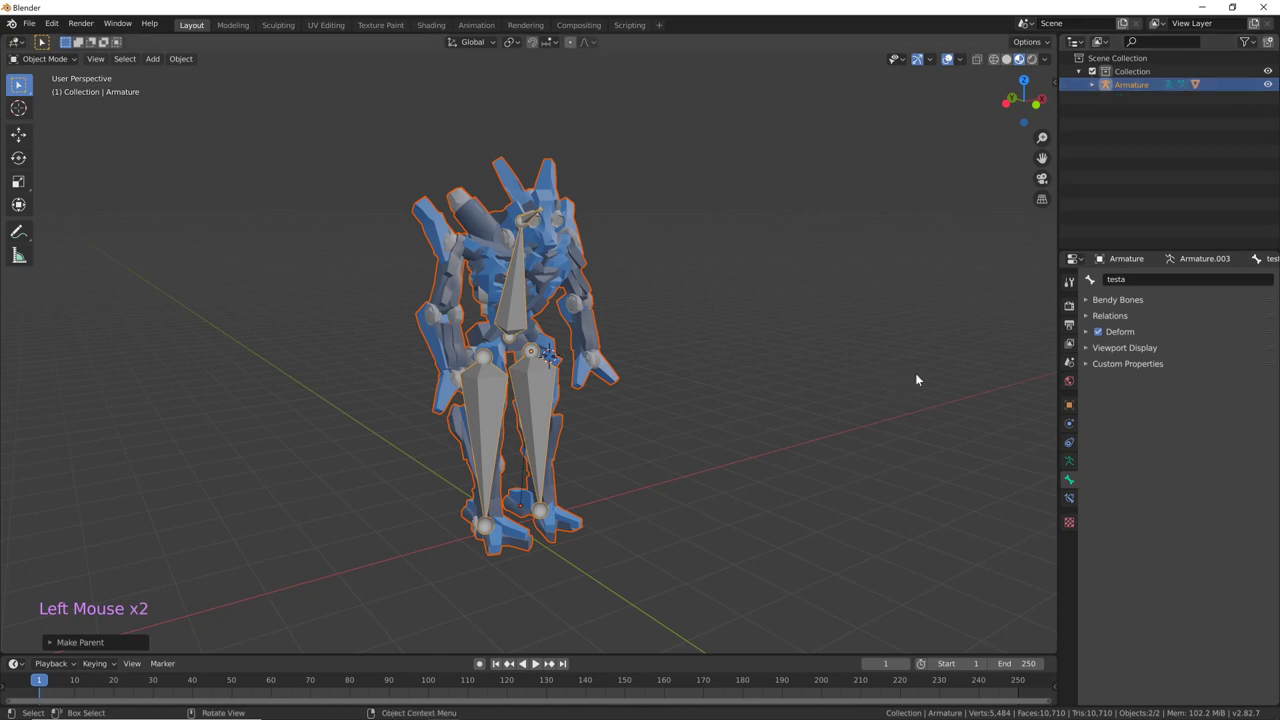
- Clear the selection and select the robot mesh alone from a front view
middle_click(764, 452)
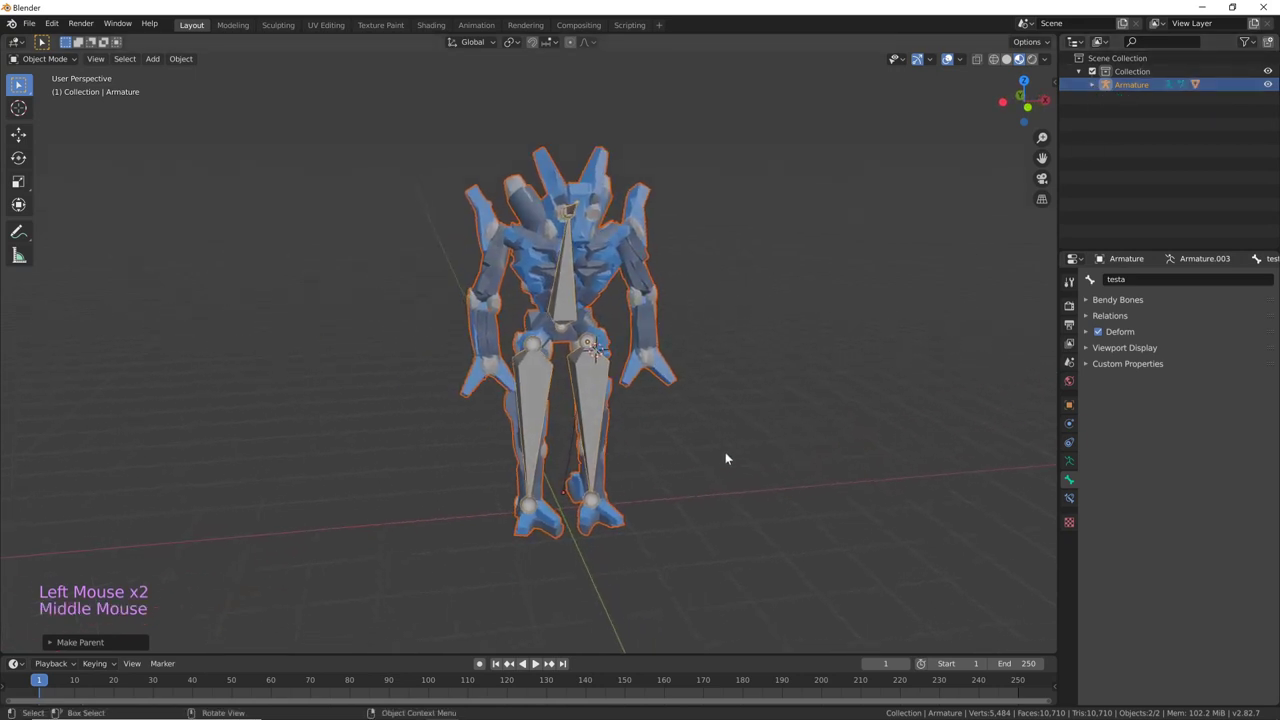
left_click(798, 400)
middle_click(735, 450)
left_click(661, 340)
middle_click(841, 429)
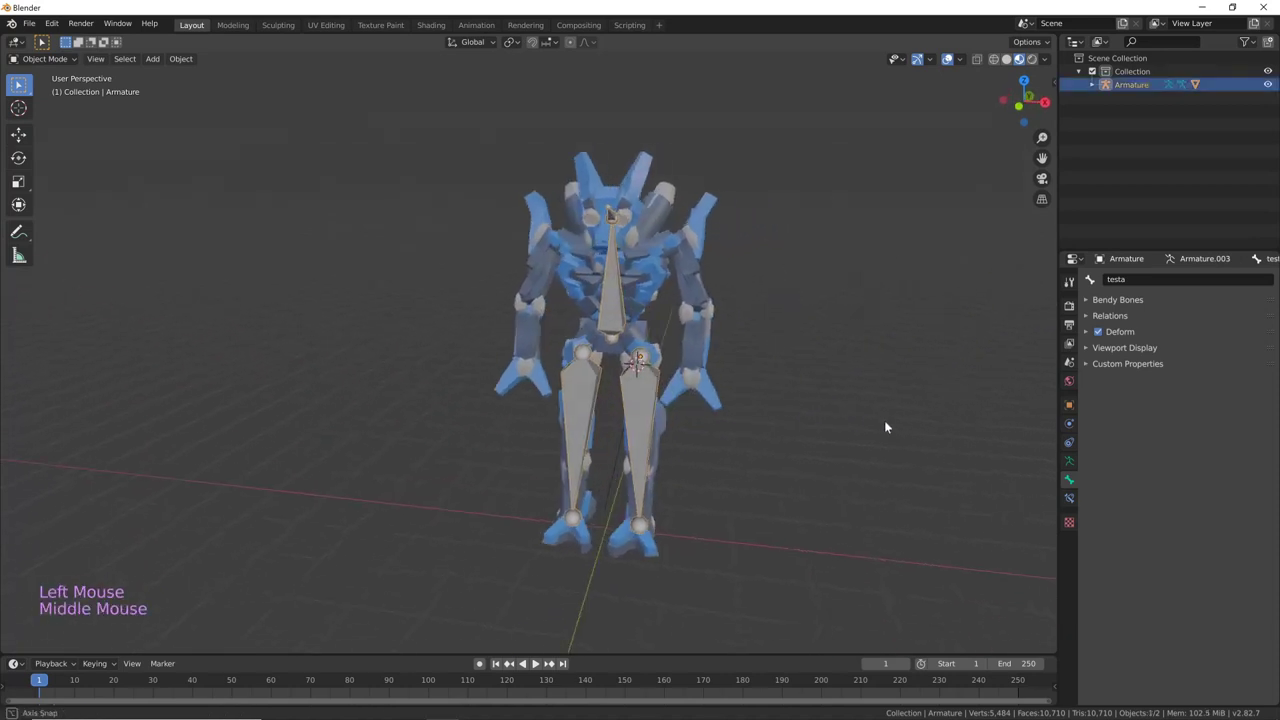
left_click(676, 334)
- Edit the robot mesh and add vertex groups gamba.L, gamba.R, torso and testa in Object Data
key("Tab")
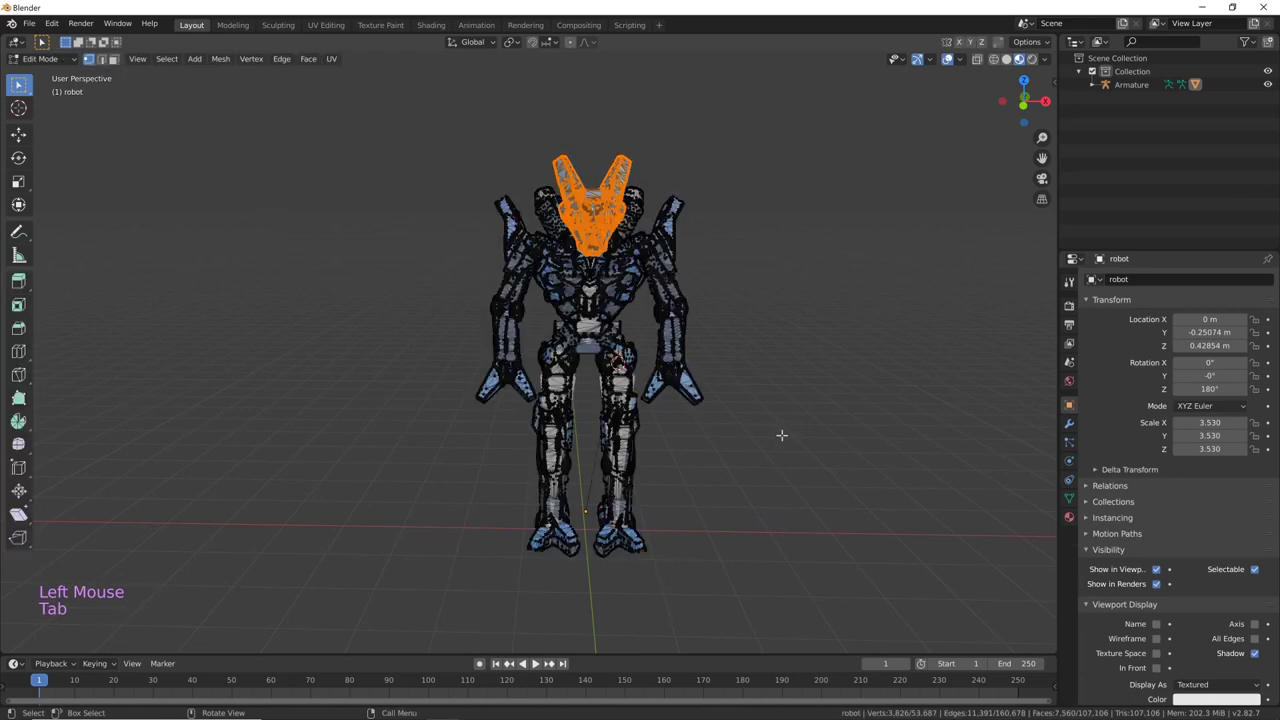
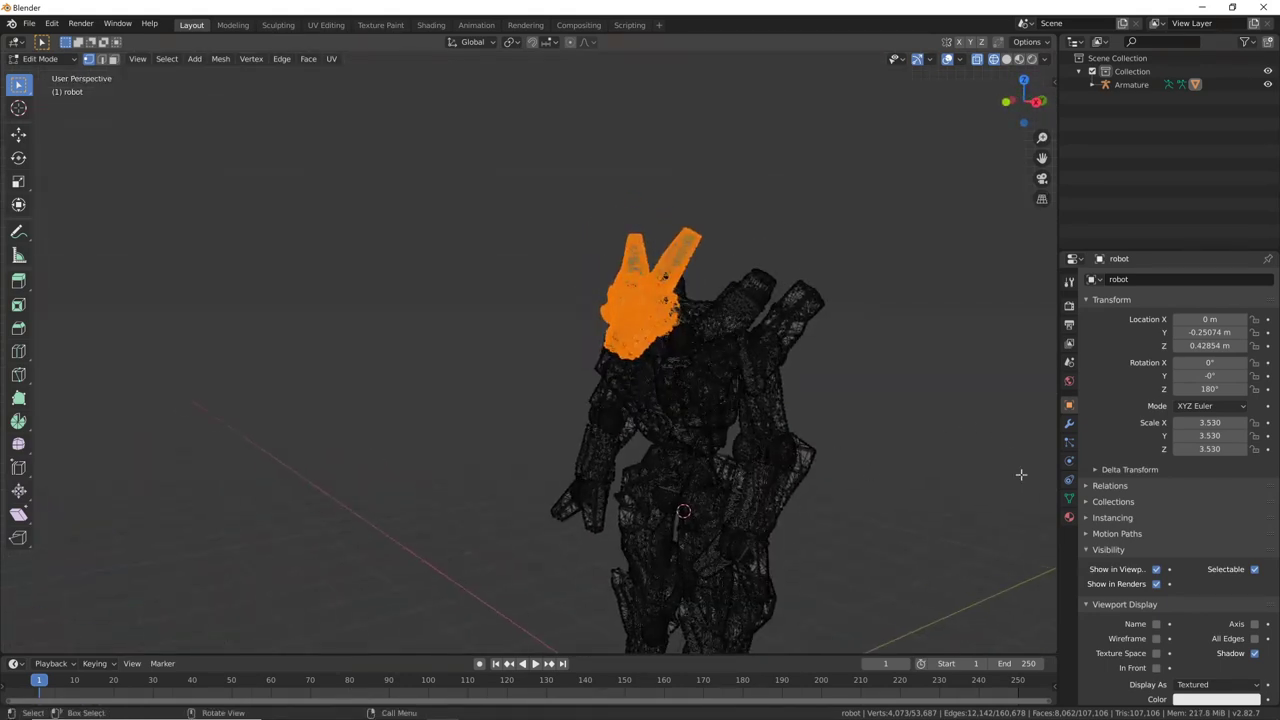
left_click(1073, 507)
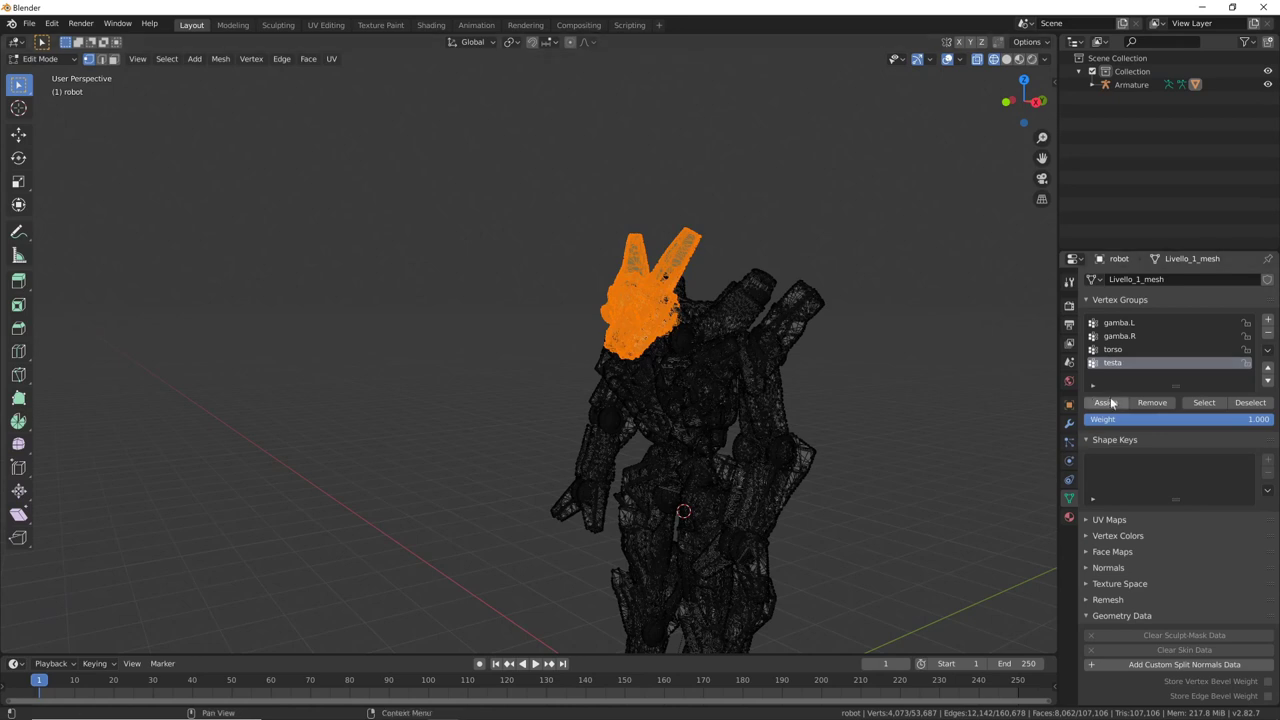
- Assign the head vertices to testa, then invert the selection to everything but one leg
left_click(1117, 409)
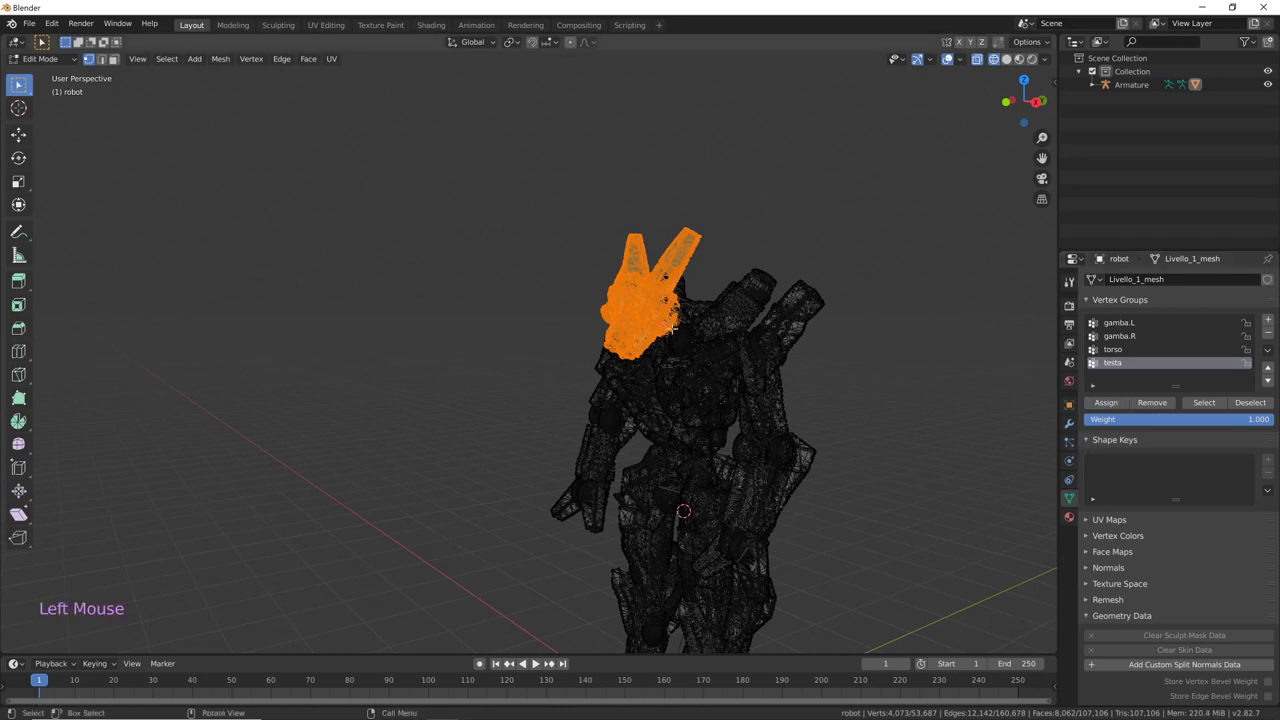
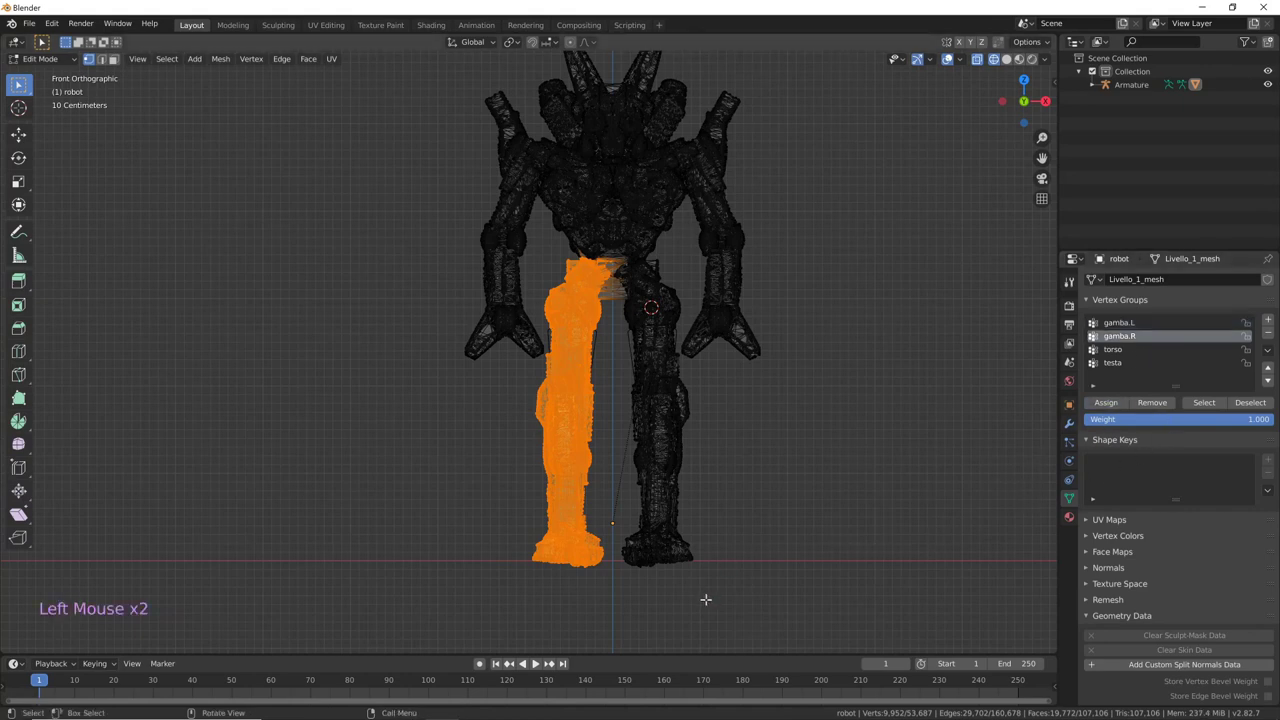
key("ctrl+i")
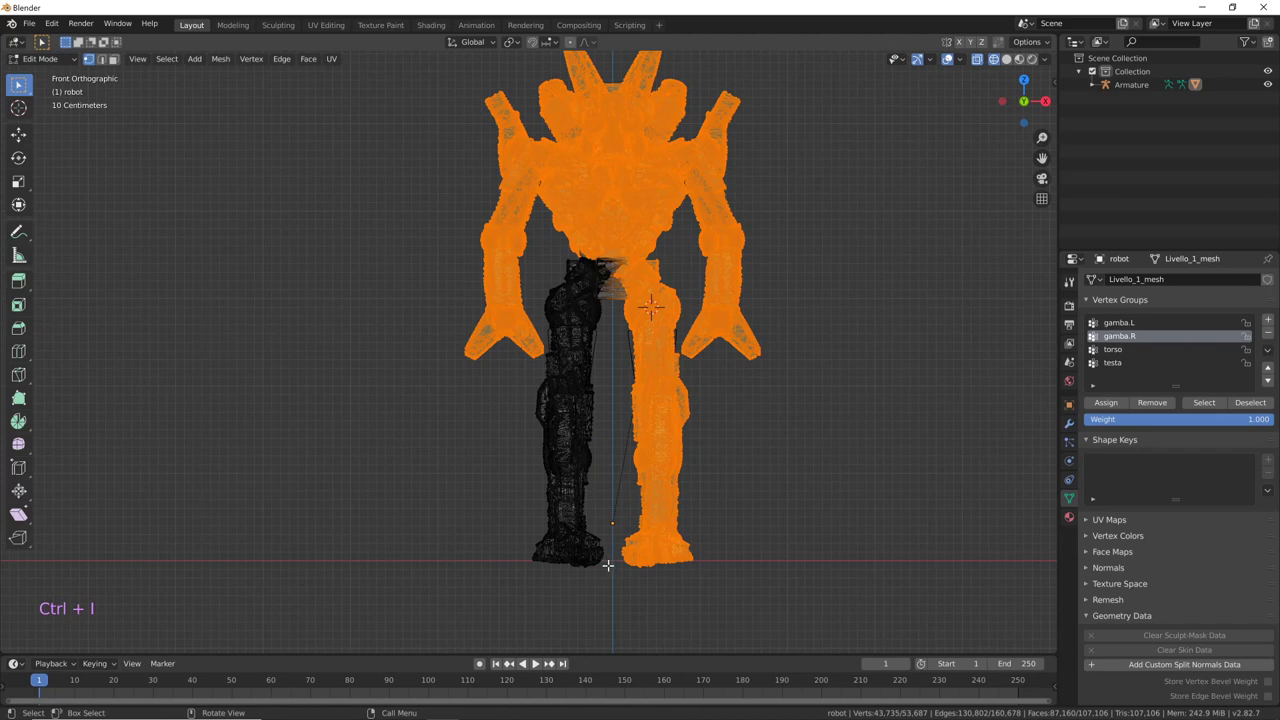
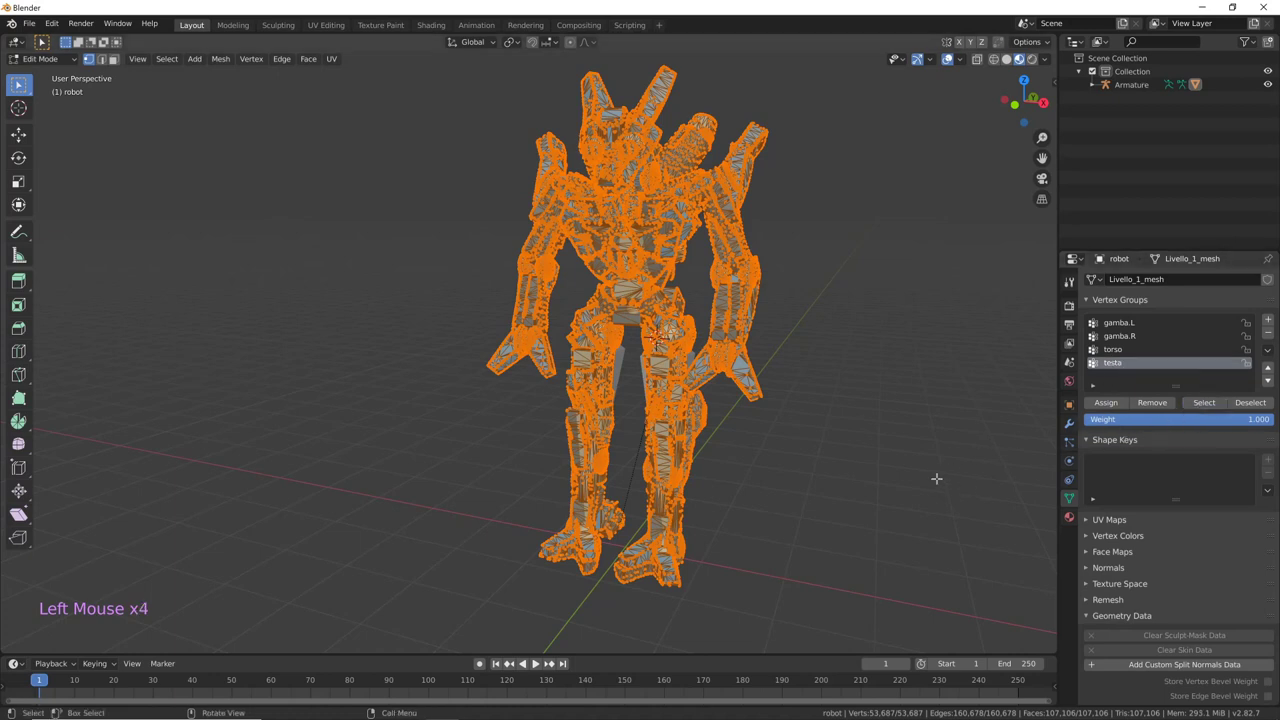
- Deselect all, select the testa group and invert so everything but the head is picked
key("alt+a")
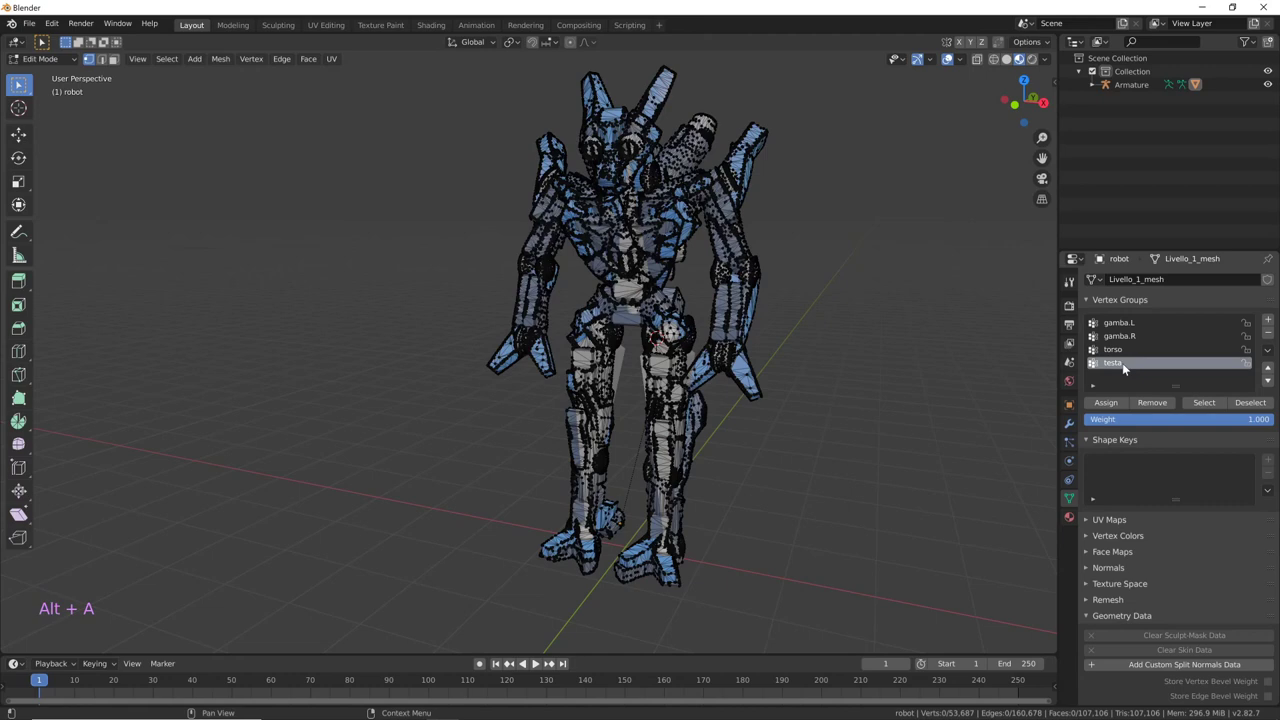
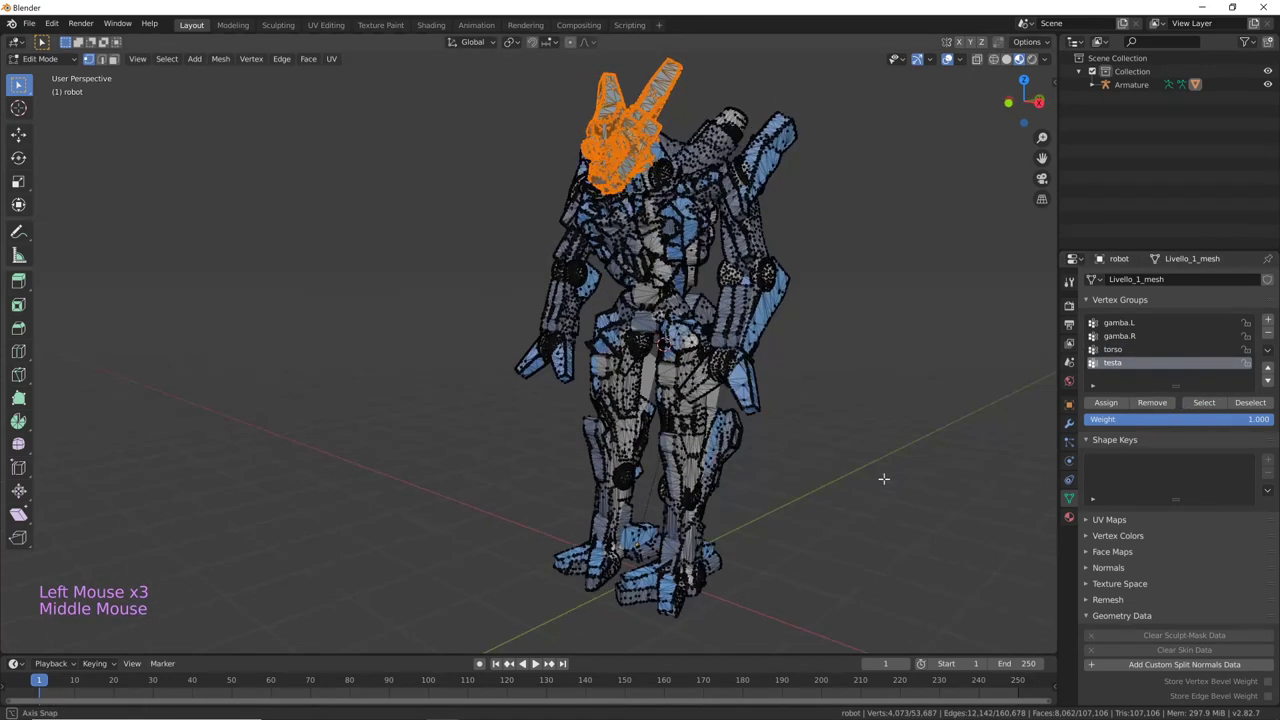
key("ctrl+i")
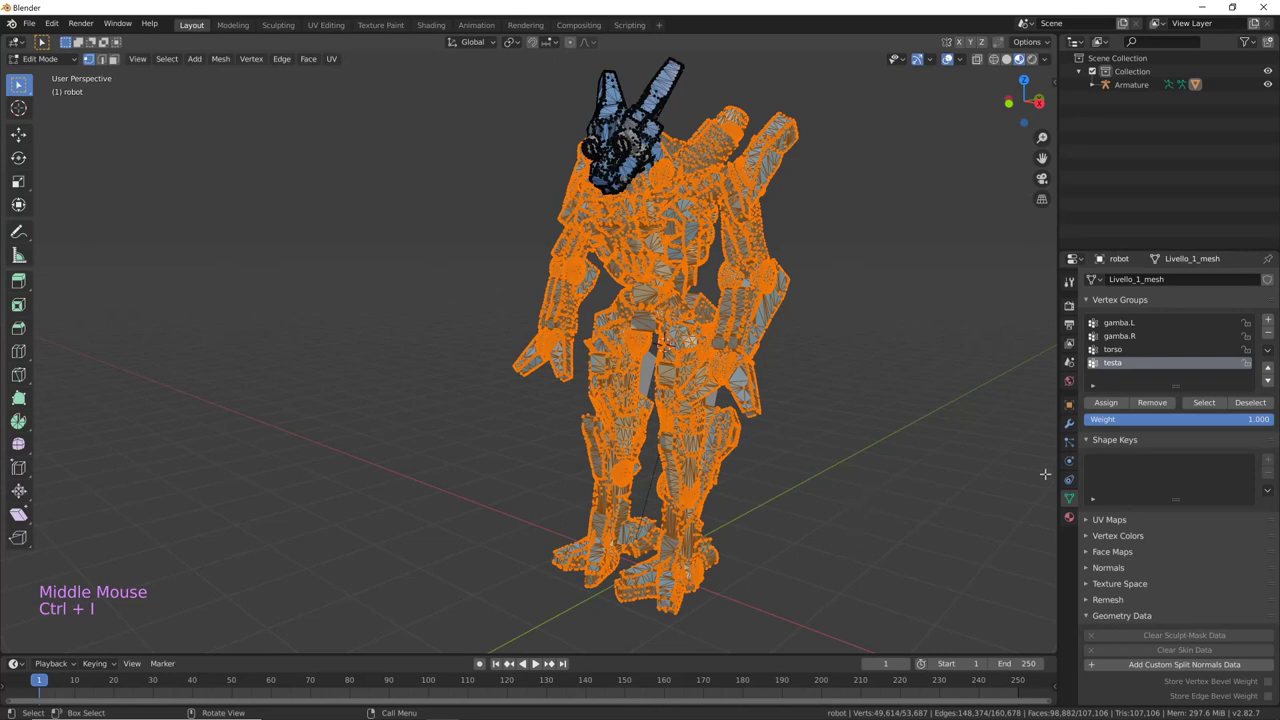
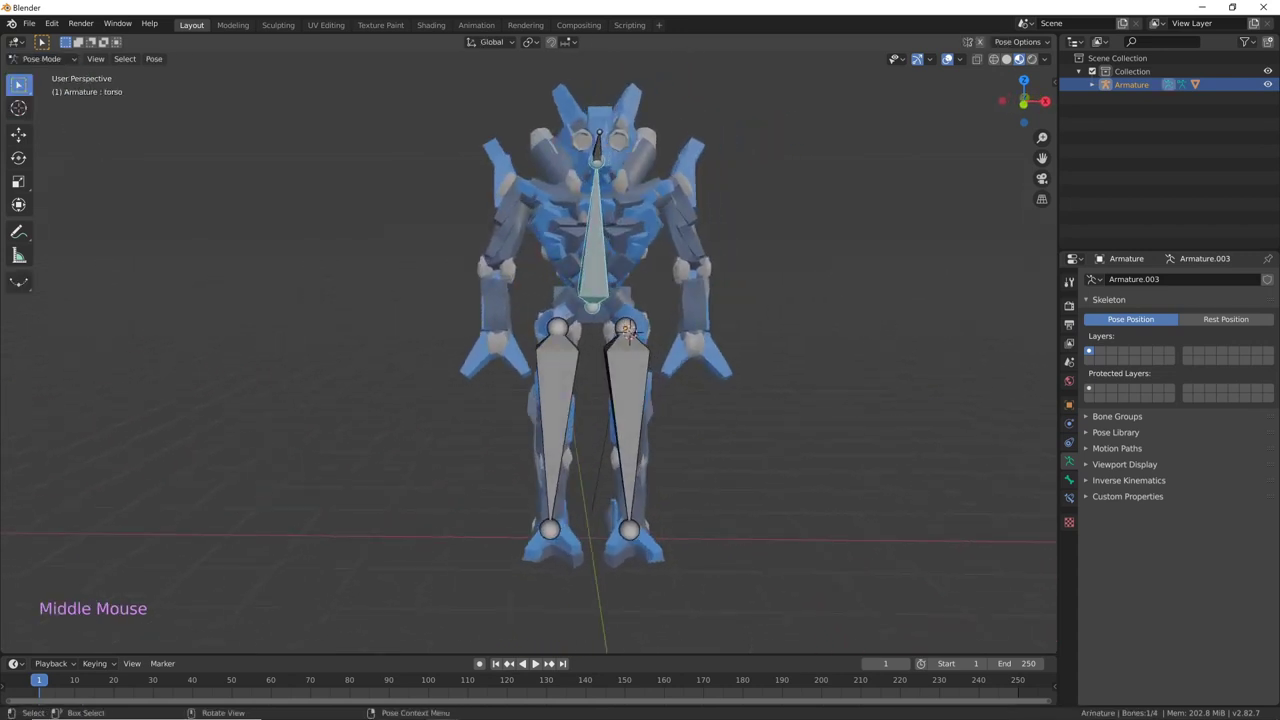
- Rotate the torso bone, then twist it around Z, checking the mesh bends with it
key("r")
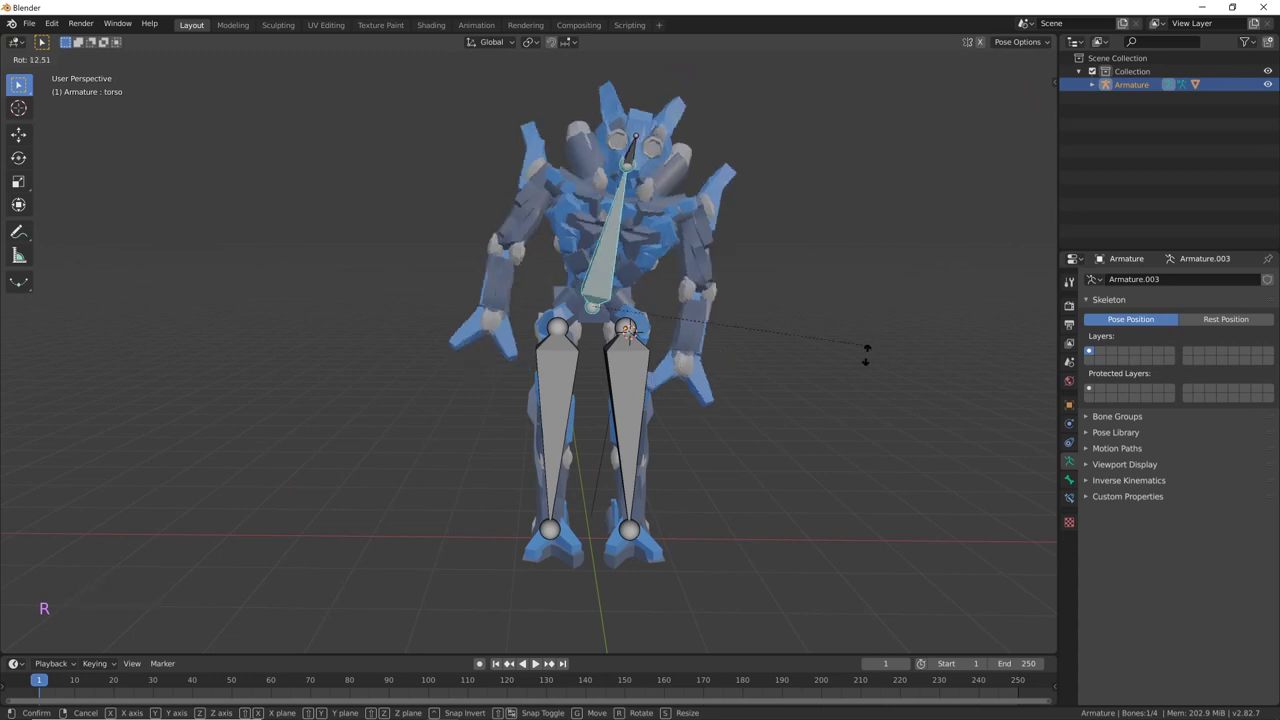
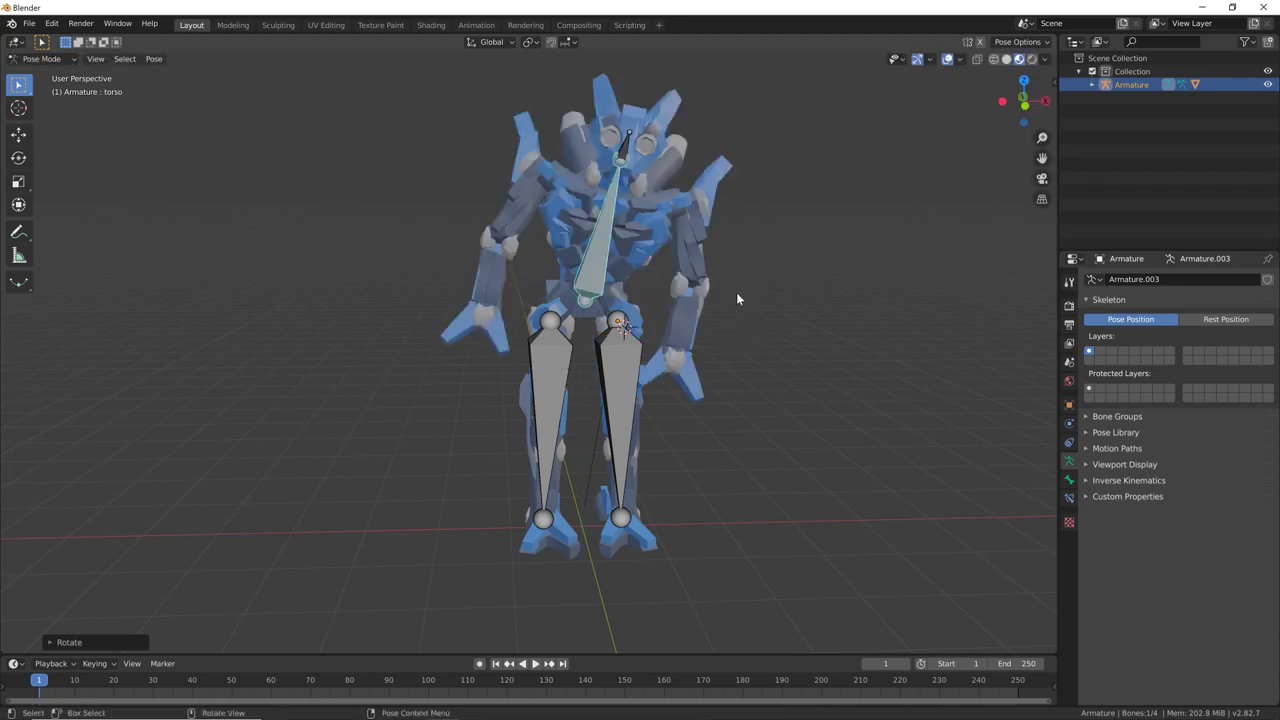
middle_click(785, 348)
key("r")
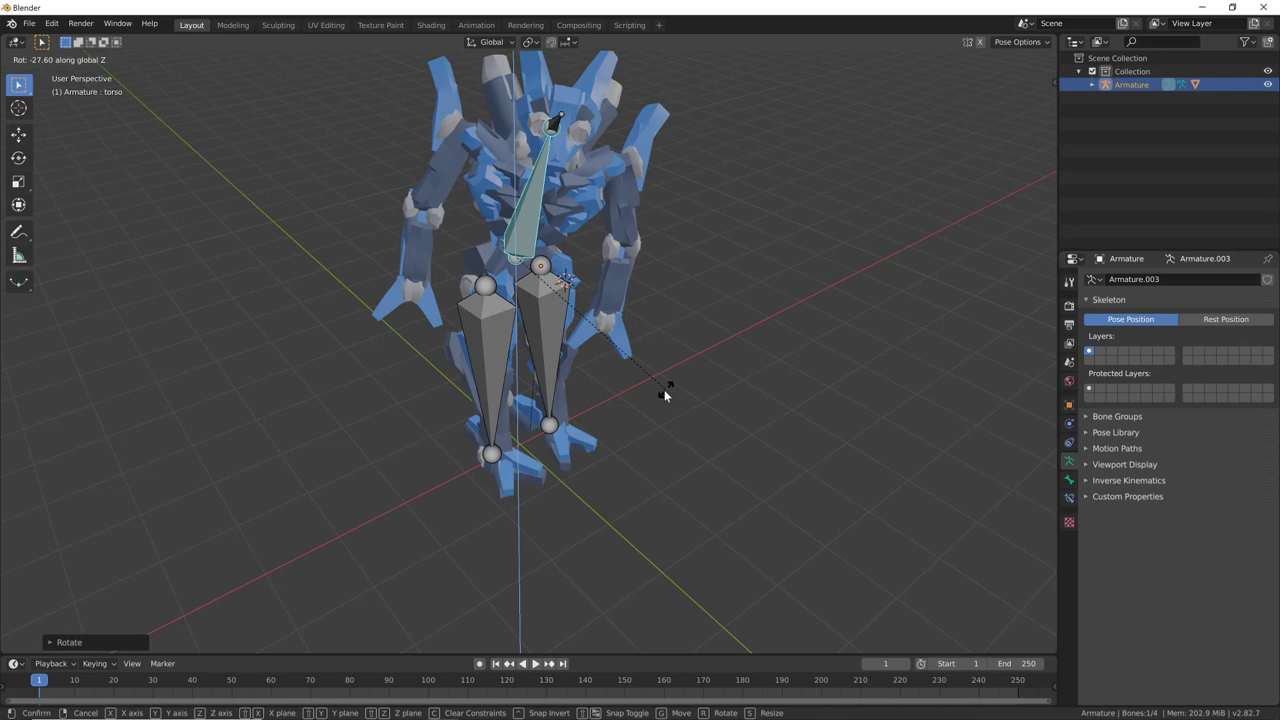
middle_click(808, 355)
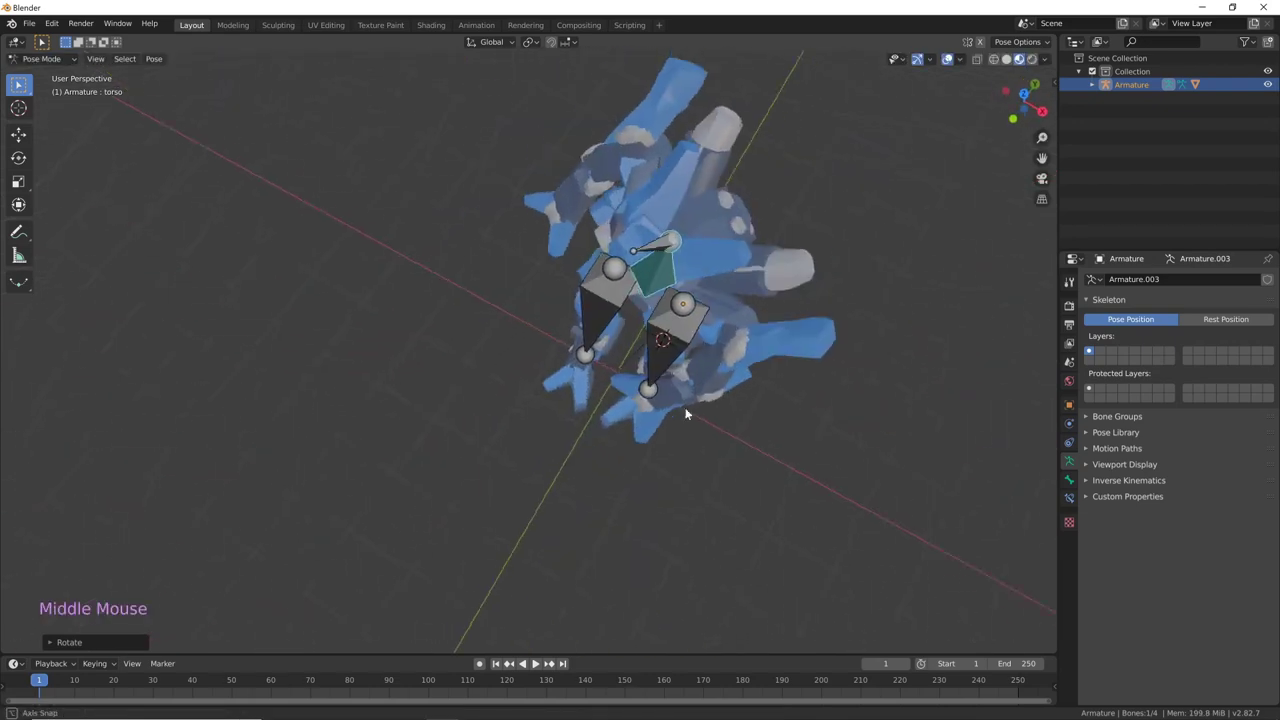
middle_click(682, 290)
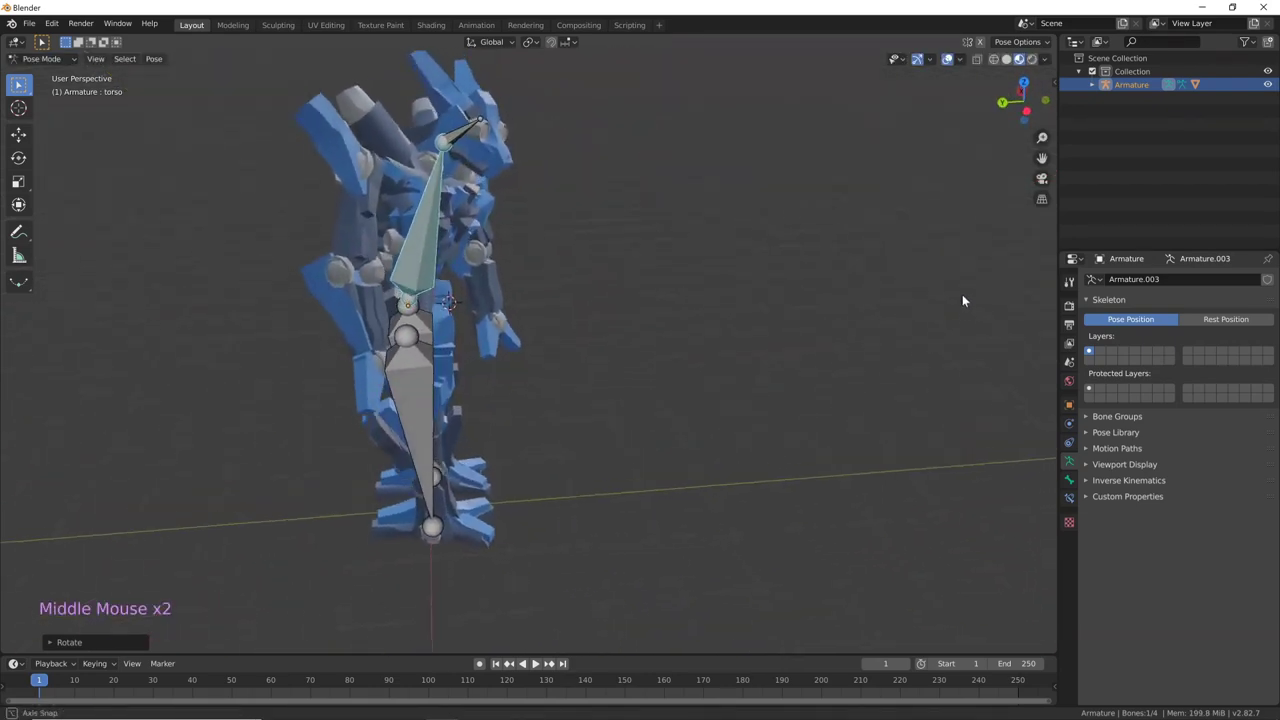
middle_click(847, 383)
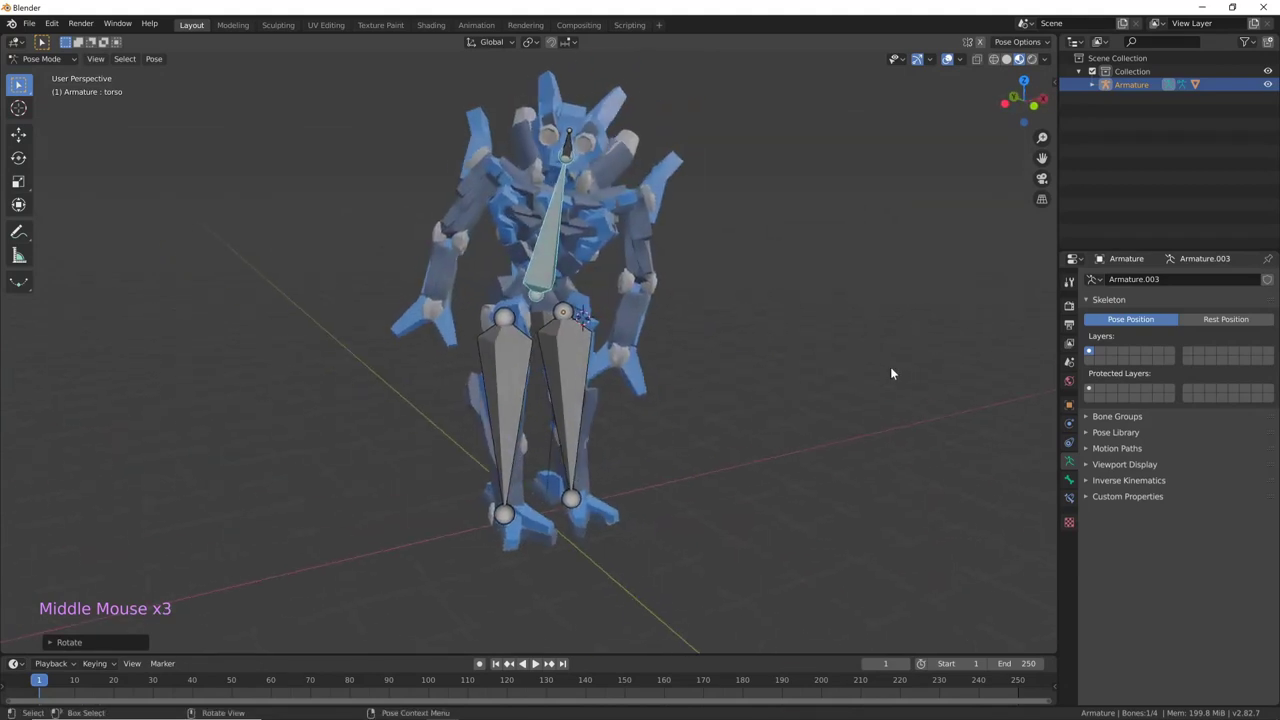